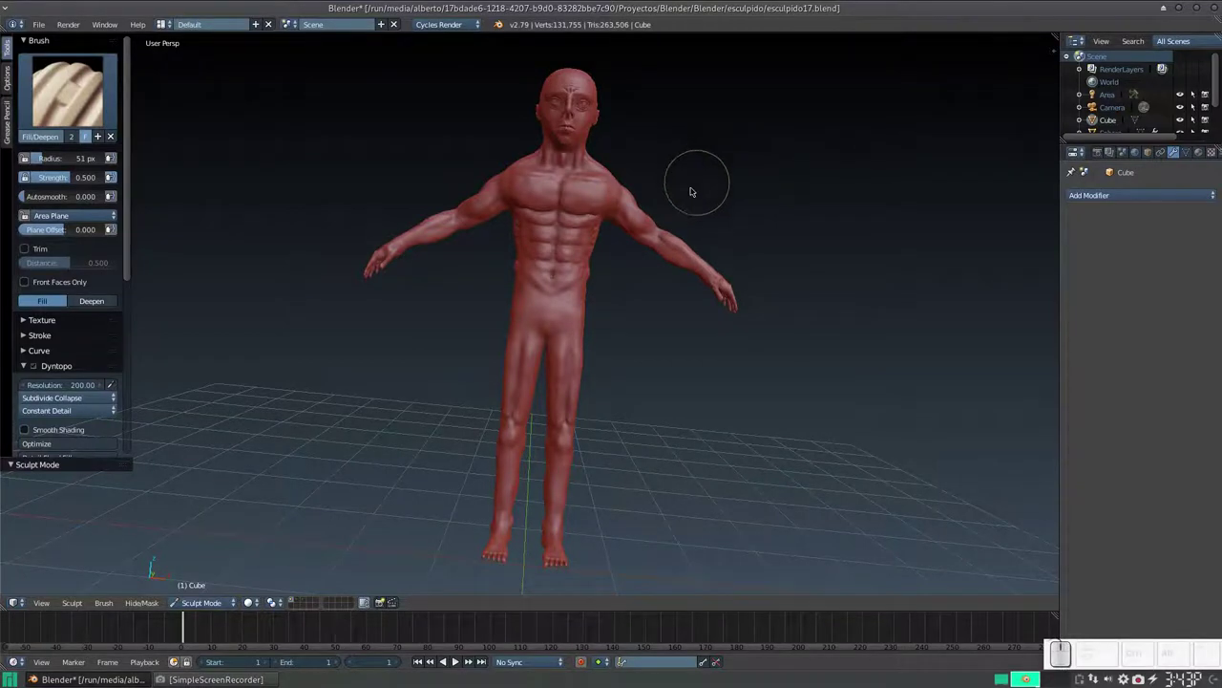
- Orbit and zoom around the figure to inspect the legs, hips and thighs
left_click_drag(606, 293, 469, 272)
left_click_drag(469, 272, 515, 284)
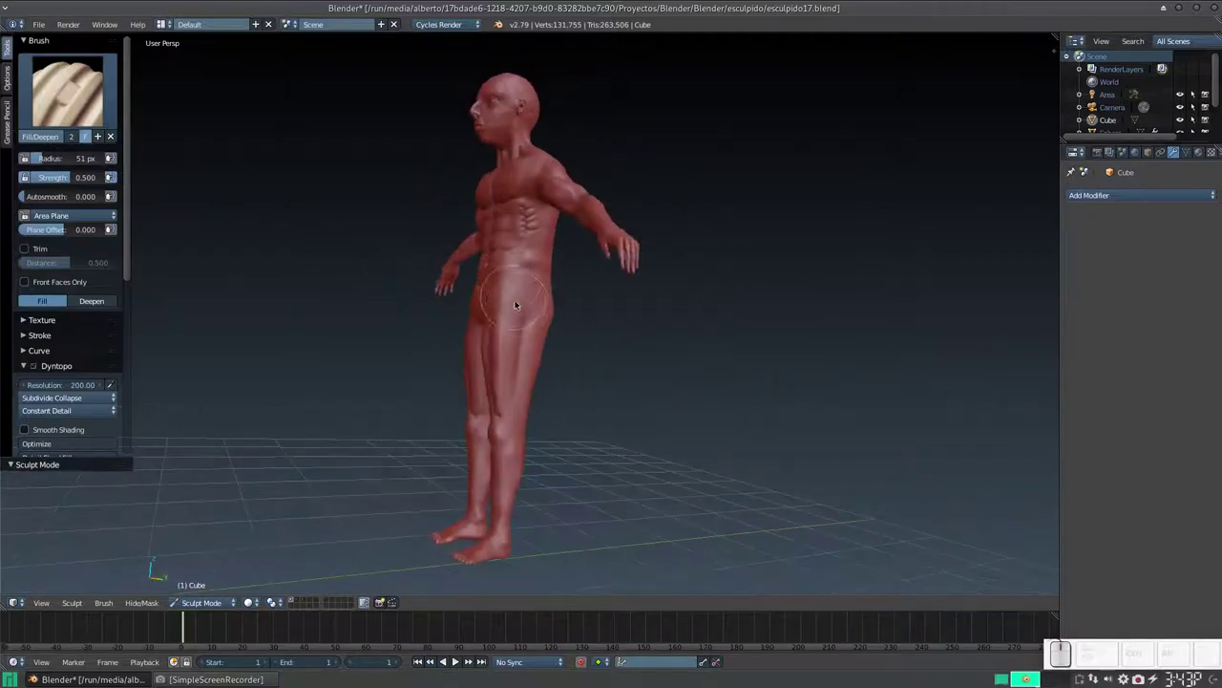
key("KP_Add")
left_click_drag(523, 324, 616, 247)
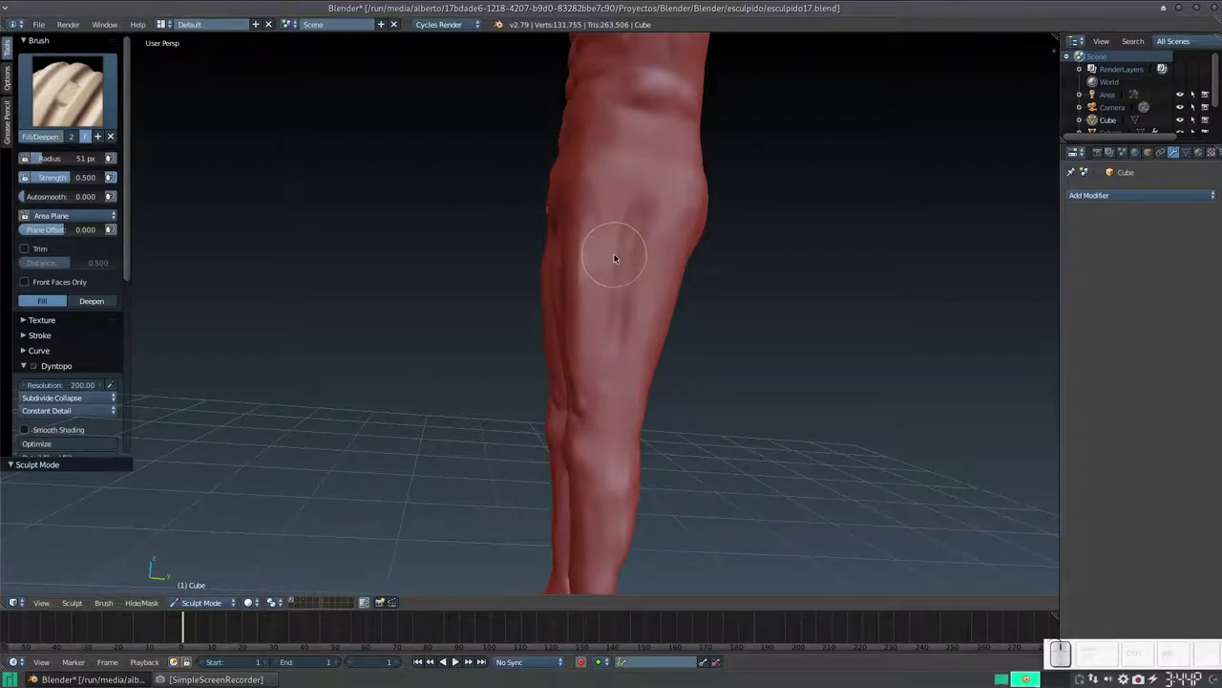
left_click_drag(632, 253, 663, 226)
middle_click(637, 248)
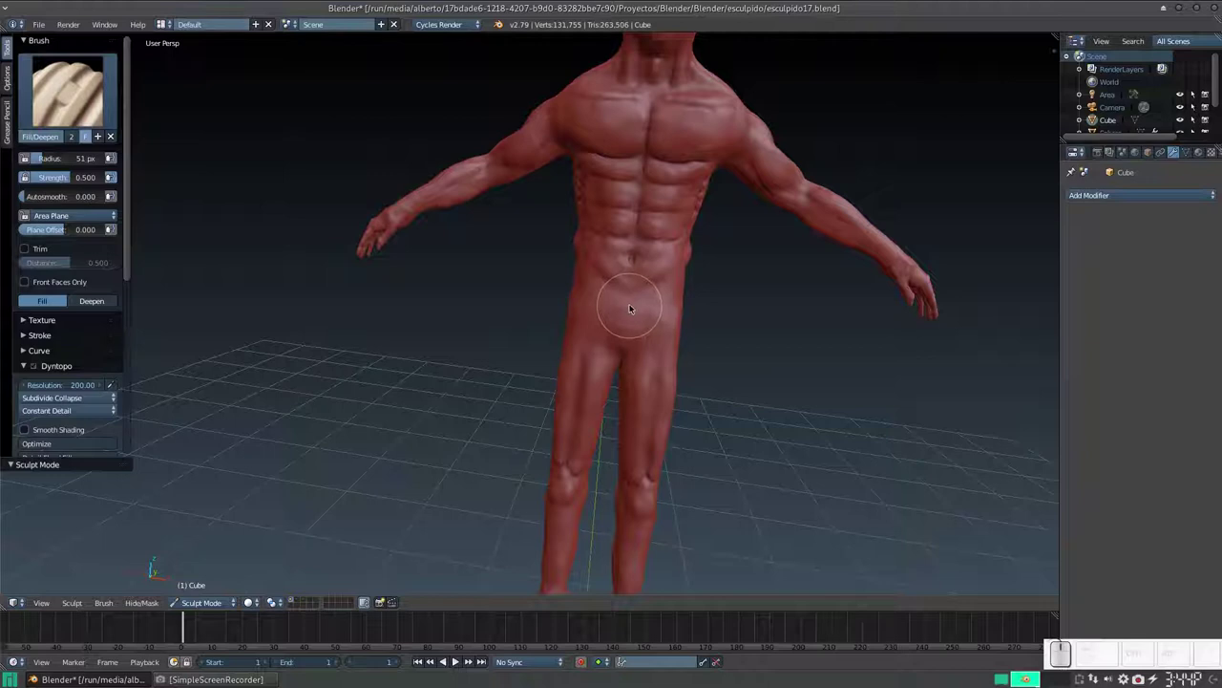
left_click_drag(656, 318, 600, 274)
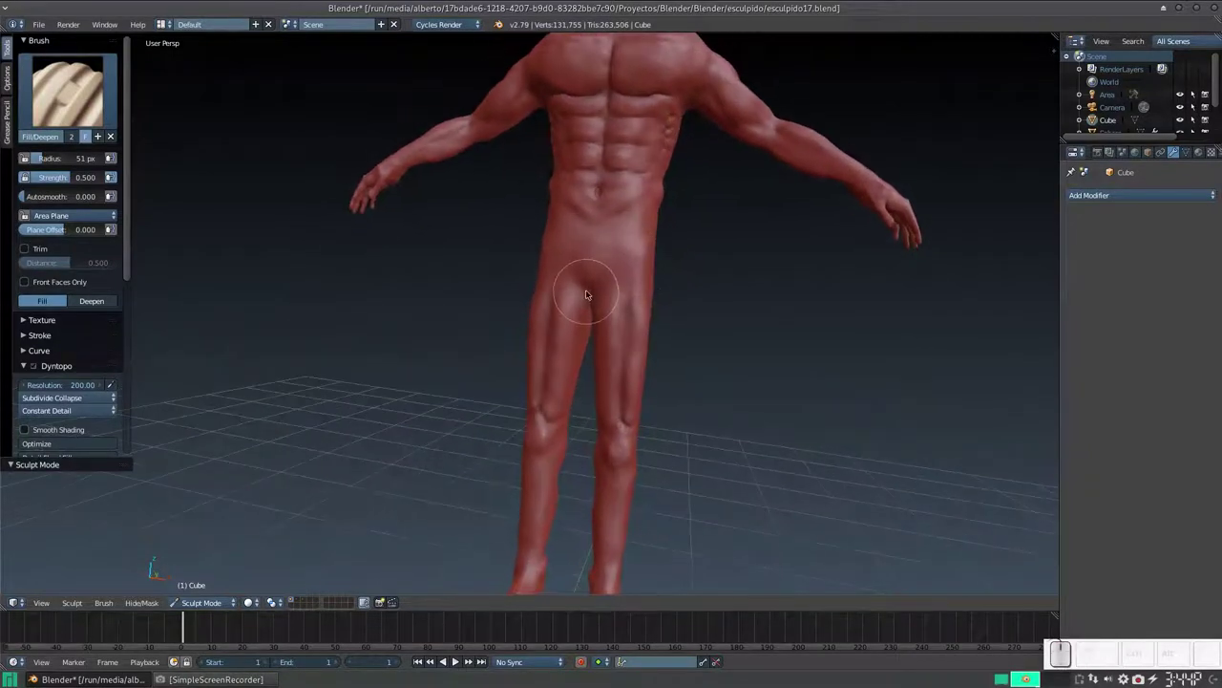
middle_click(634, 292)
left_click(625, 290)
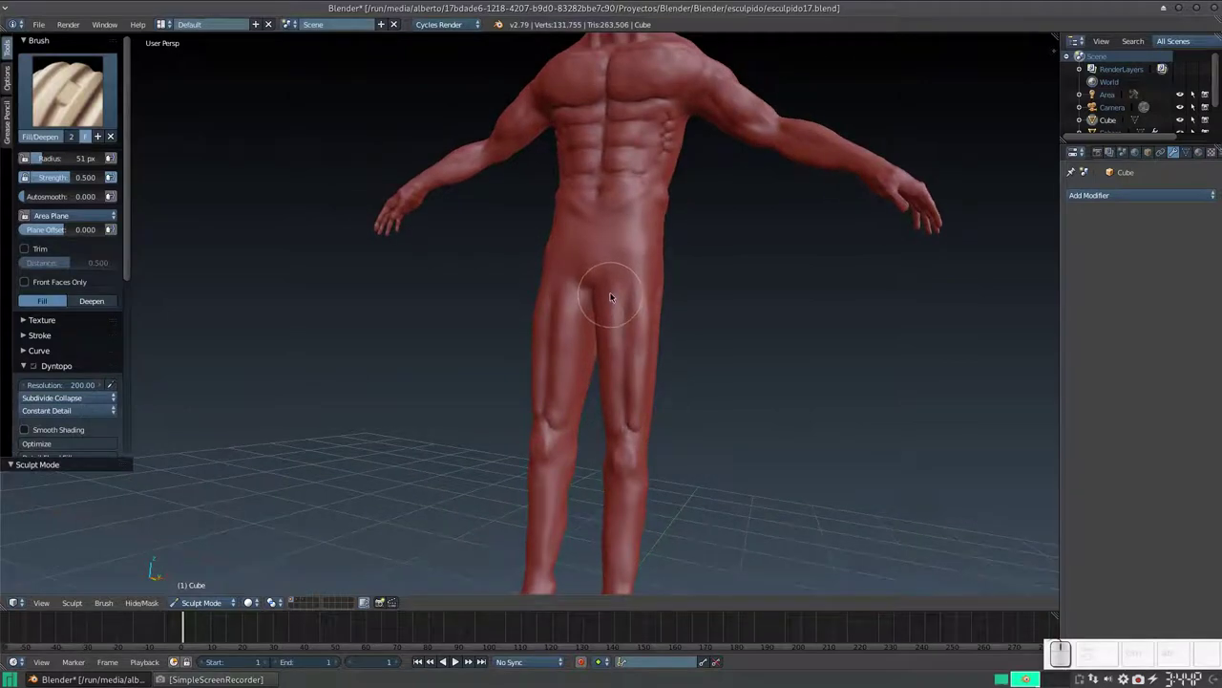
- Switch to the Smooth brush and shrink its radius to about 35 px over the thigh
key("s")
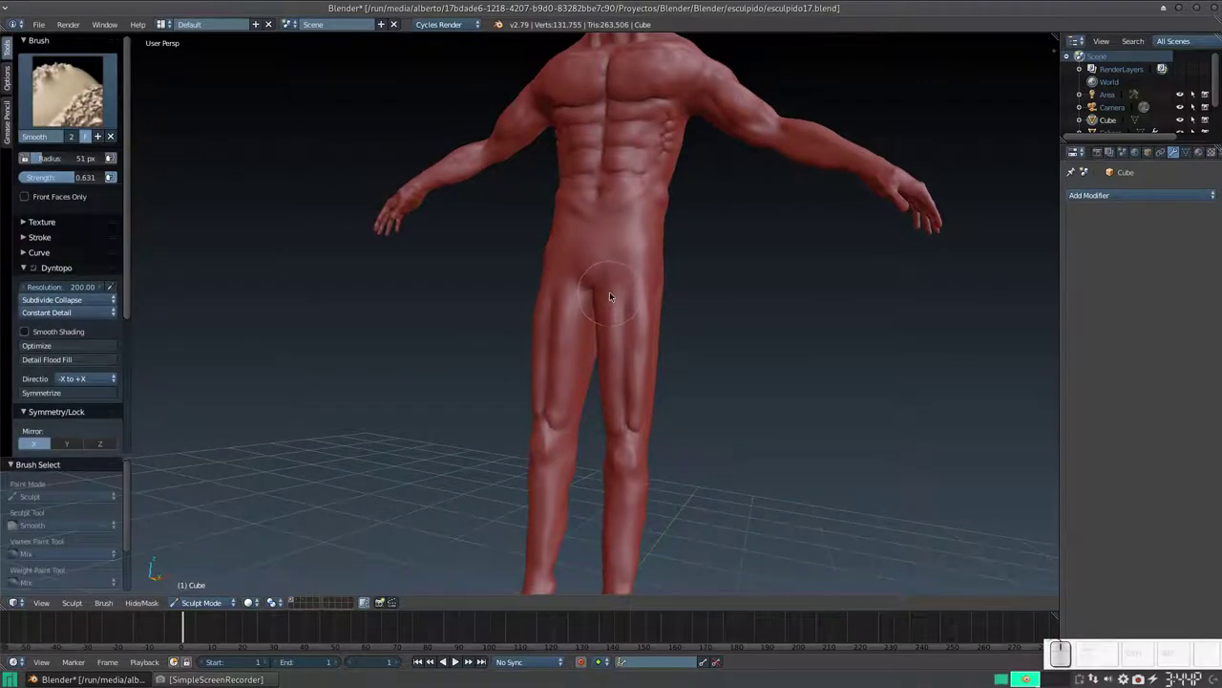
left_click(625, 378)
key("KP_Add")
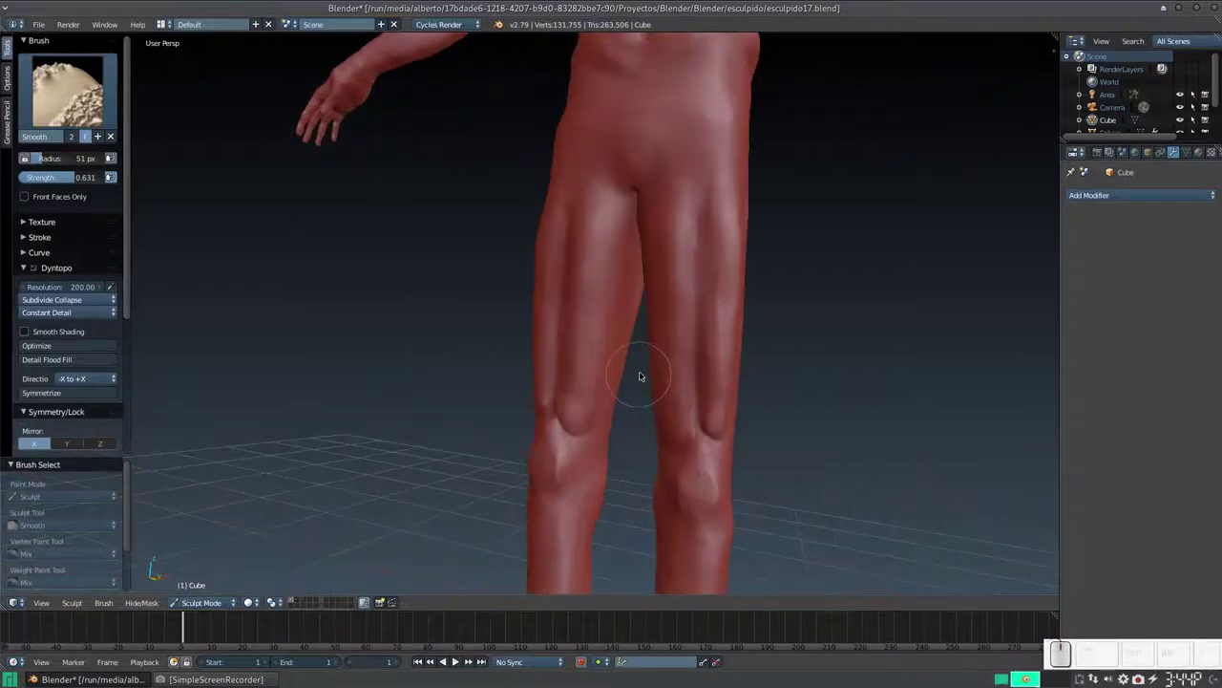
key("f")
left_click(688, 428)
left_click_drag(713, 420, 711, 399)
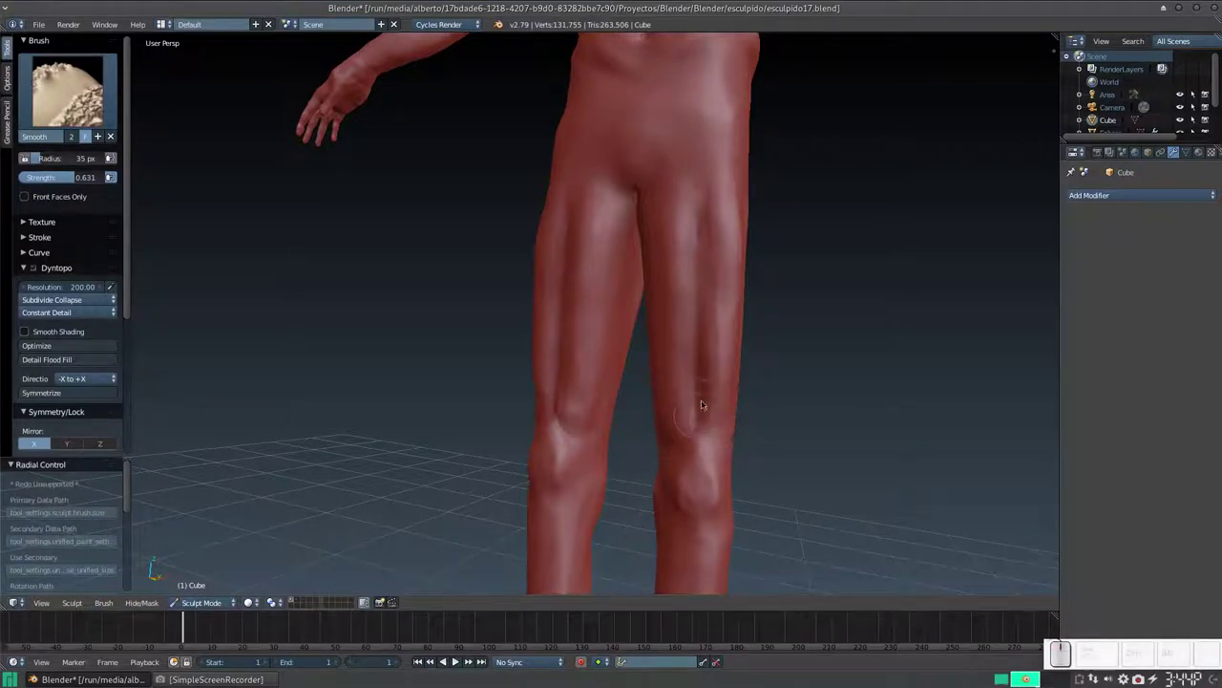
middle_click(722, 329)
middle_click(637, 330)
- Smooth rough spots across the thigh, outer thigh and knee area
left_click(727, 110)
left_click(725, 83)
left_click(765, 116)
left_click(762, 143)
left_click(736, 92)
left_click(706, 125)
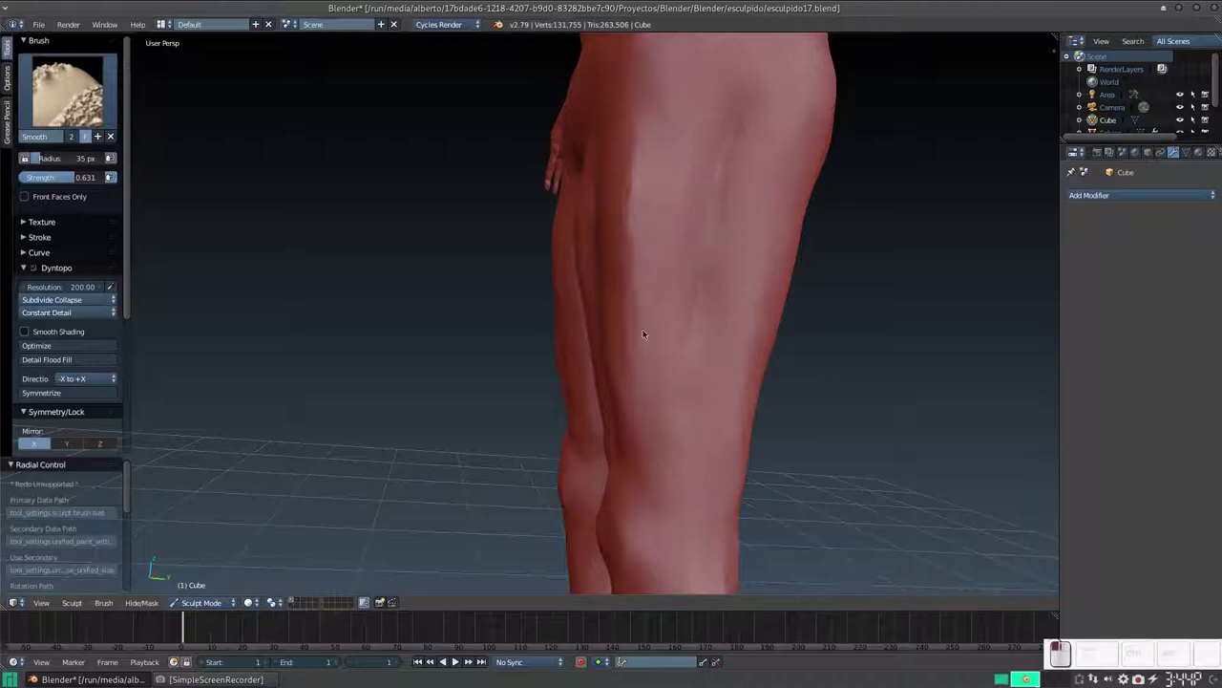
left_click(650, 126)
left_click(631, 246)
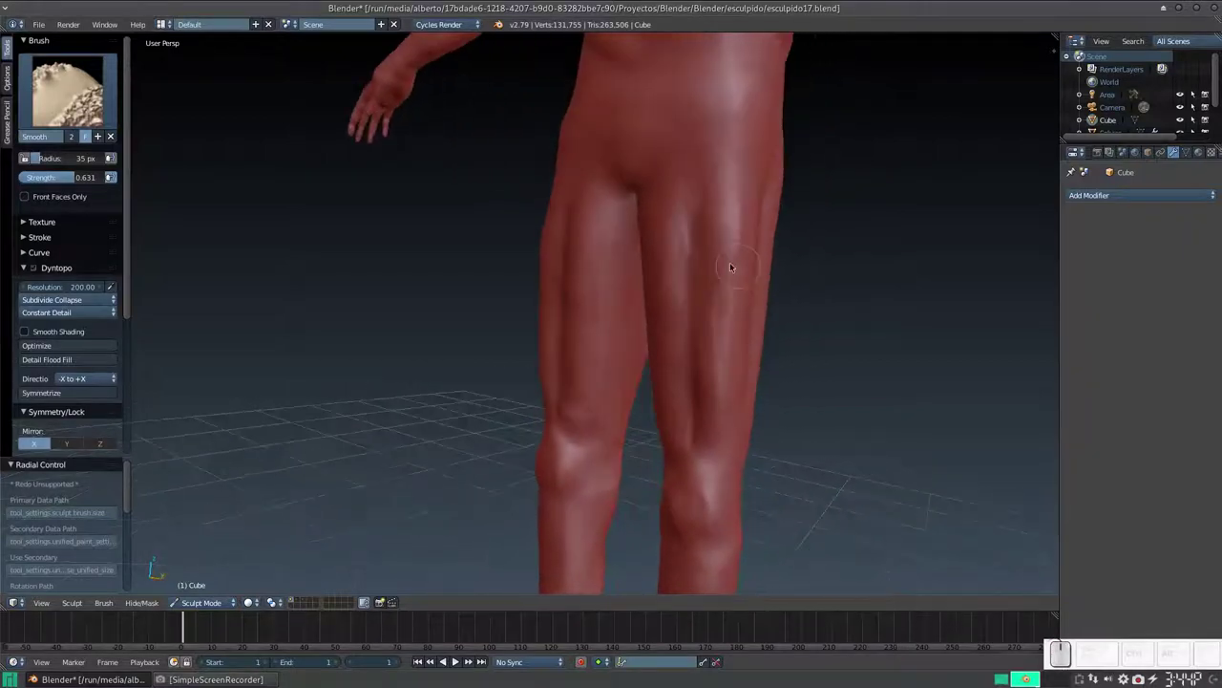
left_click(722, 256)
left_click(736, 163)
left_click(734, 203)
left_click_drag(682, 347, 751, 244)
left_click(728, 242)
- Soften the shin and calf surfaces, working down toward the ankle
middle_click(719, 243)
middle_click(723, 375)
middle_click(697, 308)
left_click_drag(699, 368, 687, 336)
left_click_drag(656, 339, 751, 321)
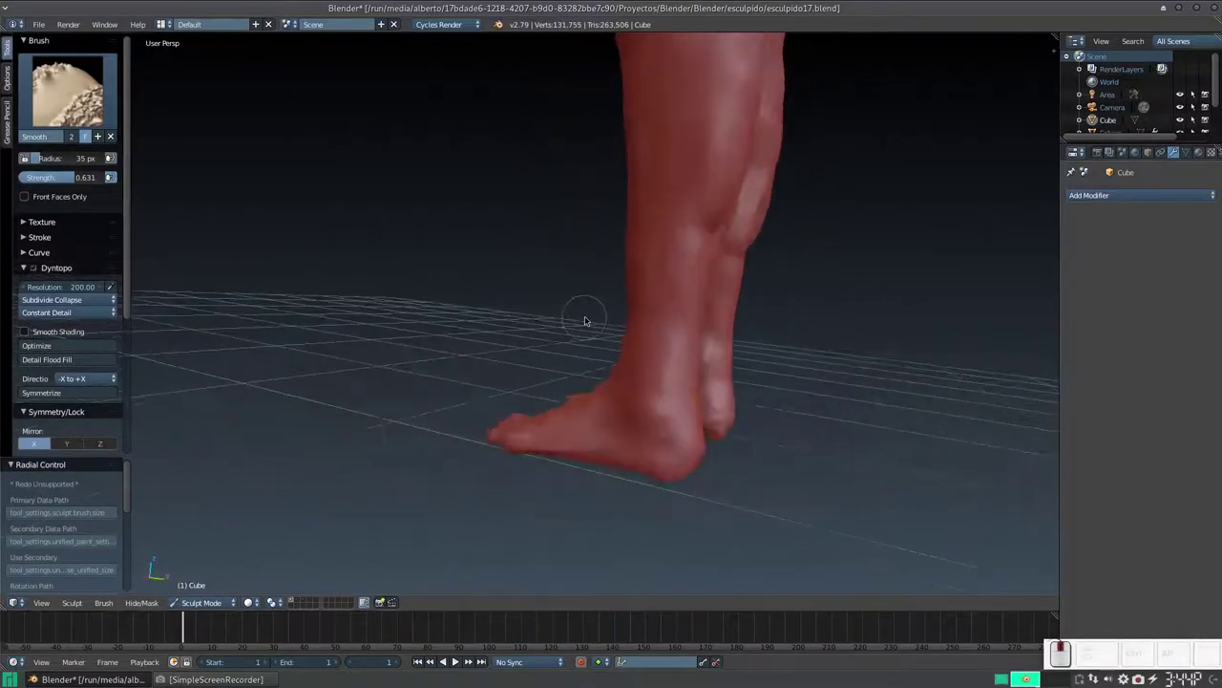
middle_click(592, 311)
- Pick the Clay Strips brush and build a tendon ridge along the lower shin above the ankle
key("3")
left_click(730, 267)
left_click(738, 266)
left_click(736, 269)
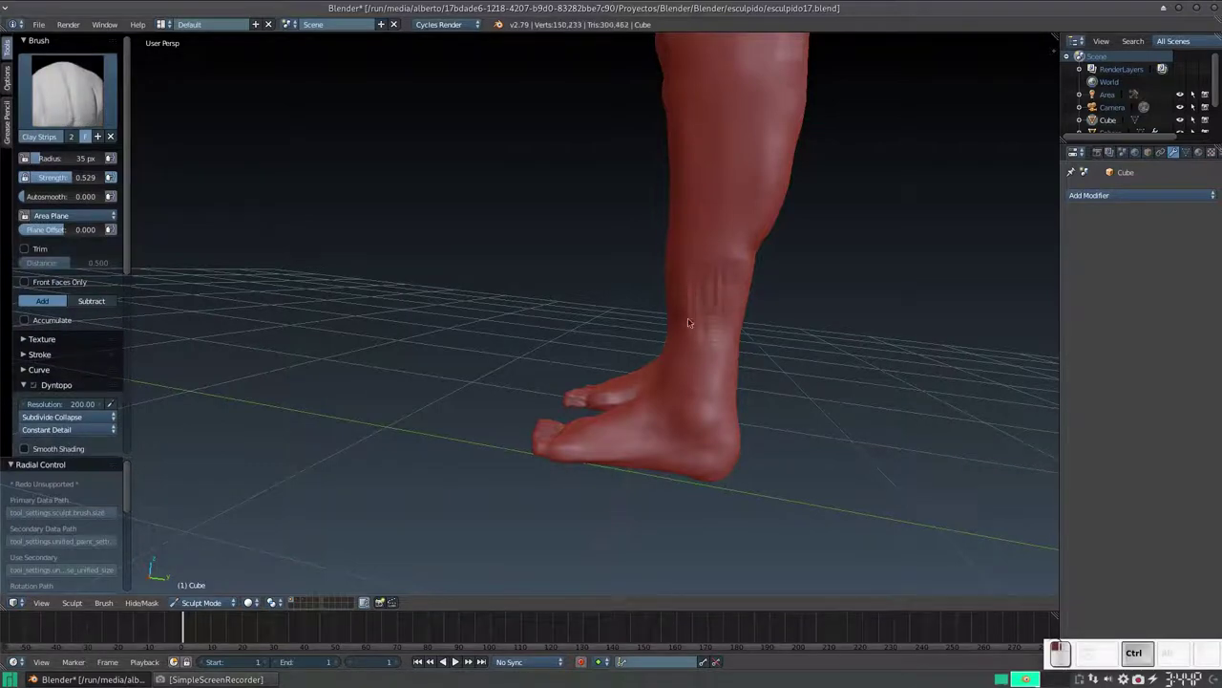
left_click(679, 284)
left_click(719, 317)
left_click_drag(742, 257, 682, 330)
left_click_drag(677, 331, 639, 323)
- Add clay bumps around the ankle from several angles
middle_click(668, 316)
left_click(571, 208)
left_click(573, 226)
middle_click(564, 291)
left_click(418, 212)
left_click(417, 241)
left_click(395, 303)
middle_click(404, 308)
scroll("up", 3)
- Build tendon and vein ridges down the lower leg and onto the ankle and shin
left_click_drag(614, 377, 594, 369)
scroll("up", 3)
left_click(575, 401)
scroll("up", 3)
left_click_drag(602, 378, 562, 379)
left_click(539, 383)
left_click(544, 381)
middle_click(559, 373)
left_click(724, 374)
middle_click(707, 351)
left_click_drag(550, 372, 706, 379)
left_click(706, 379)
- With a finer brush, sculpt the ankle bone bump and start tendons on the other shin
key("f")
left_click(731, 399)
left_click_drag(752, 393, 748, 376)
middle_click(748, 376)
left_click(741, 392)
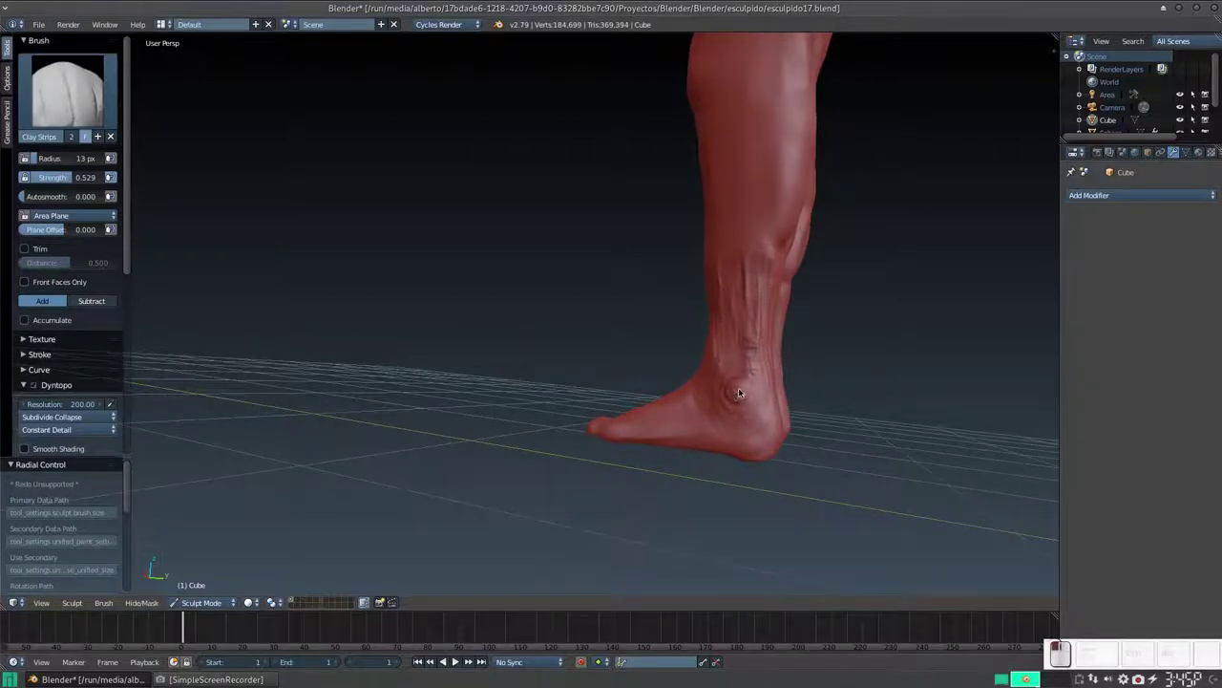
middle_click(756, 364)
left_click_drag(611, 374, 670, 364)
middle_click(633, 364)
- With a larger brush, sculpt ankle bones and shin veins on both feet
key("f")
left_click(479, 321)
left_click_drag(473, 266, 484, 341)
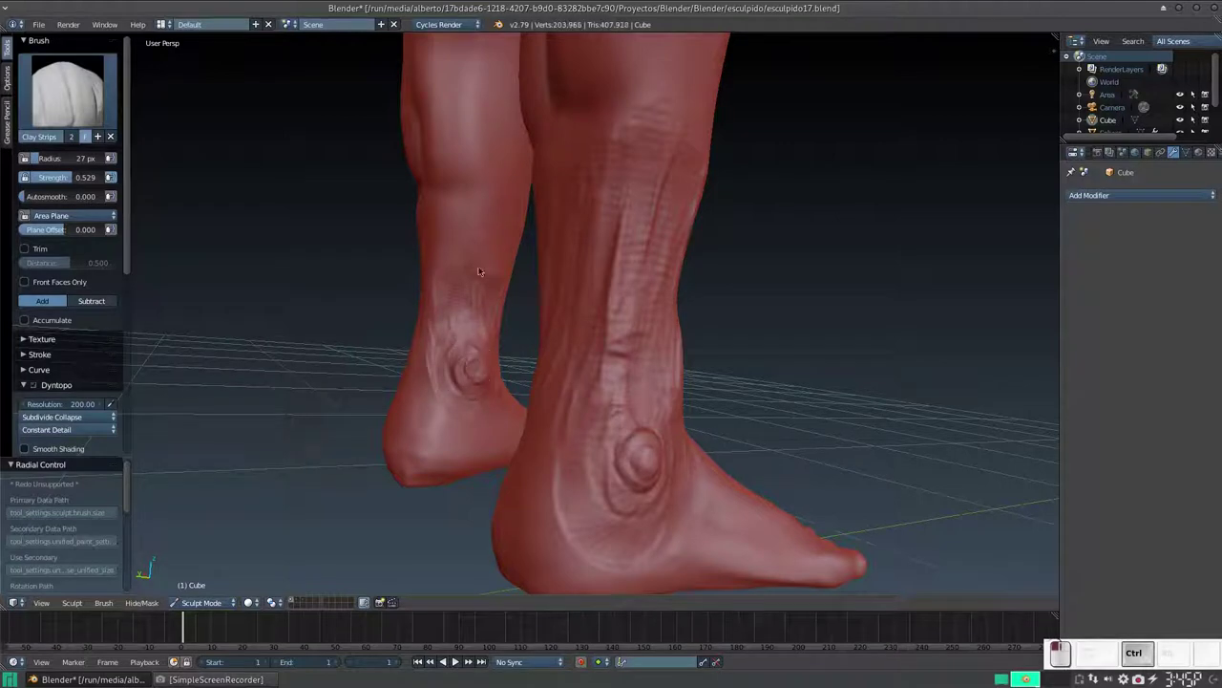
left_click_drag(508, 275, 438, 386)
middle_click(571, 384)
middle_click(622, 373)
left_click_drag(781, 234, 707, 404)
left_click_drag(733, 399, 644, 347)
middle_click(632, 358)
middle_click(571, 364)
middle_click(635, 346)
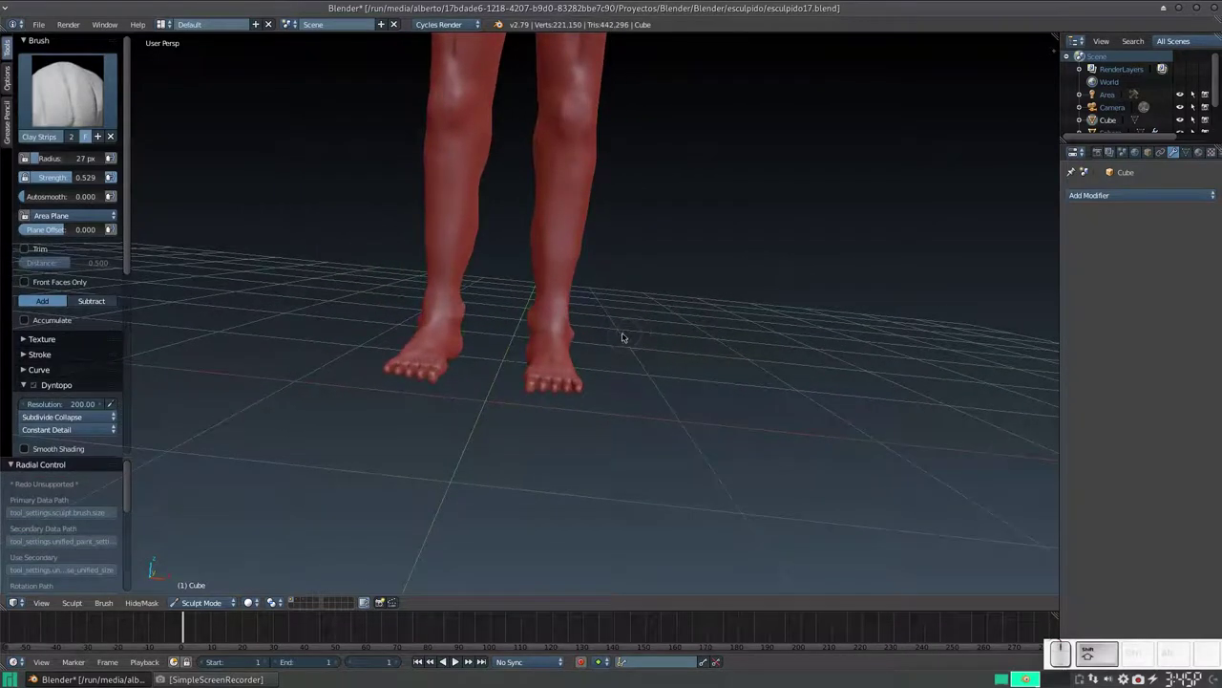
- Detail the top of the foot and ankle, then move the view behind the heels
key("KP_Add")
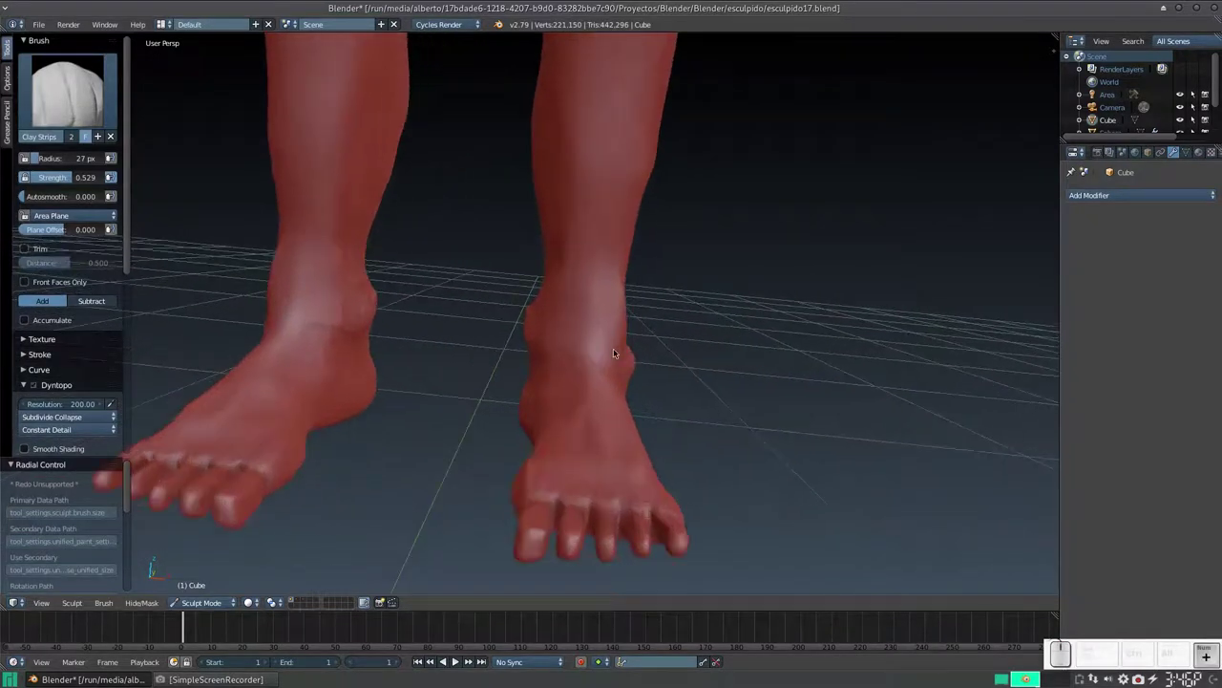
left_click_drag(514, 345, 481, 381)
middle_click(382, 374)
left_click_drag(457, 368, 470, 370)
middle_click(463, 350)
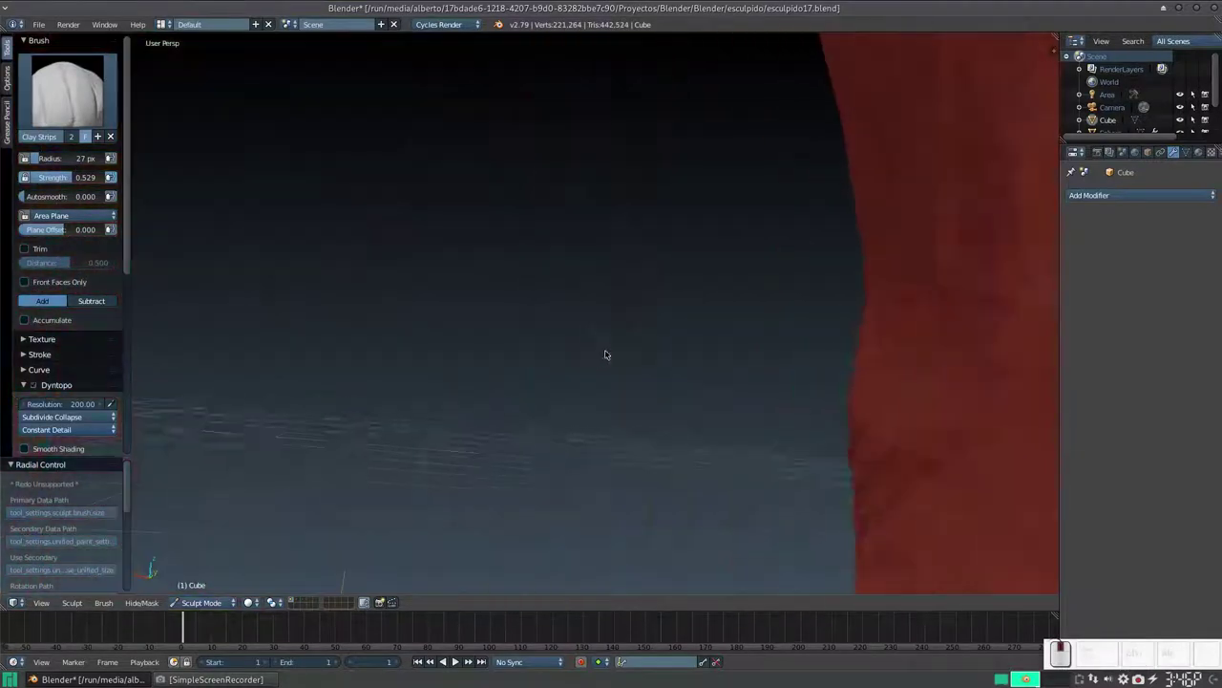
key("KP_Subtract")
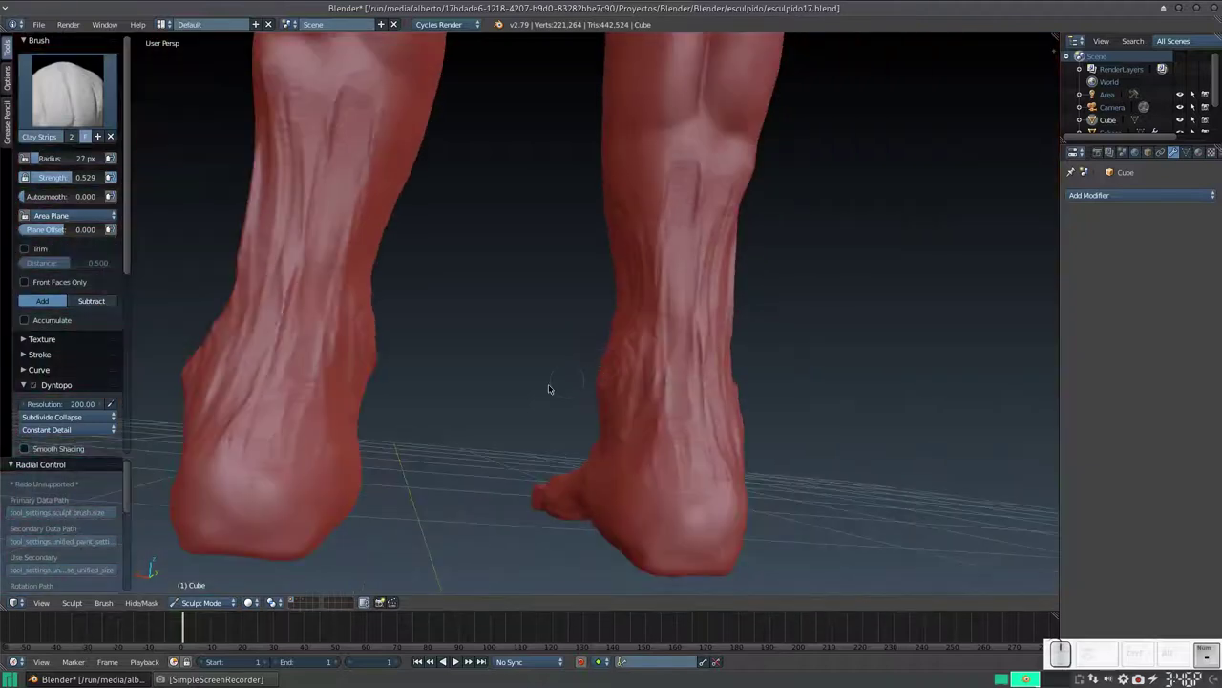
middle_click(467, 406)
middle_click(456, 407)
middle_click(545, 408)
middle_click(524, 358)
middle_click(541, 329)
- Sculpt tendon ridges above the heels and add detail to both calves
left_click_drag(500, 193, 489, 226)
middle_click(489, 225)
left_click_drag(476, 206, 422, 299)
left_click_drag(442, 300, 632, 298)
middle_click(653, 300)
left_click_drag(638, 305, 603, 341)
left_click_drag(417, 255, 483, 337)
middle_click(497, 325)
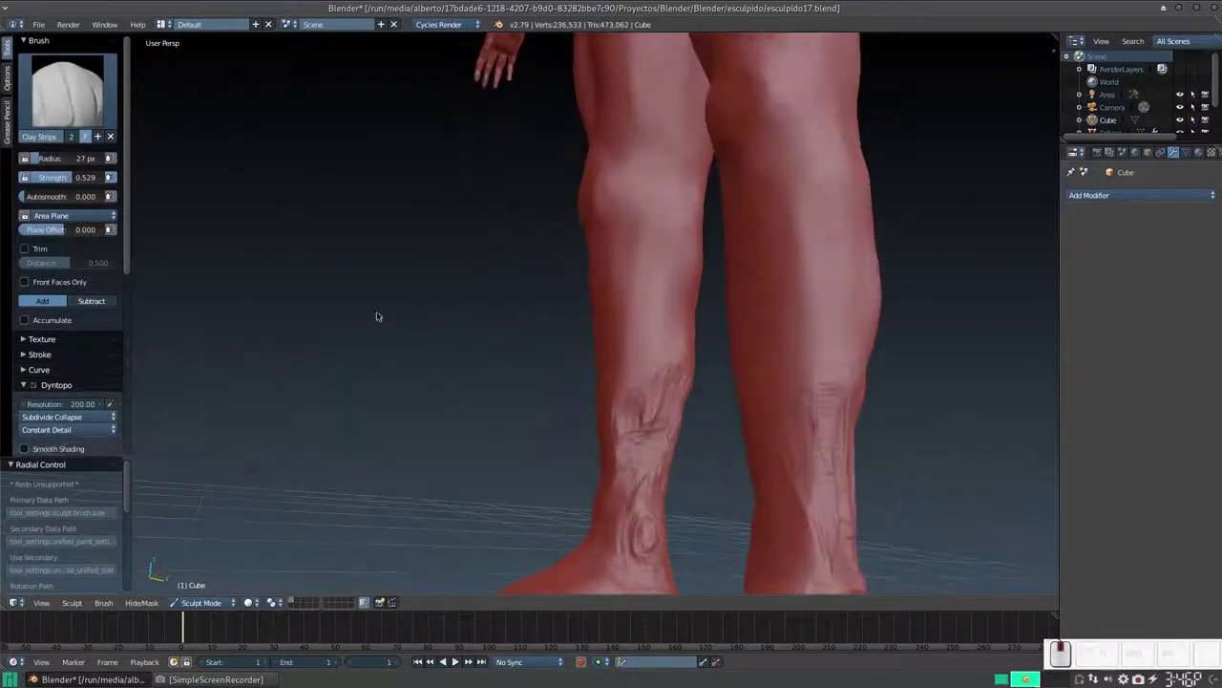
left_click_drag(685, 363, 623, 385)
- Add definition strokes to the knee after pulling the view up the legs
middle_click(622, 385)
middle_click(680, 408)
key("KP_Subtract")
middle_click(539, 329)
left_click_drag(639, 394, 601, 344)
left_click_drag(607, 358, 726, 426)
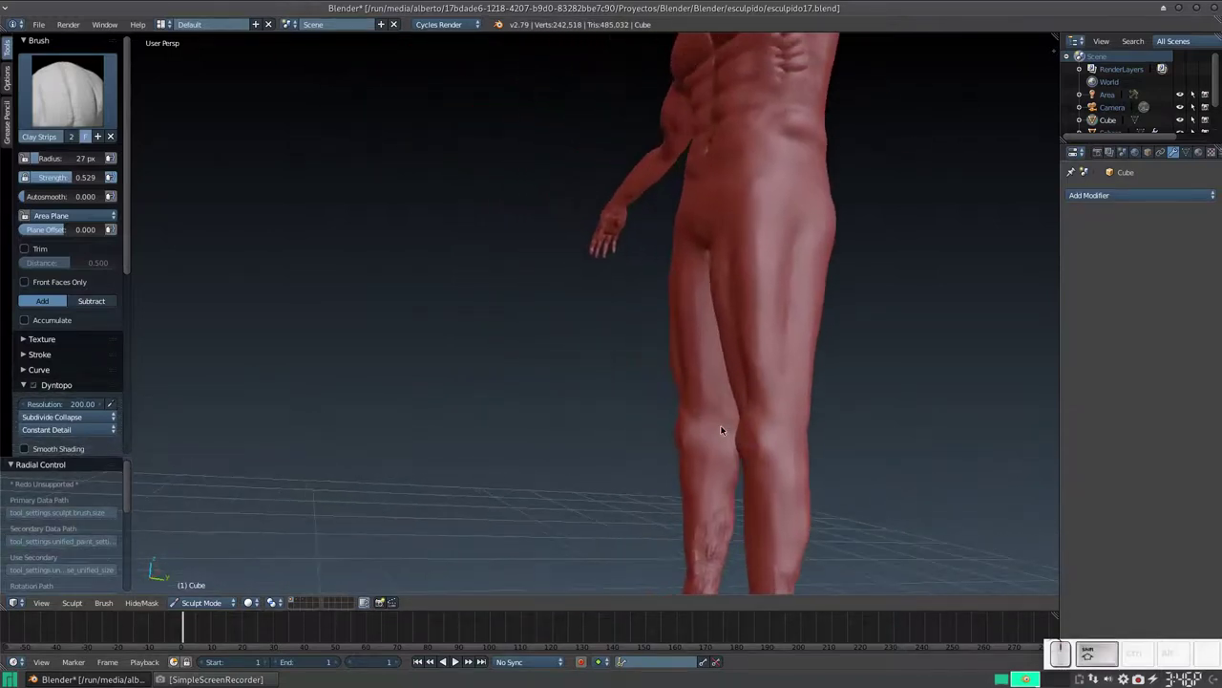
key("KP_Add")
- Review the whole figure from the front, then close in on the thigh from the side
middle_click(736, 427)
key("KP_1")
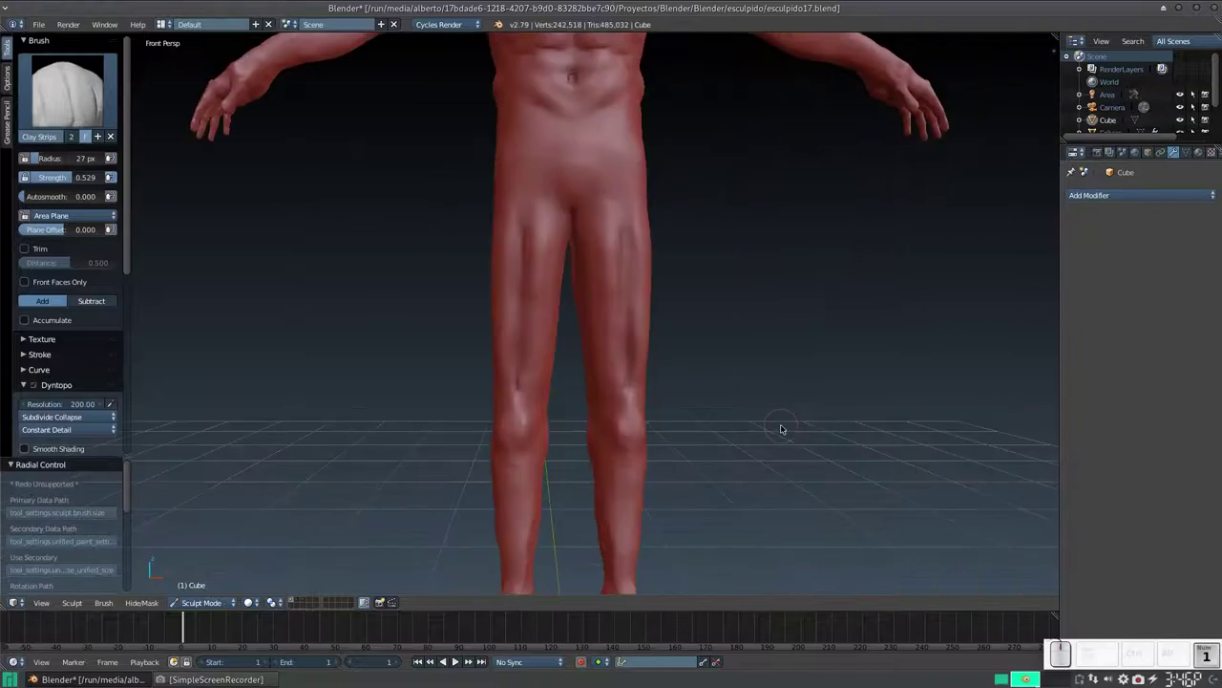
key("KP_Subtract")
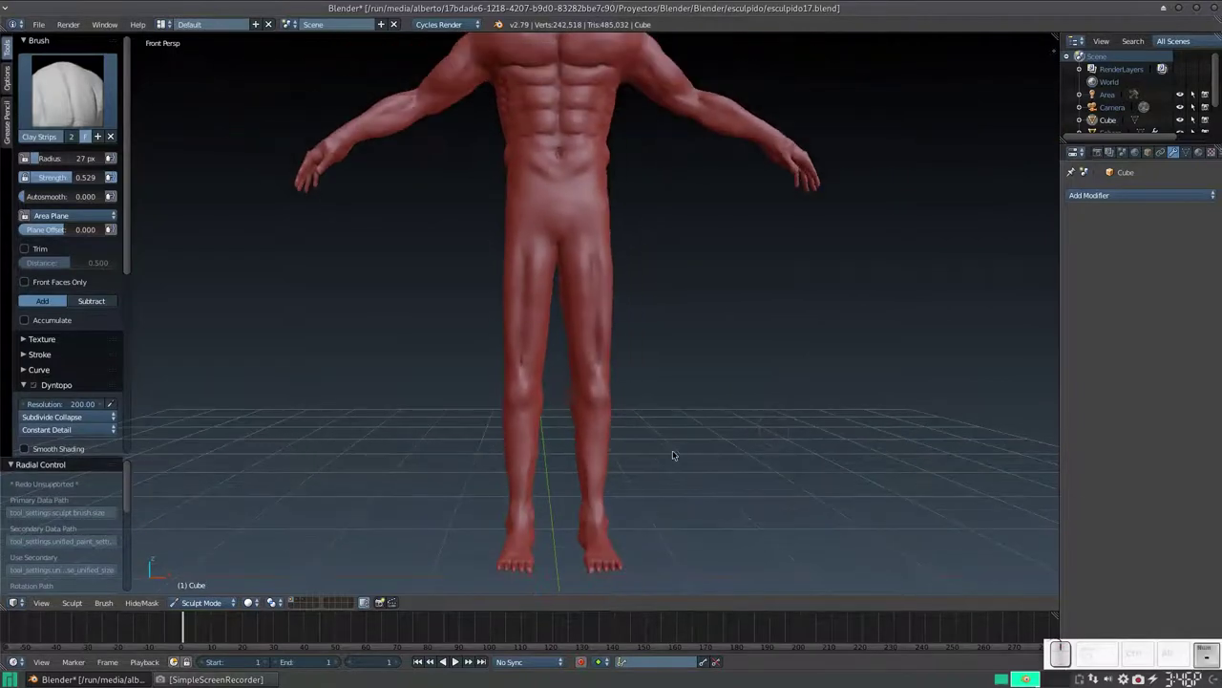
middle_click(590, 420)
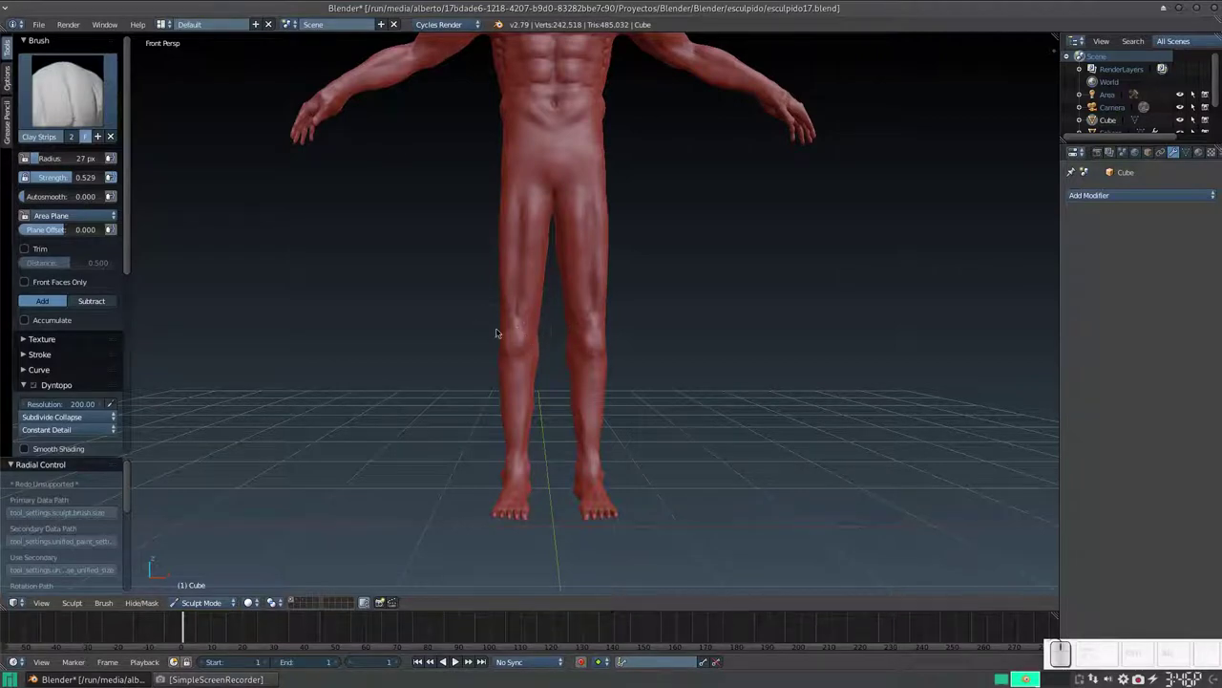
middle_click(585, 362)
key("KP_Add")
middle_click(678, 369)
middle_click(739, 388)
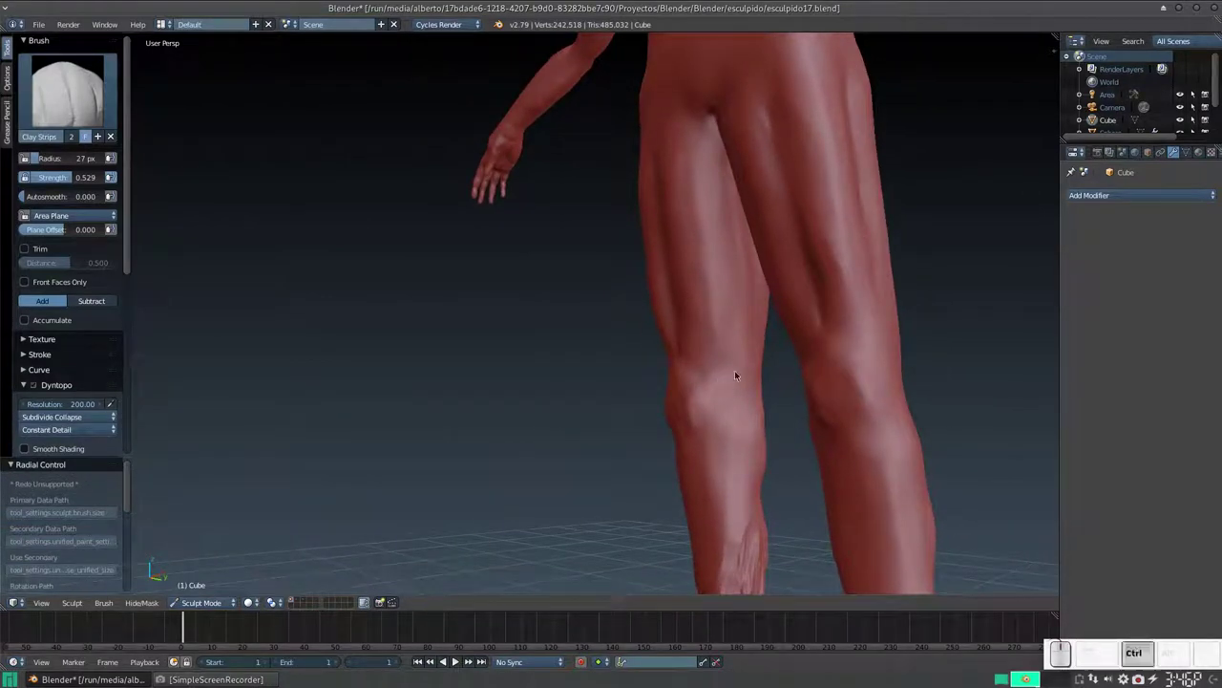
- Build raised definition into the knee and along the shin with Clay Strips
left_click_drag(725, 382, 732, 367)
left_click(725, 365)
left_click_drag(725, 364, 712, 389)
middle_click(712, 389)
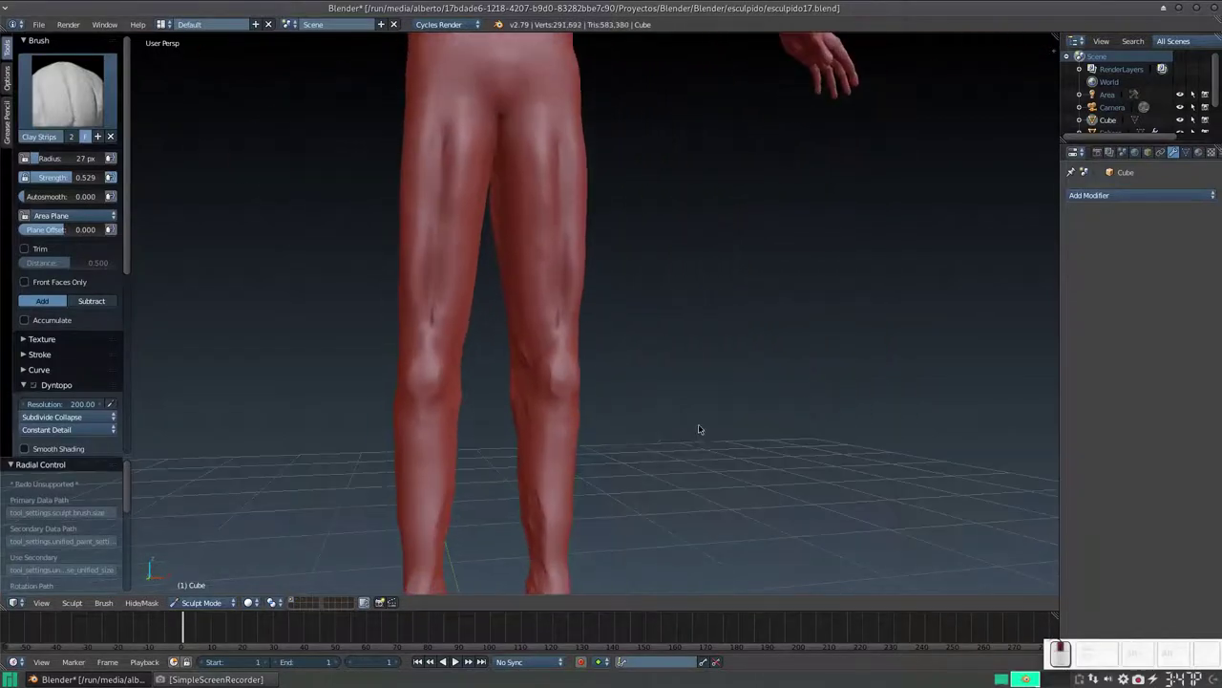
- Carve the tendons into the hollow behind the first knee with Clay Strips strokes
middle_click(615, 415)
middle_click(622, 436)
left_click(736, 431)
left_click_drag(828, 403, 396, 363)
left_click_drag(382, 363, 412, 375)
middle_click(418, 380)
key("KP_Subtract")
- Build up calf muscle detail on the backs of both lower legs
left_click_drag(476, 265, 507, 286)
middle_click(433, 301)
left_click_drag(367, 331, 573, 319)
left_click(574, 310)
middle_click(576, 303)
left_click(390, 330)
- Sculpt the tendons behind the other knee and add more calf mass
middle_click(382, 343)
left_click_drag(409, 355, 400, 326)
middle_click(392, 332)
middle_click(412, 328)
left_click_drag(555, 361, 535, 345)
- Lay vertical and horizontal clay strokes along the knee hollow and down the calf muscles
middle_click(537, 354)
left_click_drag(574, 338, 574, 362)
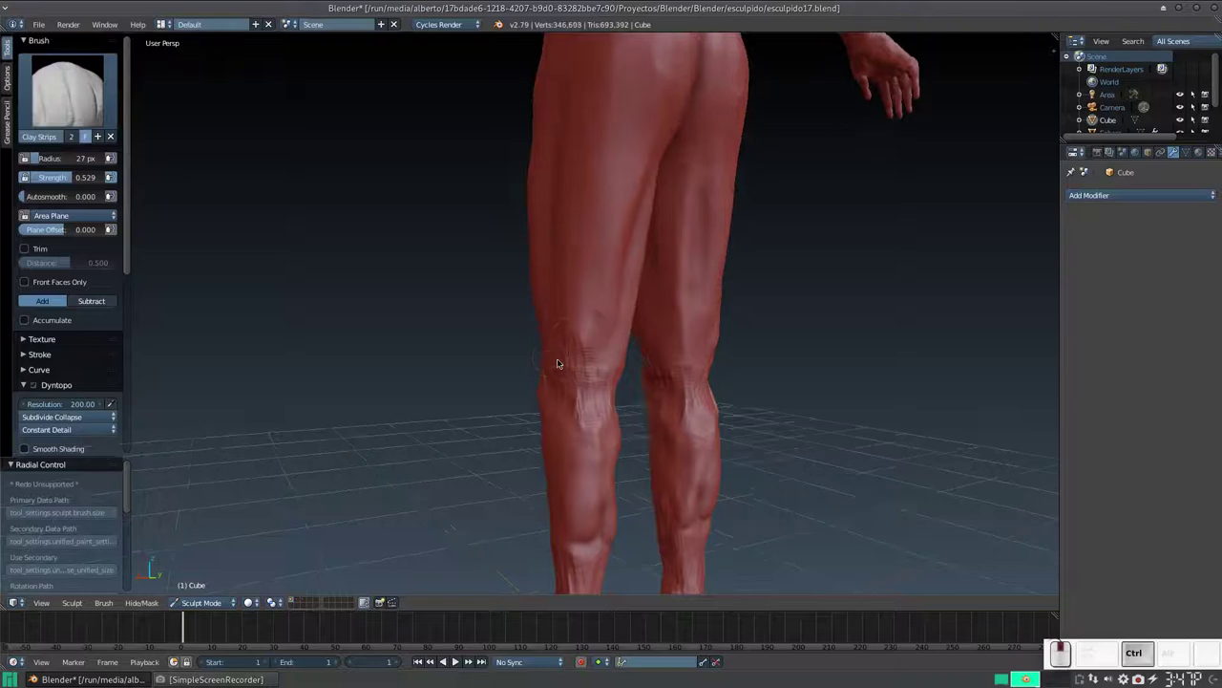
left_click_drag(553, 327, 553, 293)
left_click(538, 402)
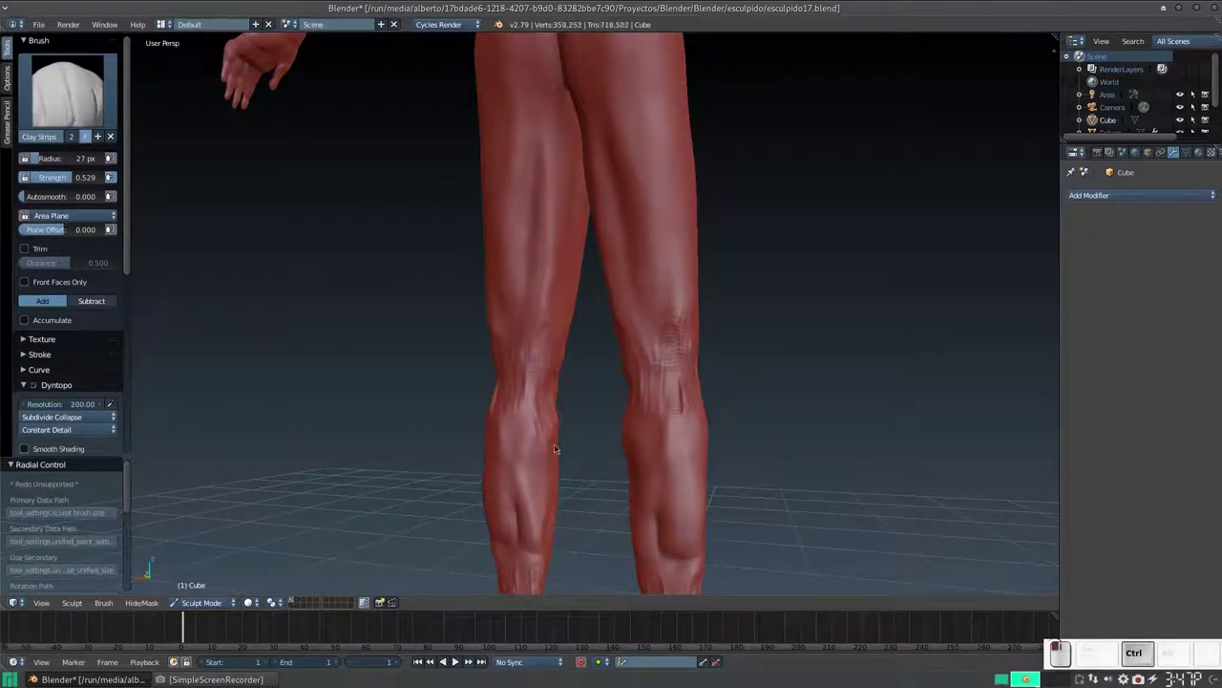
left_click_drag(536, 389, 531, 389)
left_click_drag(531, 389, 633, 381)
middle_click(635, 385)
middle_click(682, 378)
middle_click(583, 381)
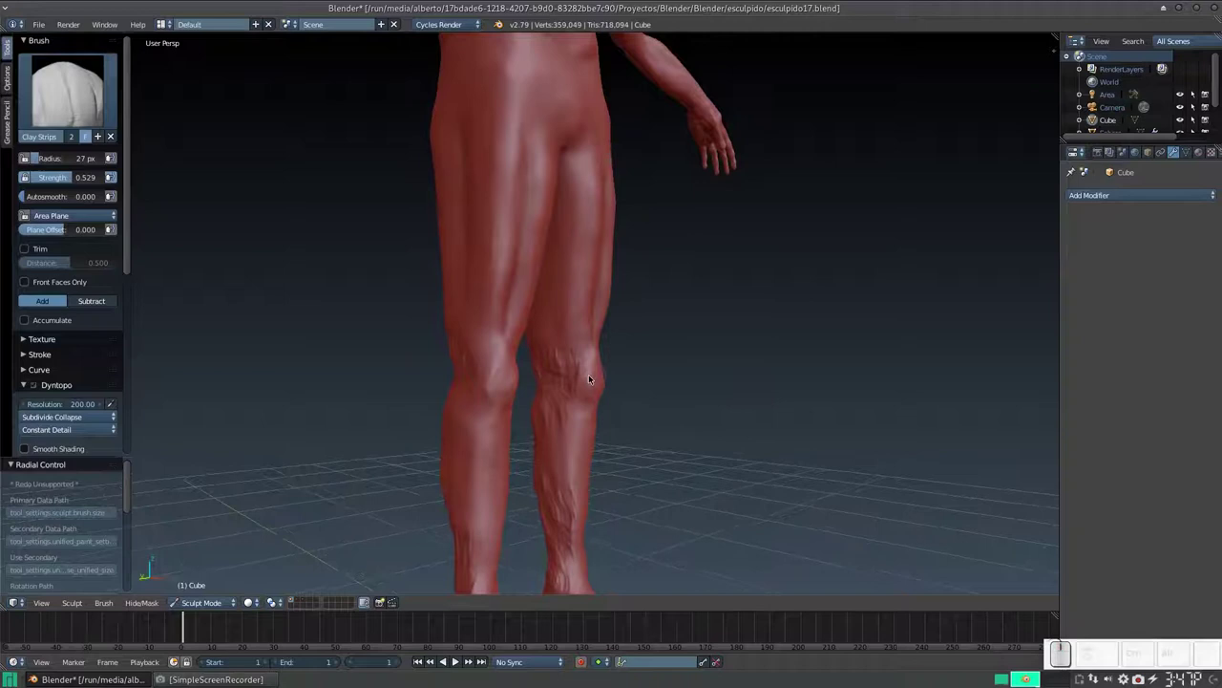
- Reduce the brush radius to 23 px and dab finer detail onto the knee and calf
key("s")
key("3")
key("f")
left_click(567, 384)
left_click(586, 369)
left_click(580, 367)
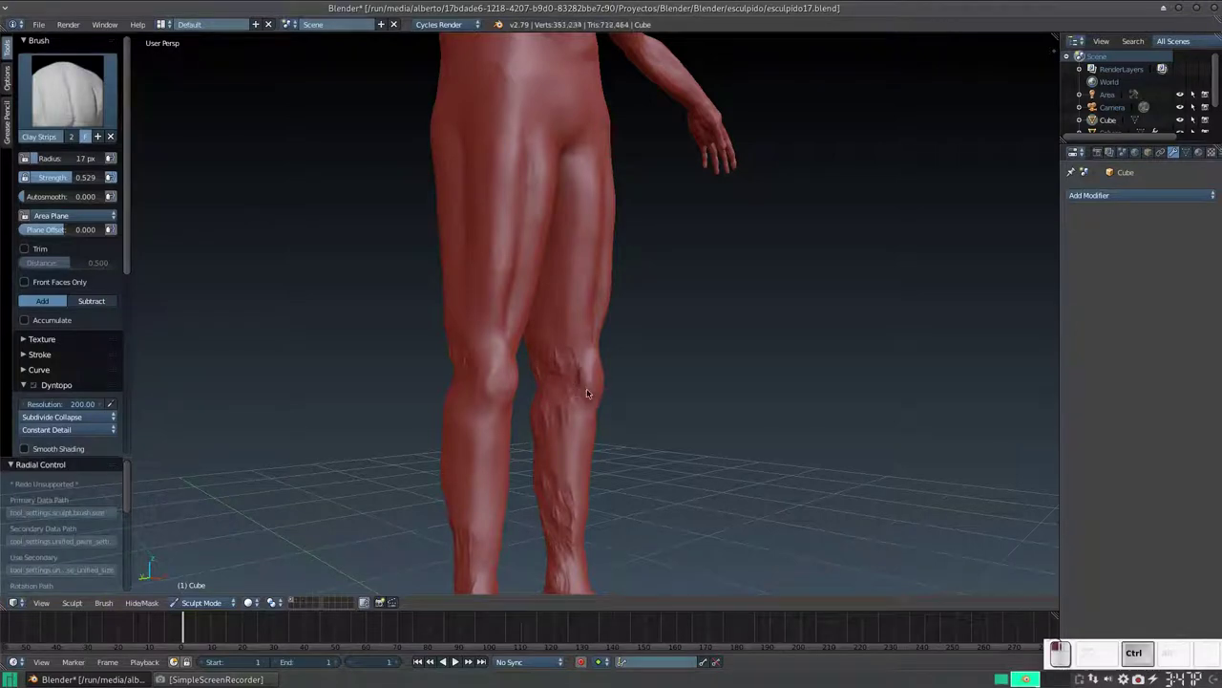
- Build up the calf muscle with short Clay Strips strokes from behind
left_click(589, 381)
left_click_drag(572, 352, 595, 367)
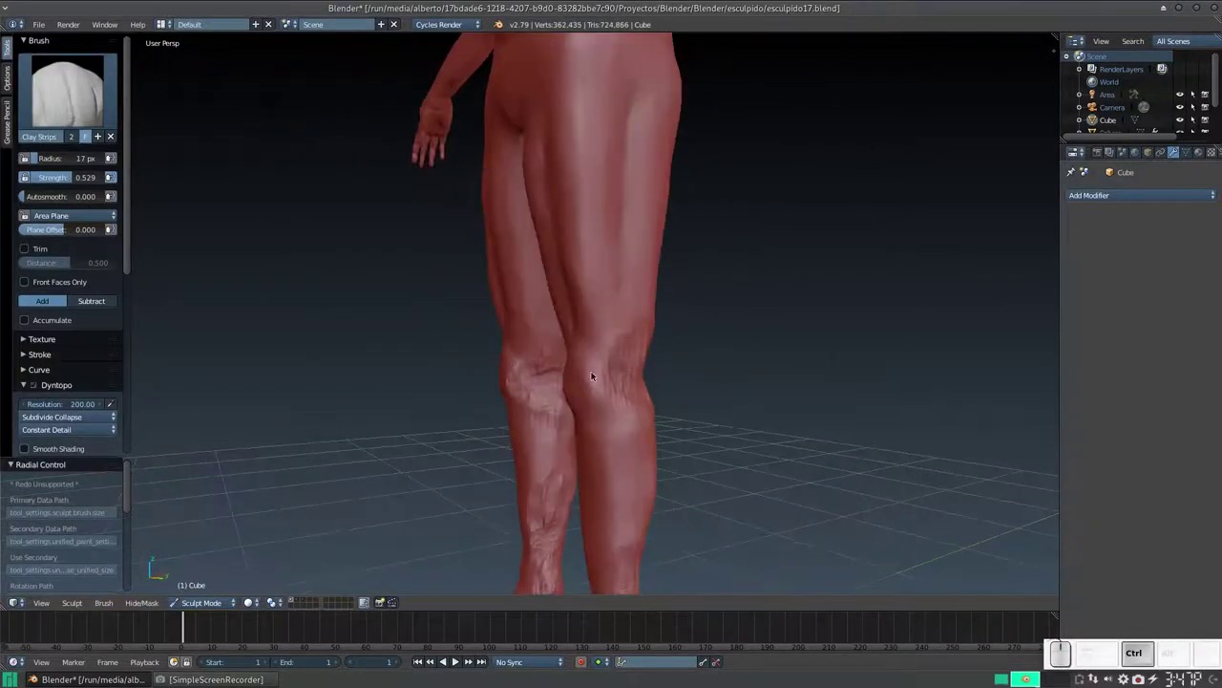
left_click(590, 367)
left_click_drag(591, 376, 584, 356)
middle_click(594, 364)
left_click(611, 357)
left_click_drag(612, 352, 613, 355)
middle_click(597, 362)
middle_click(628, 362)
- Add clay mass to the calves of both legs from further angles
left_click_drag(616, 348, 542, 372)
left_click(544, 368)
middle_click(536, 399)
left_click_drag(444, 359, 439, 308)
left_click(437, 295)
left_click_drag(476, 358, 477, 387)
left_click_drag(484, 390, 525, 395)
- Switch to the Smooth brush with Shift+S and blend the freshly built calf muscle
key("shift+s")
left_click_drag(550, 409, 541, 352)
middle_click(547, 351)
left_click_drag(594, 350, 610, 374)
middle_click(610, 373)
left_click_drag(523, 333, 469, 384)
- Soften spots around the back of the knee and calf while reviewing both legs
middle_click(469, 384)
left_click_drag(440, 312, 439, 354)
middle_click(438, 355)
left_click_drag(445, 294, 466, 378)
left_click_drag(460, 397, 468, 376)
middle_click(436, 395)
middle_click(494, 370)
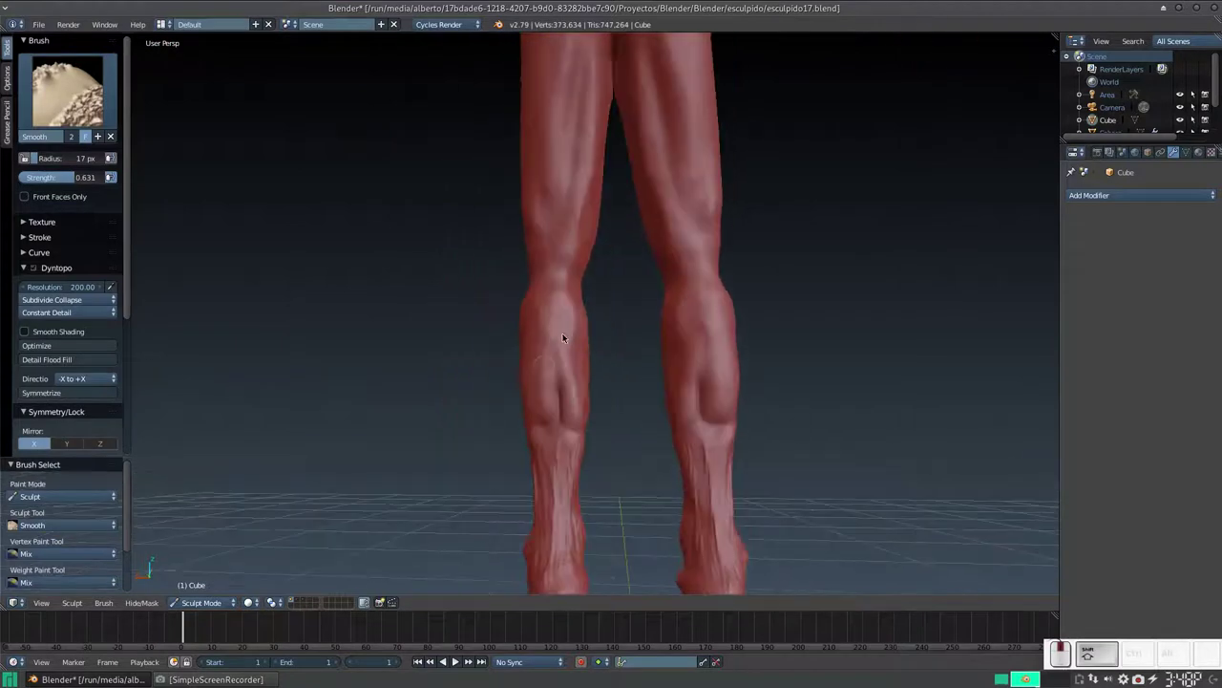
- Smooth the rough sculpted texture on the back of the lower legs
left_click(556, 378)
left_click_drag(563, 374, 568, 410)
left_click_drag(557, 400, 573, 425)
middle_click(545, 411)
middle_click(534, 435)
left_click_drag(573, 322, 563, 353)
middle_click(620, 362)
left_click_drag(605, 335, 582, 372)
middle_click(620, 359)
- Run long smoothing strokes up and down the calves from several angles
left_click_drag(683, 338, 660, 324)
middle_click(581, 319)
left_click_drag(570, 335, 523, 325)
left_click_drag(501, 312, 509, 237)
left_click_drag(511, 207, 481, 370)
middle_click(485, 343)
left_click_drag(538, 277, 507, 353)
left_click_drag(505, 349, 556, 288)
middle_click(528, 315)
left_click_drag(568, 157, 500, 437)
- Smooth remaining rough patches on the lower legs toward the ankles
middle_click(556, 431)
left_click(596, 415)
left_click_drag(709, 396, 654, 396)
left_click_drag(637, 406, 632, 477)
middle_click(563, 512)
left_click(453, 500)
middle_click(473, 494)
left_click_drag(499, 310, 571, 317)
left_click_drag(560, 295, 563, 335)
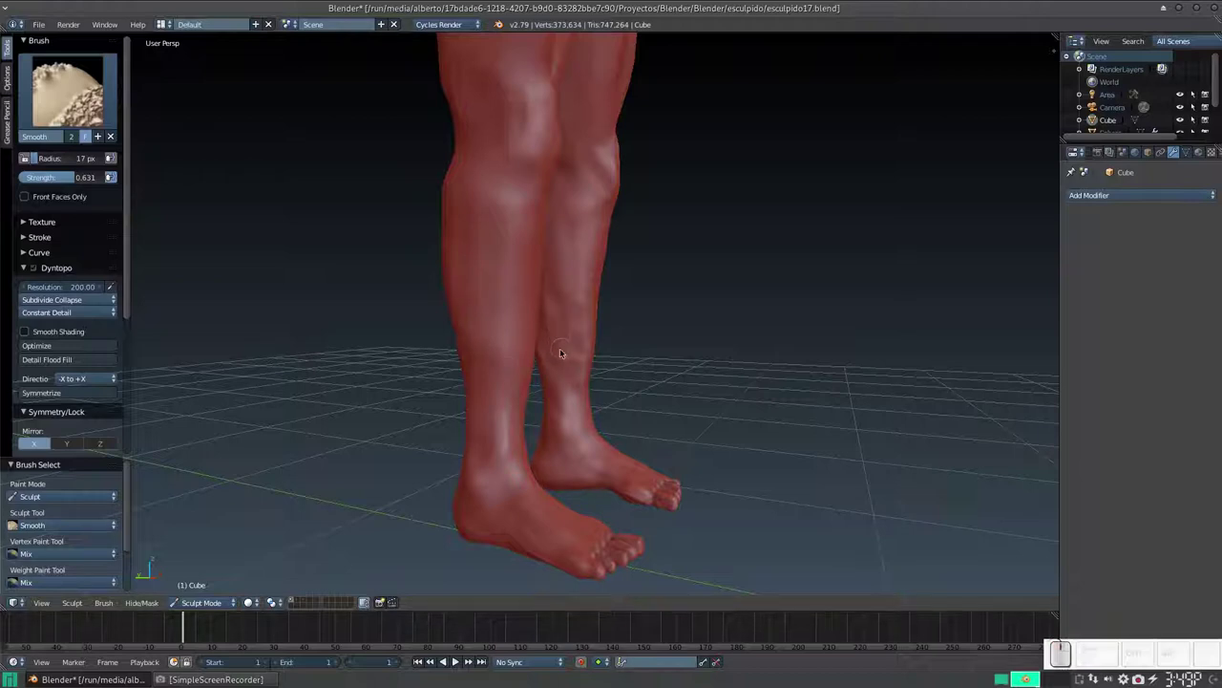
- Enlarge the Smooth brush radius and begin softening the heel area
key("f")
left_click(572, 356)
left_click_drag(582, 252, 704, 262)
middle_click(707, 262)
middle_click(661, 302)
left_click_drag(596, 341, 617, 333)
key("KP_Add")
- Smooth the heels and inner foot with the larger brush
middle_click(656, 343)
left_click_drag(763, 250, 758, 271)
left_click_drag(753, 259, 675, 194)
middle_click(688, 206)
left_click(630, 159)
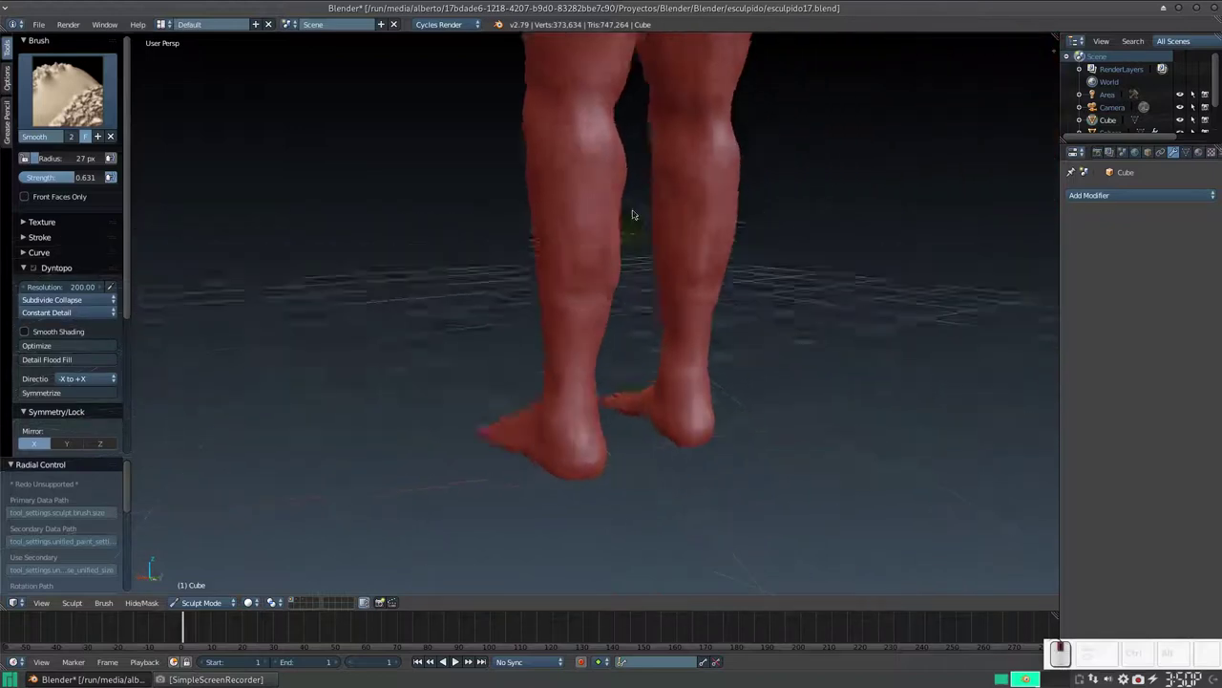
middle_click(605, 274)
left_click_drag(576, 244, 581, 397)
left_click_drag(599, 472, 599, 525)
left_click(592, 521)
- Inspect both feet from behind and the side, smoothing a last spot on the heel
middle_click(558, 494)
middle_click(595, 489)
middle_click(650, 490)
middle_click(615, 484)
left_click_drag(626, 492, 594, 474)
middle_click(611, 482)
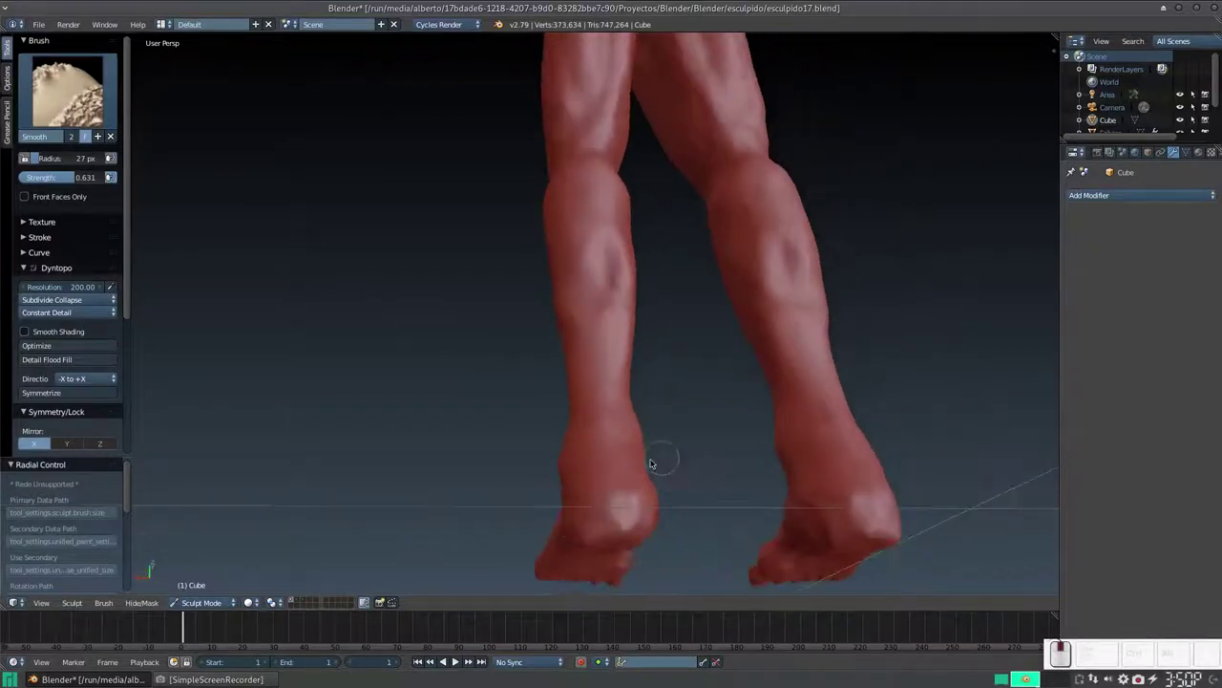
middle_click(619, 455)
- Smooth the foot surface all around before detailing the top
left_click(627, 473)
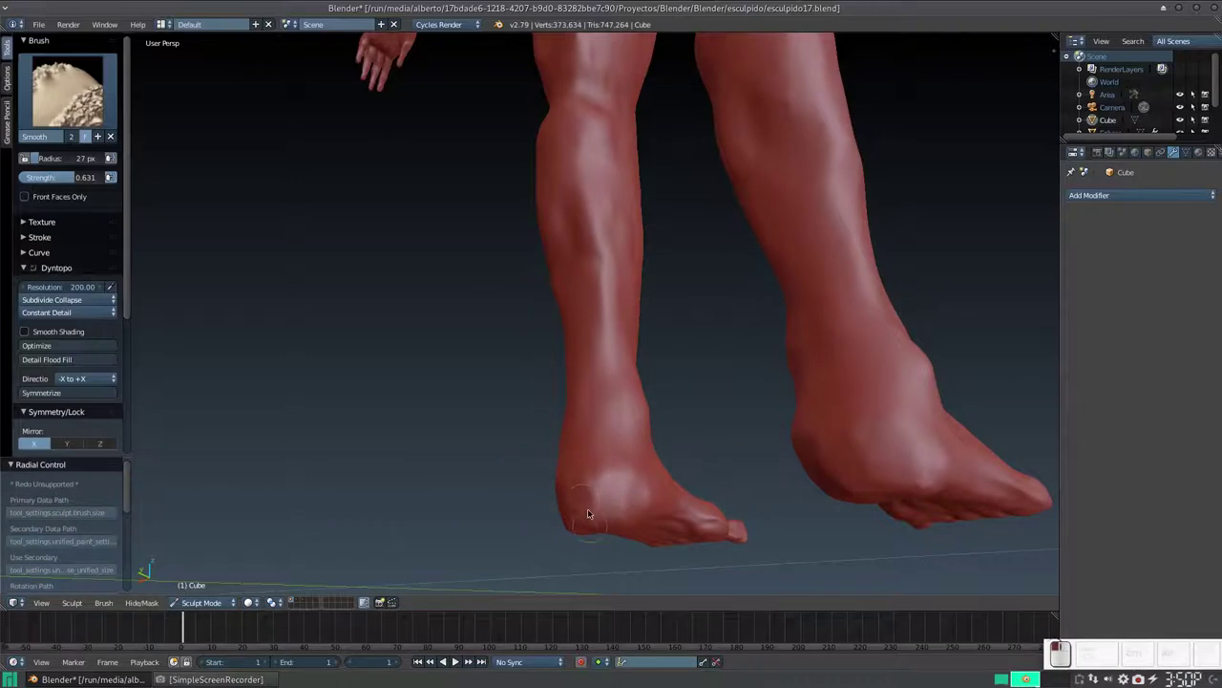
left_click_drag(619, 497, 633, 457)
middle_click(633, 456)
middle_click(585, 454)
left_click_drag(559, 412, 539, 423)
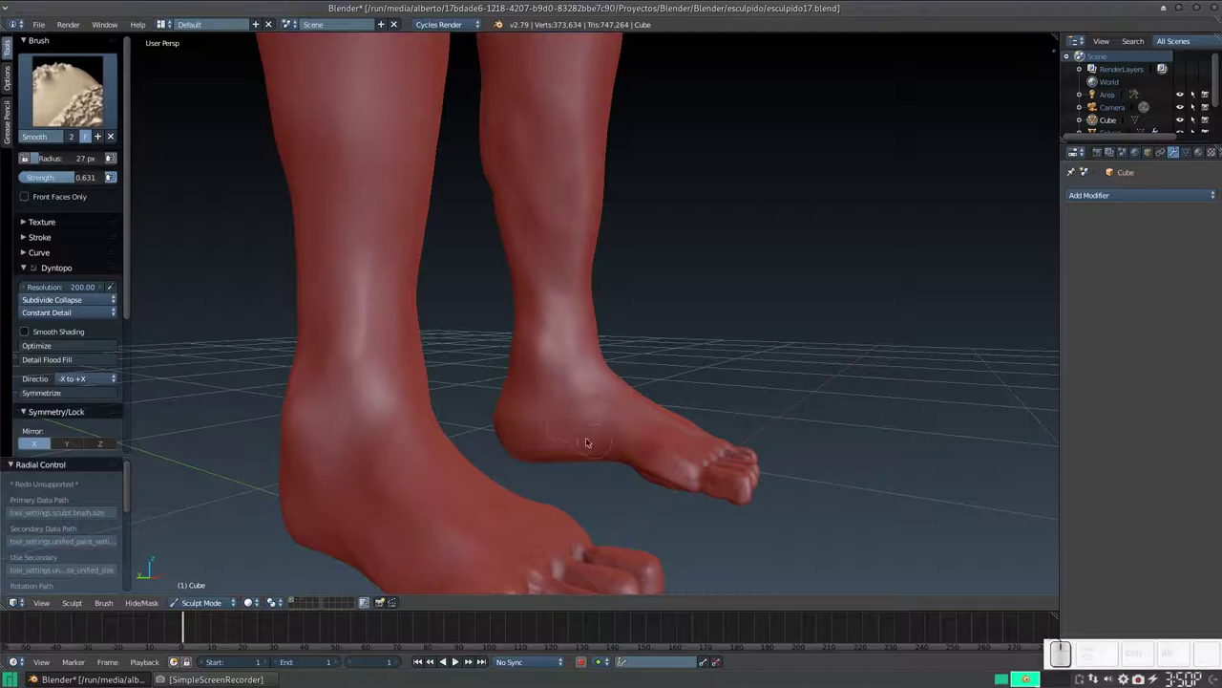
middle_click(579, 383)
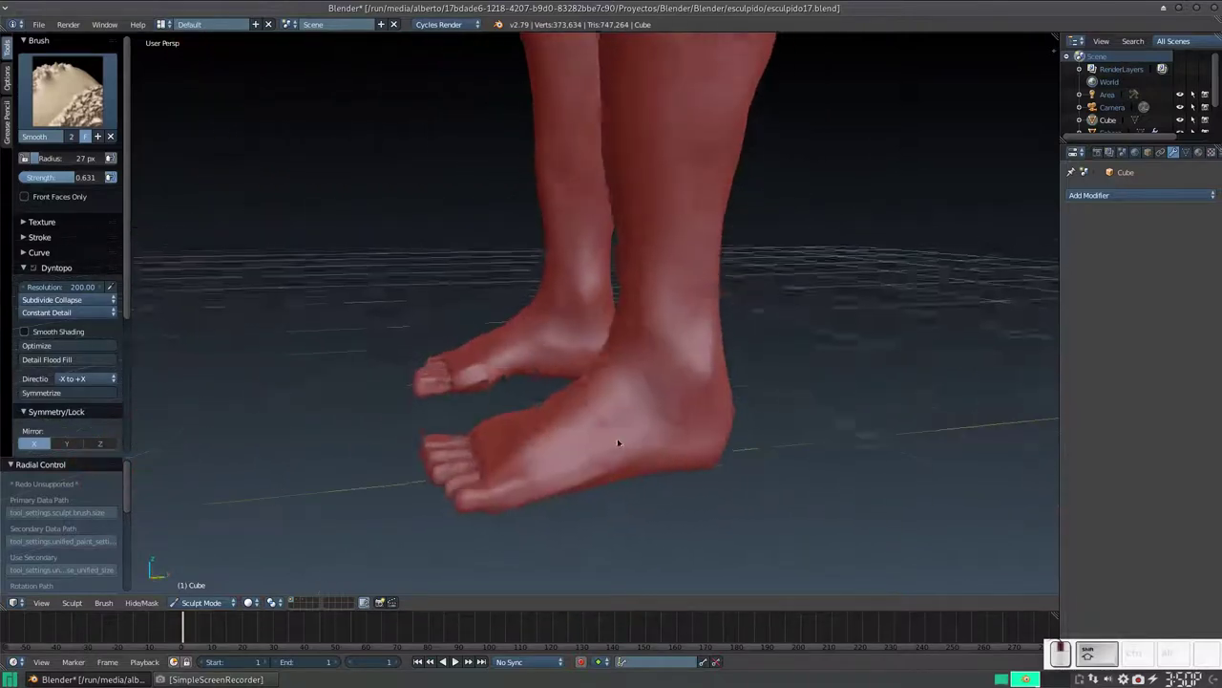
middle_click(529, 365)
key("KP_Add")
middle_click(543, 423)
left_click_drag(443, 462, 342, 481)
left_click_drag(362, 478, 463, 413)
left_click_drag(494, 424, 509, 504)
middle_click(535, 484)
middle_click(597, 412)
middle_click(601, 410)
middle_click(578, 381)
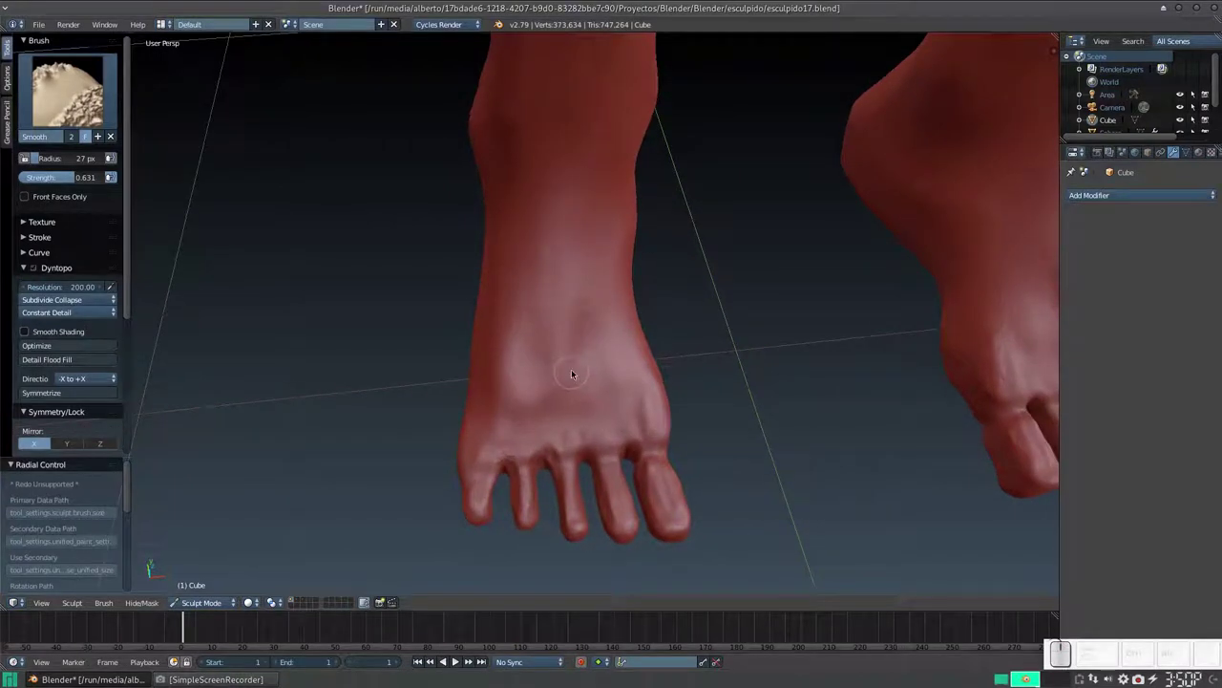
- With a smaller Clay Strips brush, lay long tendon ridges along the top of the foot
key("3")
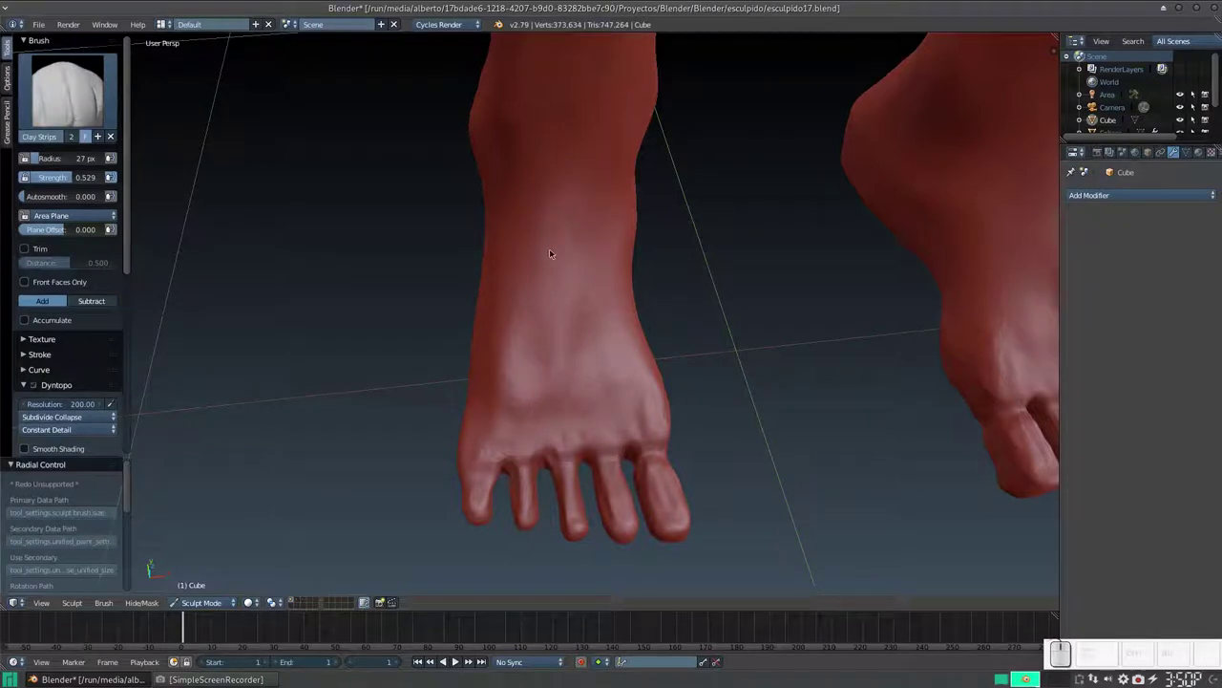
key("f")
left_click(552, 270)
left_click_drag(551, 215, 541, 284)
left_click_drag(556, 184, 534, 323)
left_click_drag(558, 189, 576, 363)
left_click(565, 148)
left_click_drag(566, 142, 607, 353)
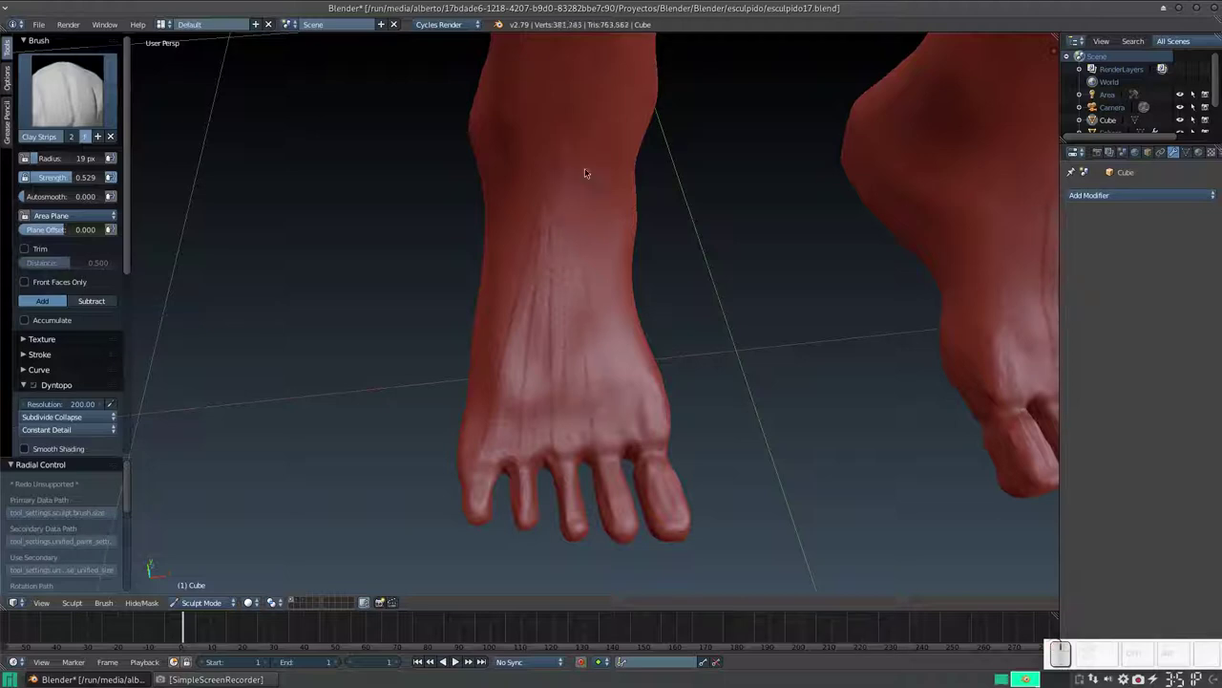
left_click_drag(567, 145, 620, 308)
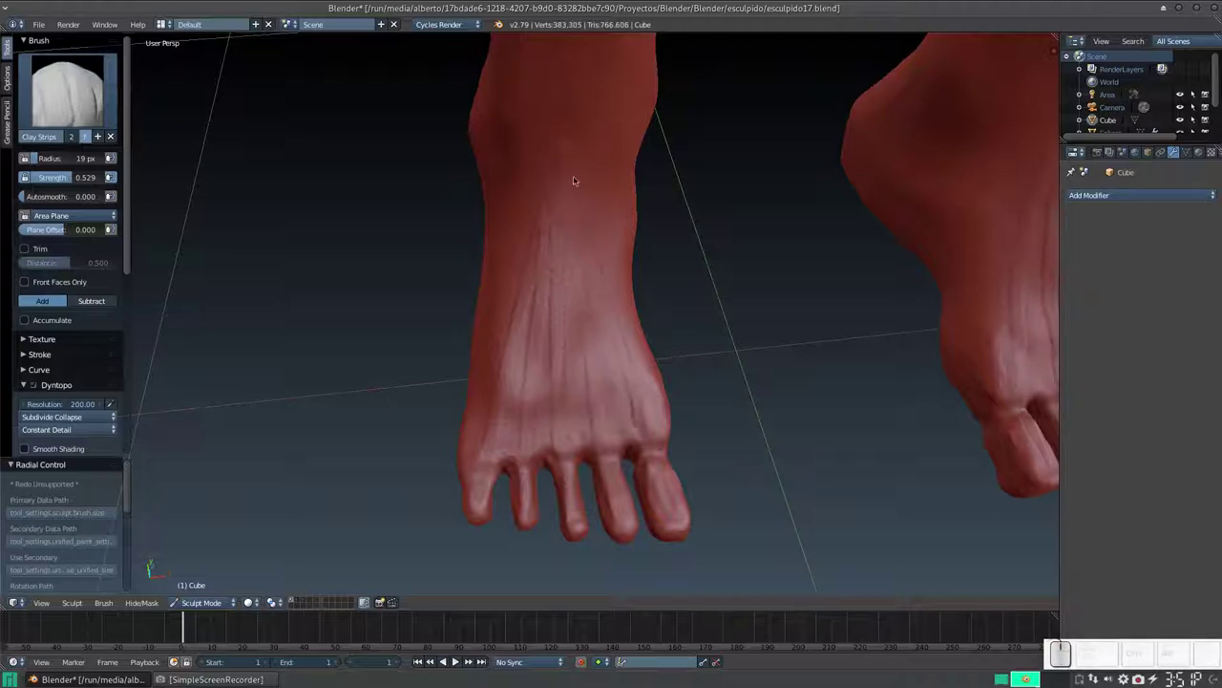
- Add short tendon strokes fanning toward the toes and along the side of the foot
left_click(574, 149)
left_click_drag(599, 241, 607, 238)
left_click(584, 206)
left_click(579, 220)
left_click(557, 162)
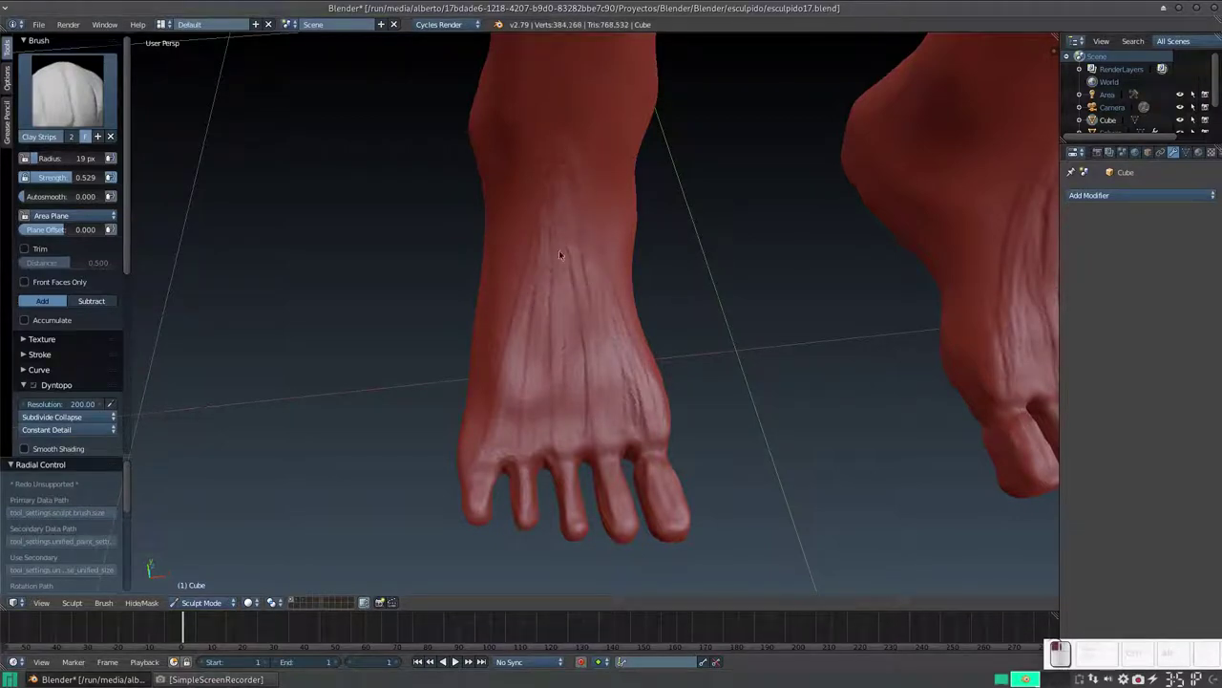
left_click(561, 324)
left_click(555, 166)
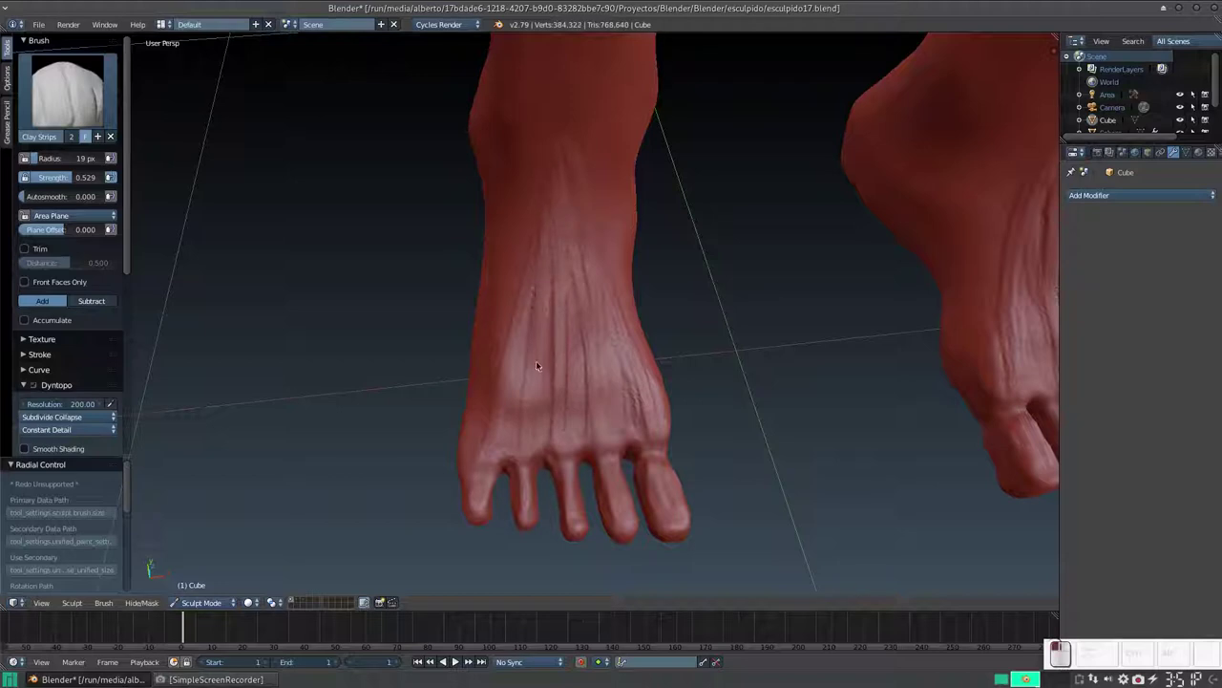
left_click_drag(555, 156, 601, 293)
middle_click(578, 306)
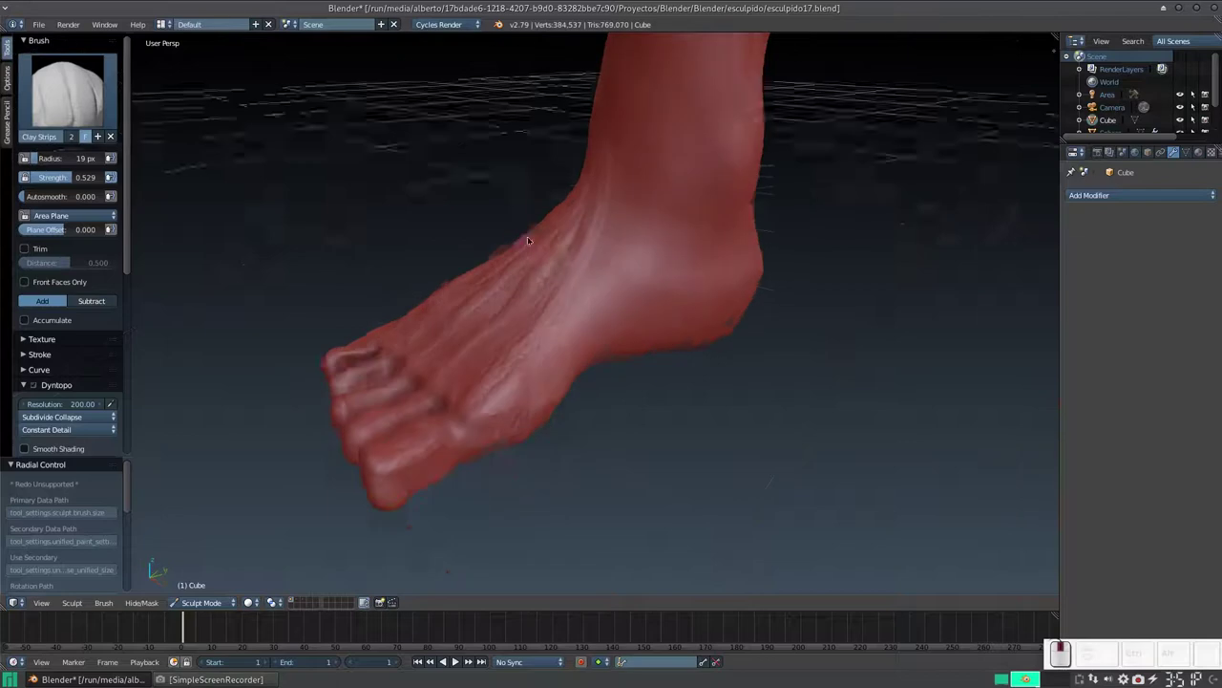
middle_click(565, 251)
middle_click(610, 292)
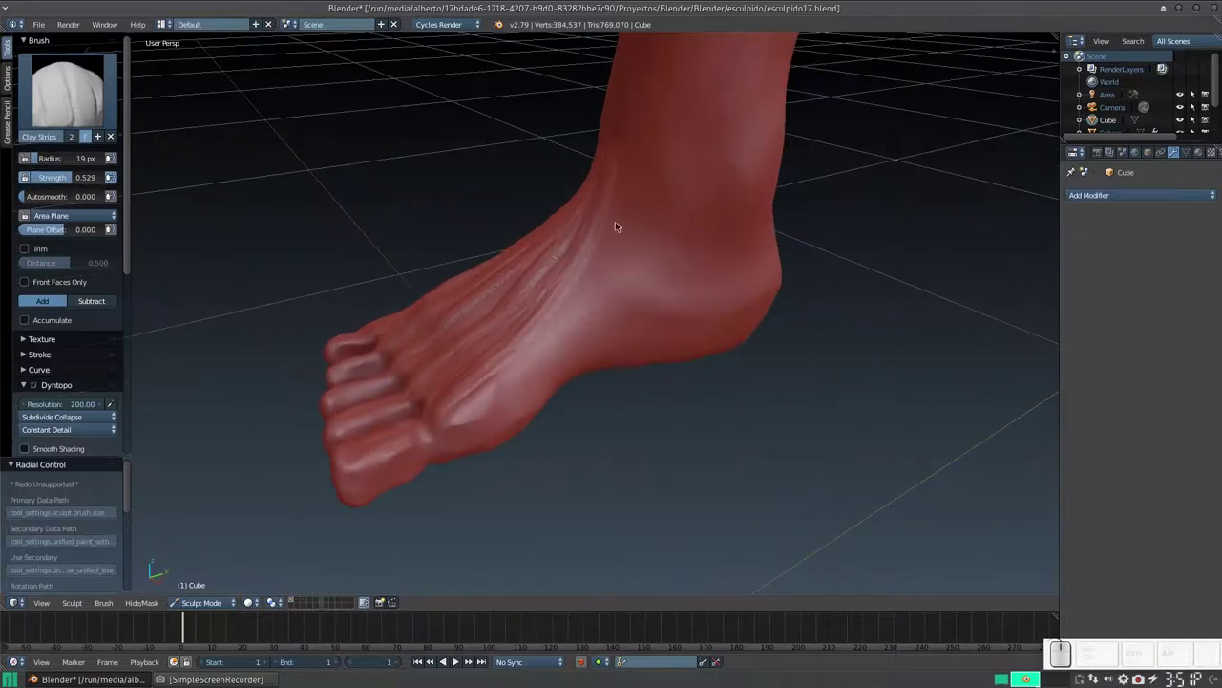
left_click_drag(629, 215, 484, 374)
middle_click(528, 361)
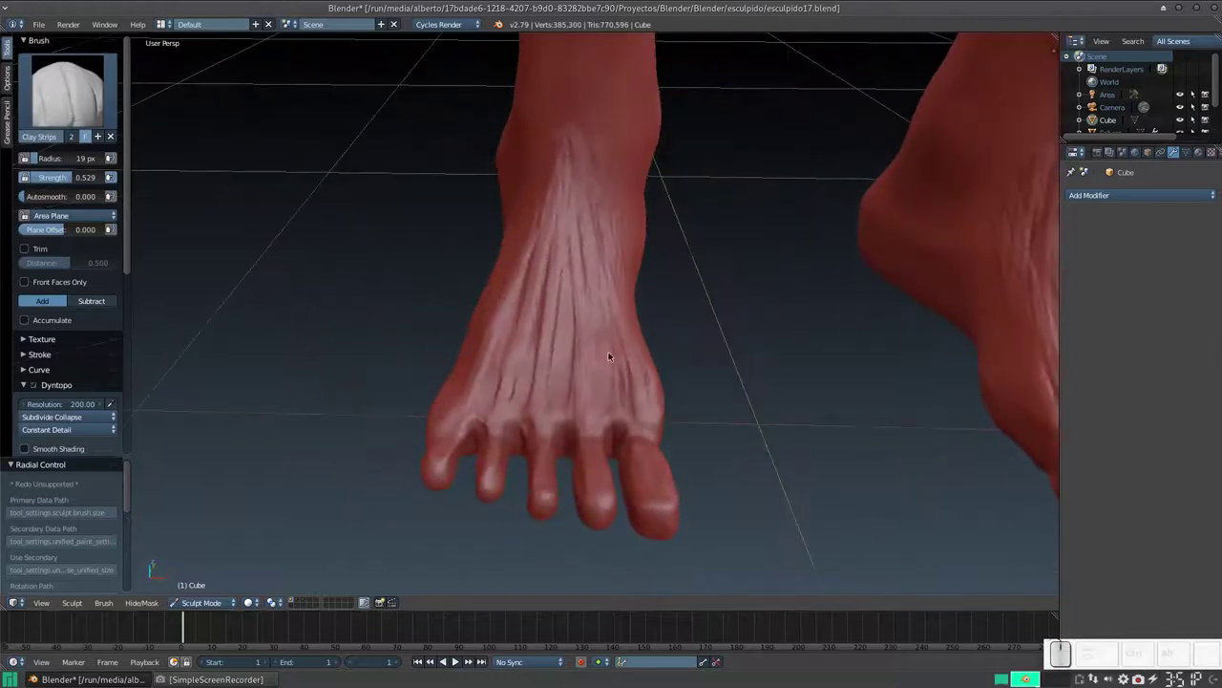
left_click_drag(606, 325, 648, 347)
- Soften the tendon ridges with small Smooth brush dabs across the top of the foot
key("s")
left_click_drag(620, 176, 634, 252)
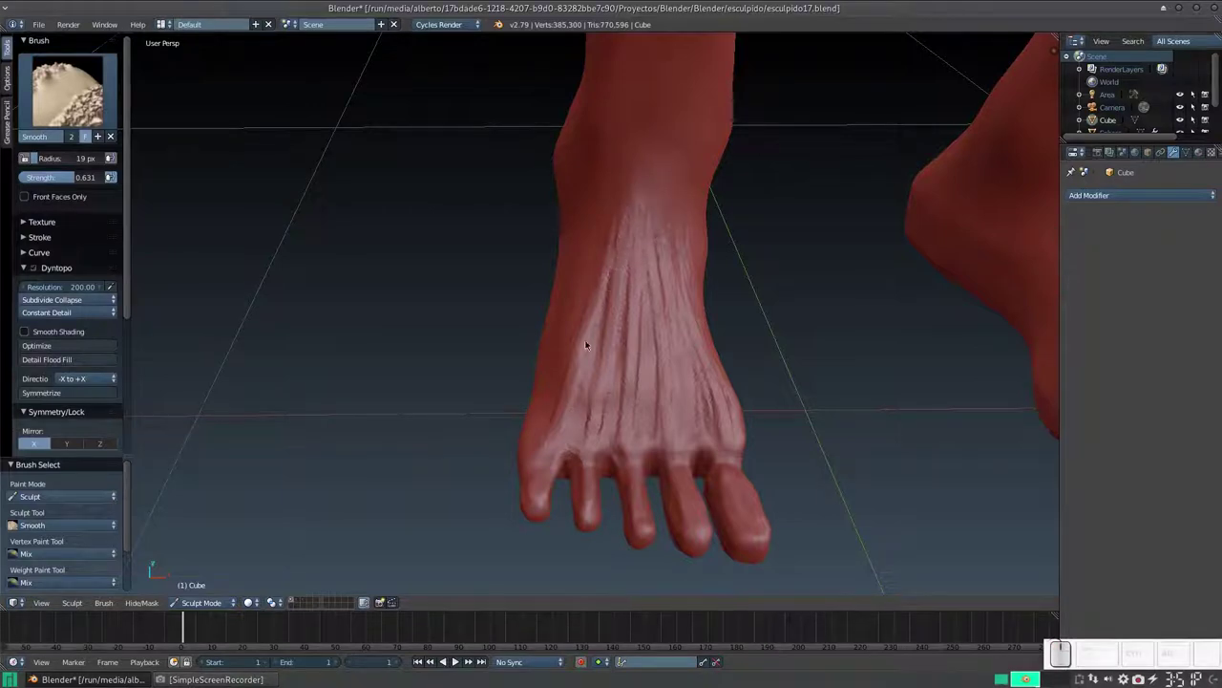
left_click(566, 365)
left_click(597, 345)
left_click(589, 281)
left_click(594, 373)
left_click(618, 389)
left_click(627, 294)
left_click(606, 331)
left_click(640, 239)
left_click(623, 229)
left_click(647, 276)
left_click(633, 321)
middle_click(641, 334)
left_click(638, 360)
left_click(659, 379)
left_click(663, 289)
left_click(660, 253)
left_click(672, 384)
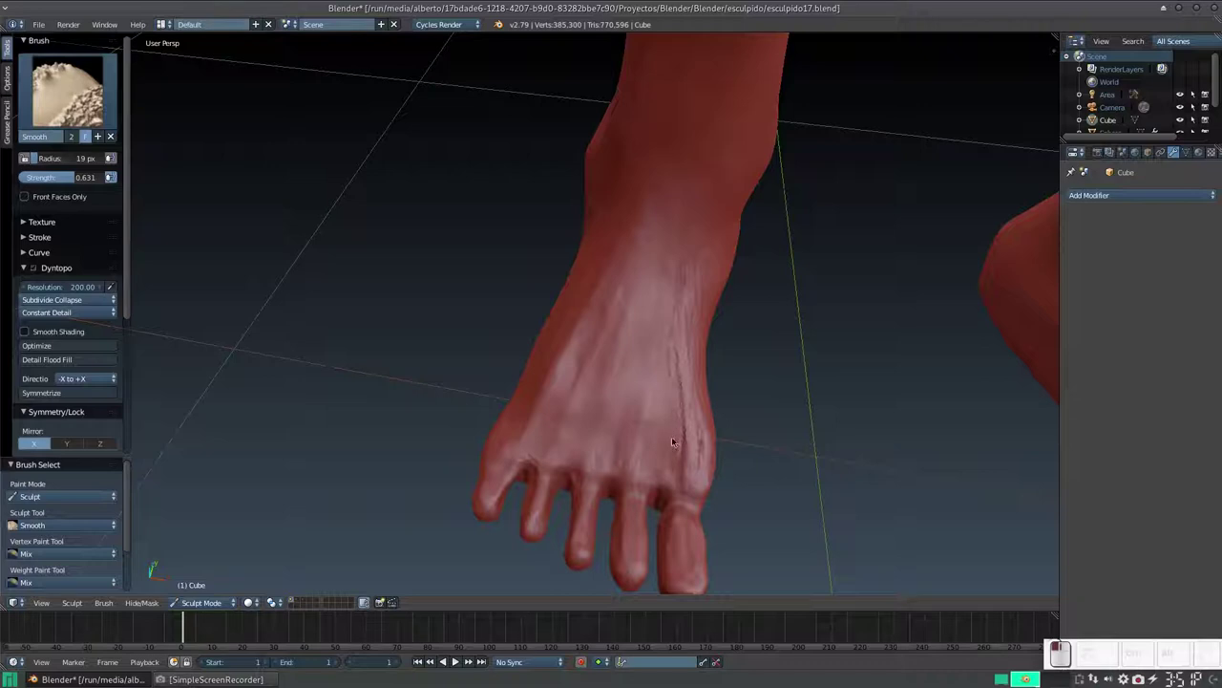
left_click(656, 351)
- Smooth the top and side of the foot with broad strokes, ending facing the sole
middle_click(647, 345)
left_click_drag(690, 275, 731, 181)
left_click_drag(712, 234, 610, 375)
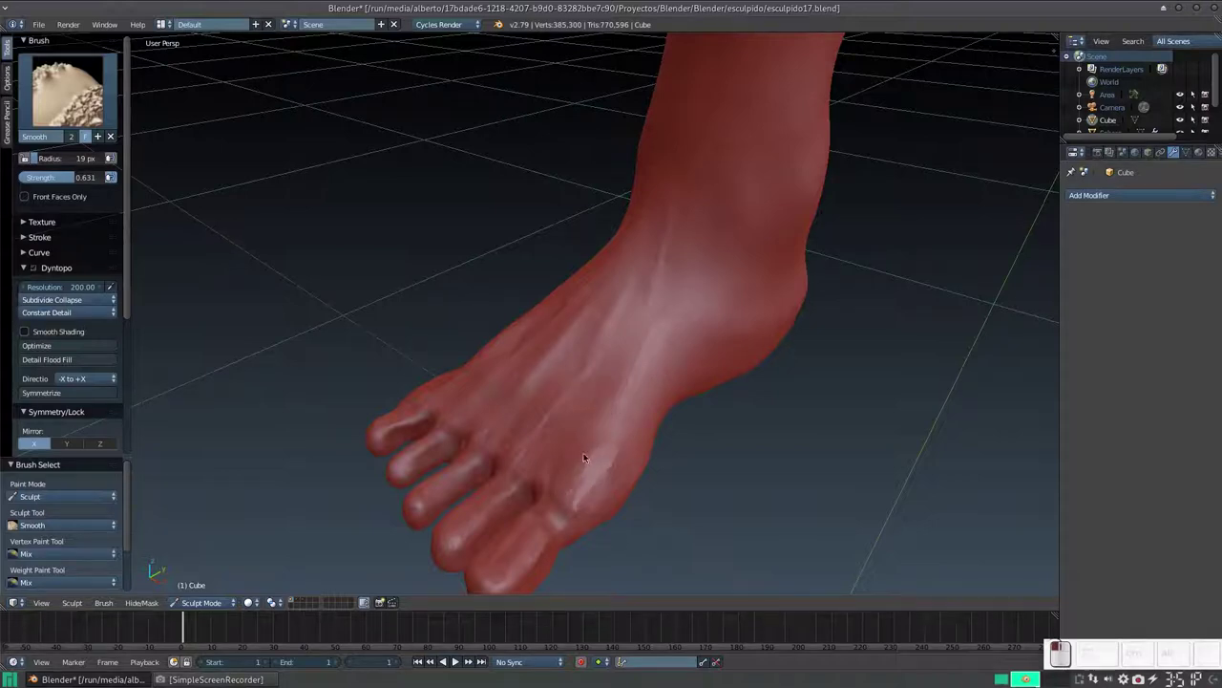
left_click_drag(619, 439, 688, 378)
middle_click(745, 380)
left_click_drag(766, 345, 645, 264)
middle_click(657, 273)
middle_click(750, 354)
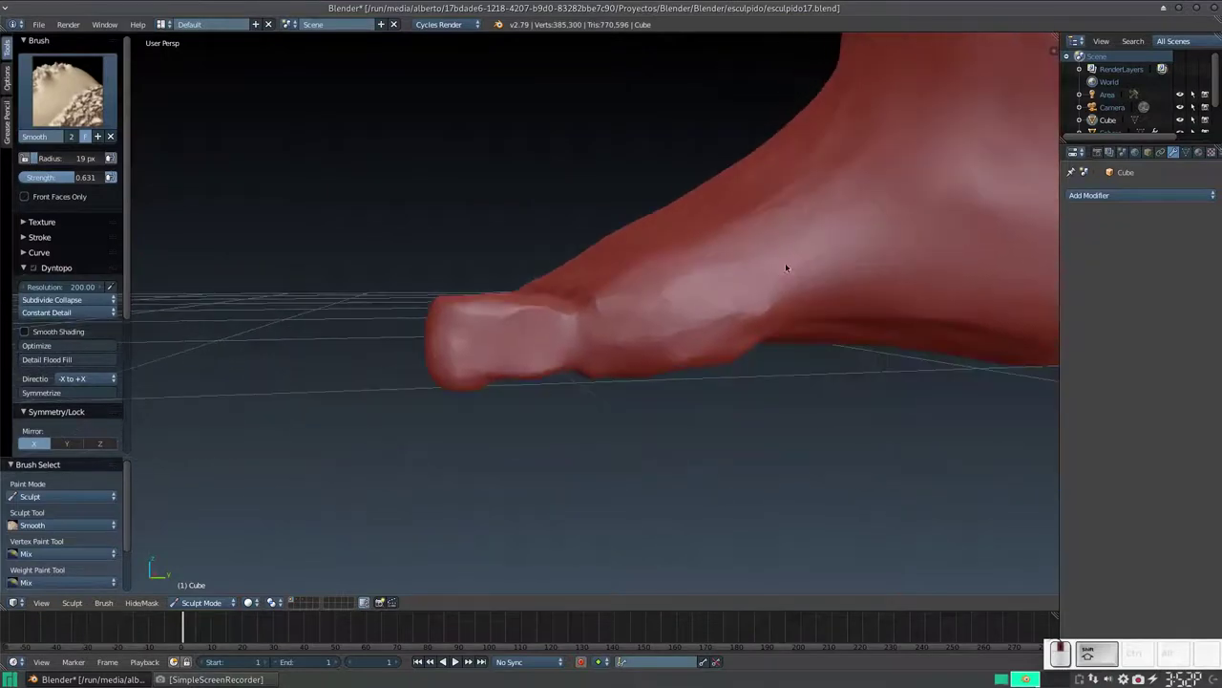
middle_click(723, 279)
left_click_drag(716, 277, 839, 334)
left_click_drag(783, 322, 695, 253)
middle_click(703, 258)
left_click_drag(615, 304, 622, 307)
middle_click(638, 276)
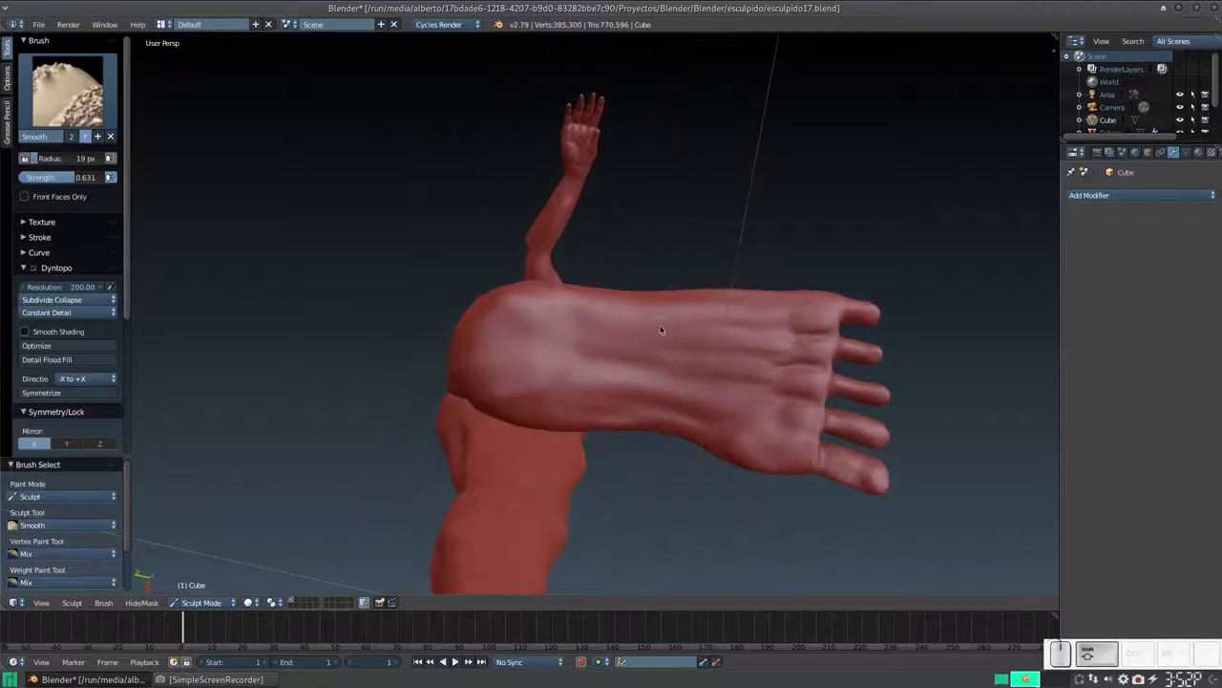
- Build up volume on the sole of the foot with a larger Clay Strips brush
key("3")
key("f")
left_click(651, 419)
left_click(586, 407)
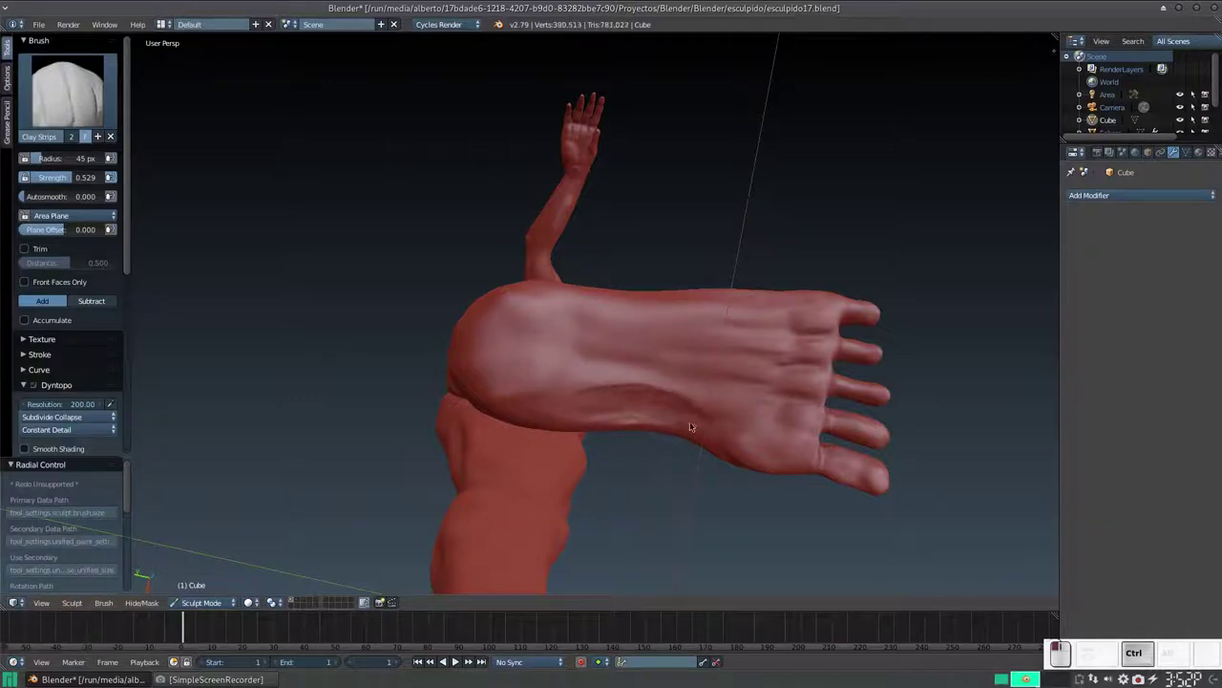
left_click_drag(666, 407, 634, 392)
middle_click(635, 402)
middle_click(639, 434)
left_click_drag(639, 433, 608, 376)
middle_click(622, 379)
middle_click(610, 394)
left_click(602, 337)
left_click_drag(477, 271, 494, 254)
- Smooth the toes from the side and from above
key("s")
left_click_drag(506, 247, 393, 254)
left_click(377, 257)
middle_click(485, 291)
left_click_drag(622, 424, 675, 390)
left_click(603, 270)
middle_click(683, 348)
- Rough in a nail shape on the tip of the big toe with a small Clay Strips brush
key("KP_Add")
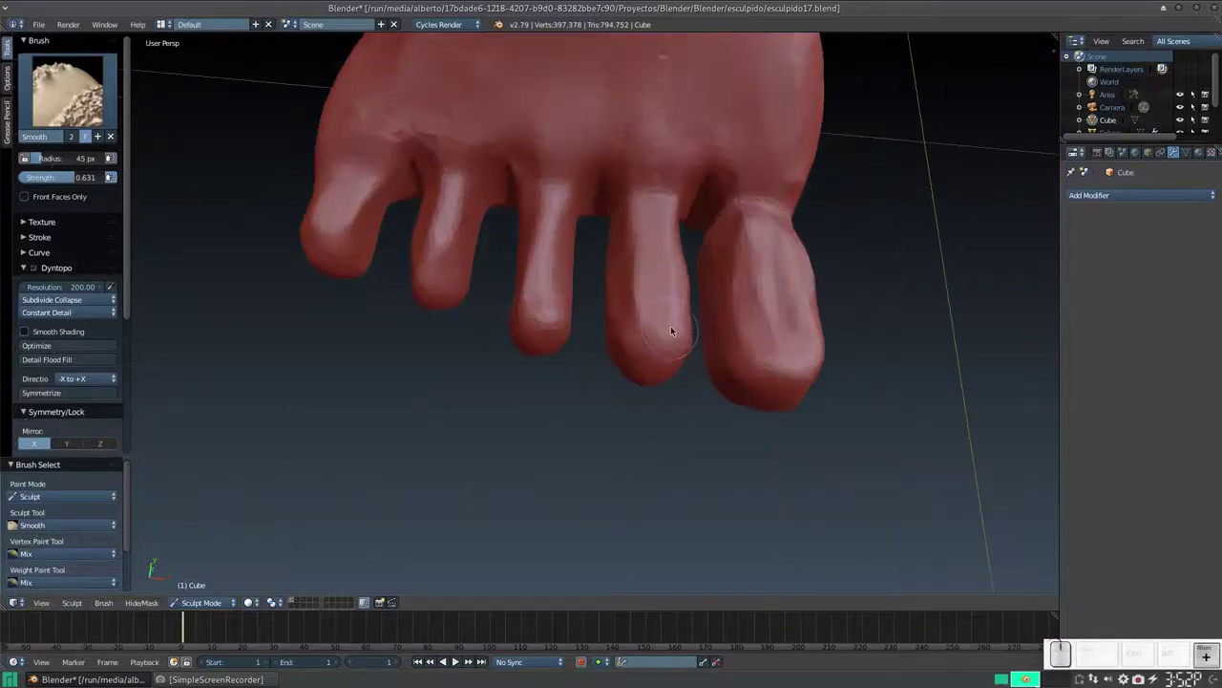
left_click(658, 326)
key("3")
key("f")
left_click(686, 343)
middle_click(726, 319)
left_click_drag(753, 370, 760, 344)
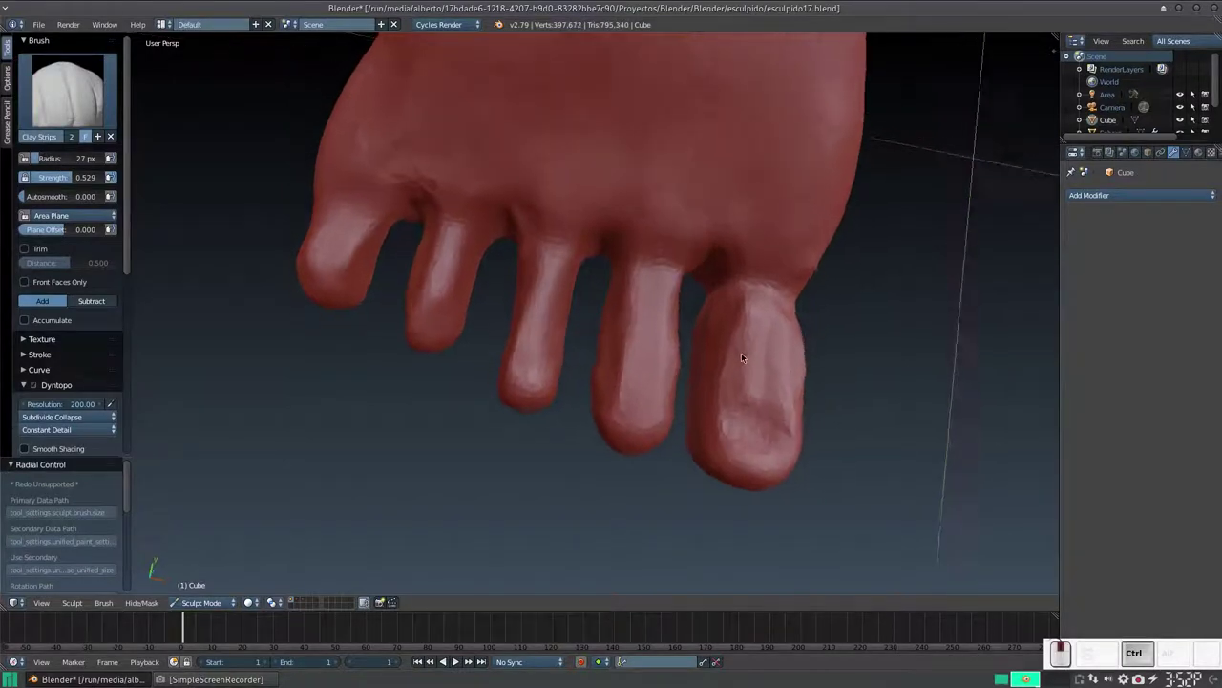
middle_click(738, 354)
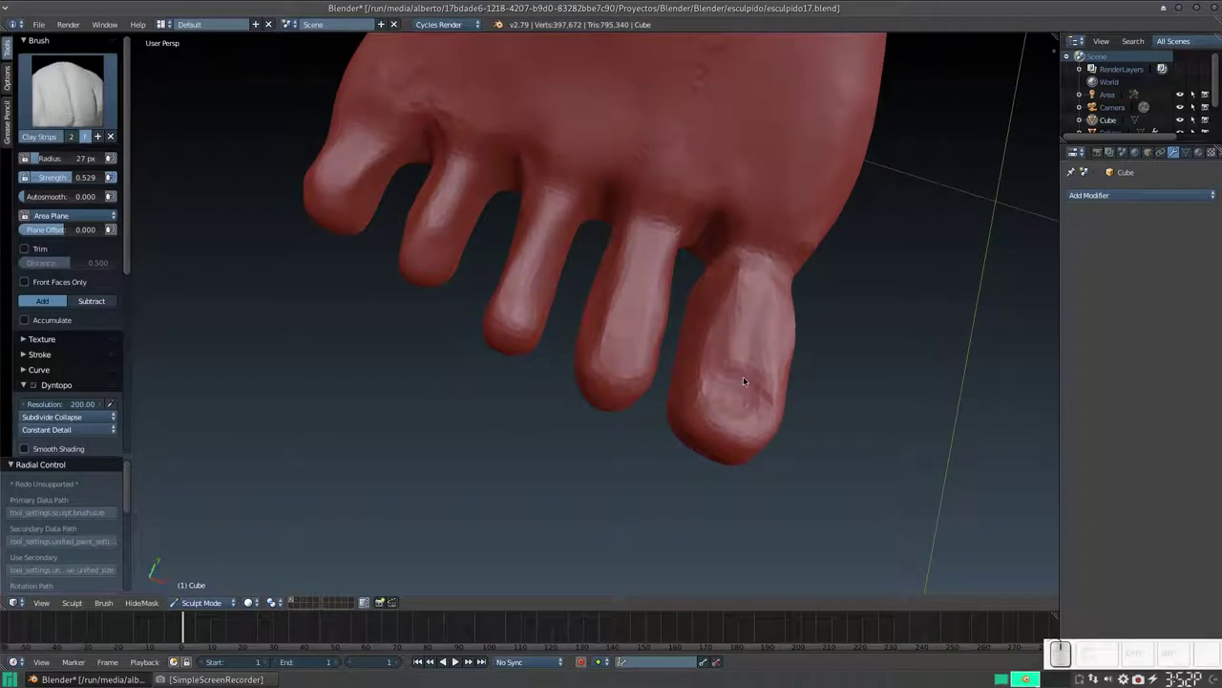
left_click_drag(724, 375, 718, 369)
left_click_drag(717, 369, 714, 367)
left_click(706, 361)
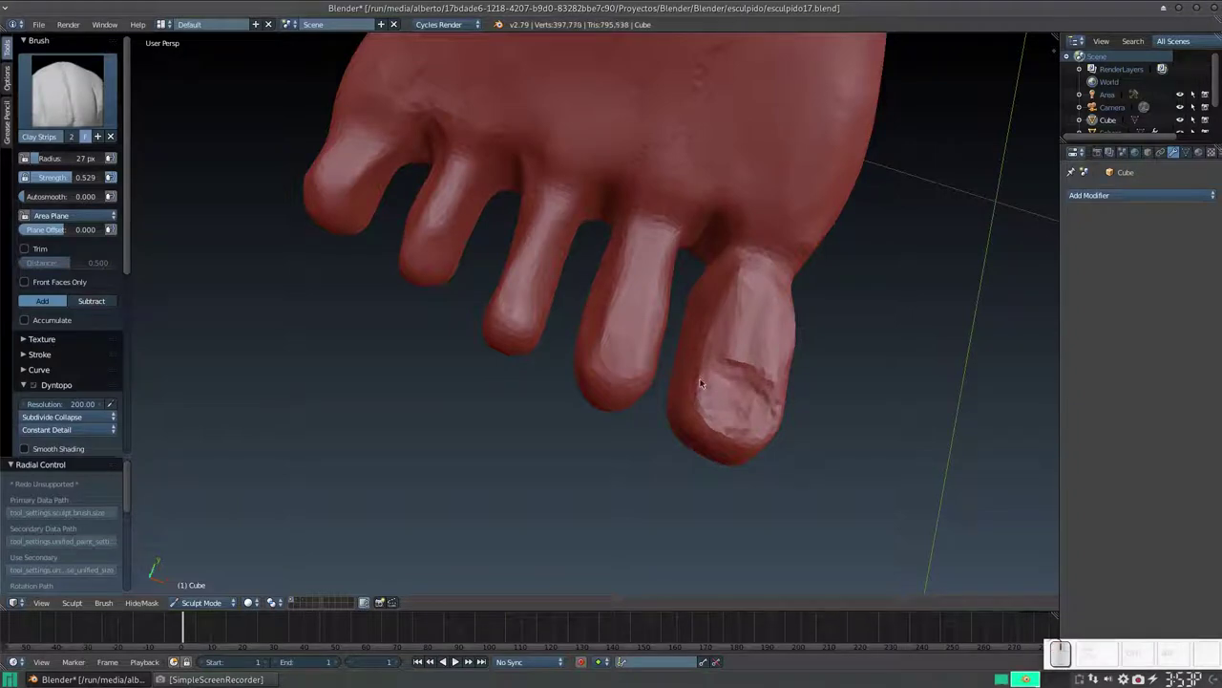
- With a smaller brush, carve and deepen the toenail outline on the big toe
key("f")
left_click(703, 382)
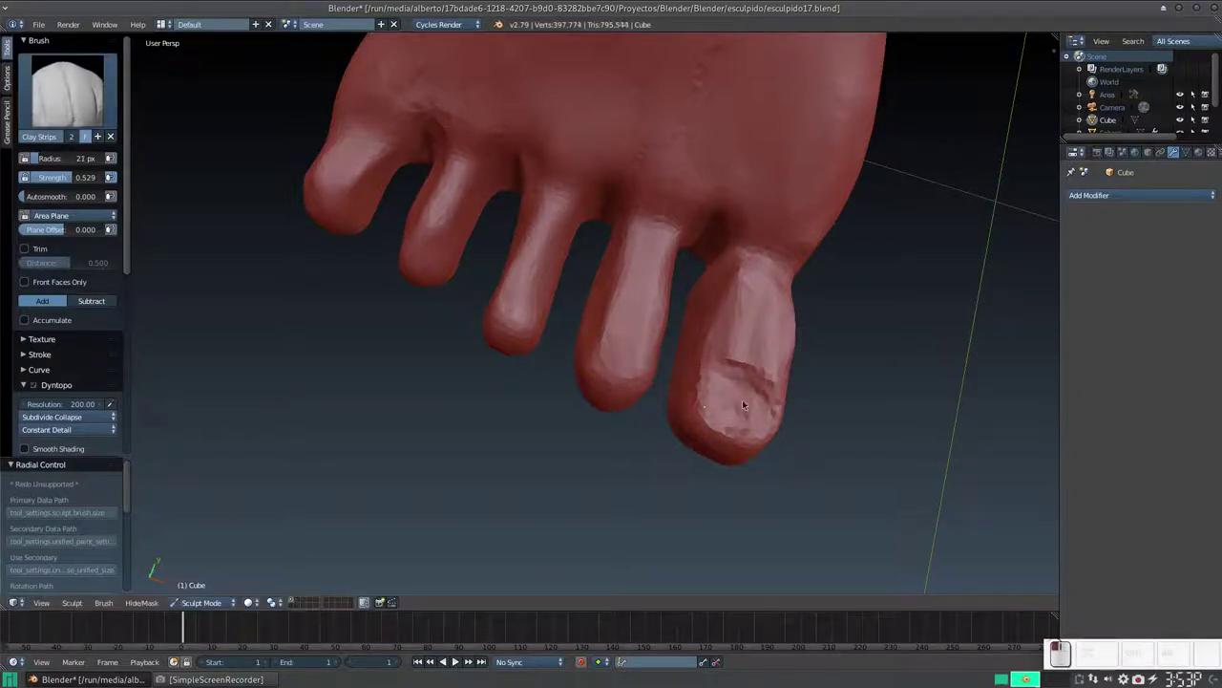
left_click_drag(781, 387, 745, 376)
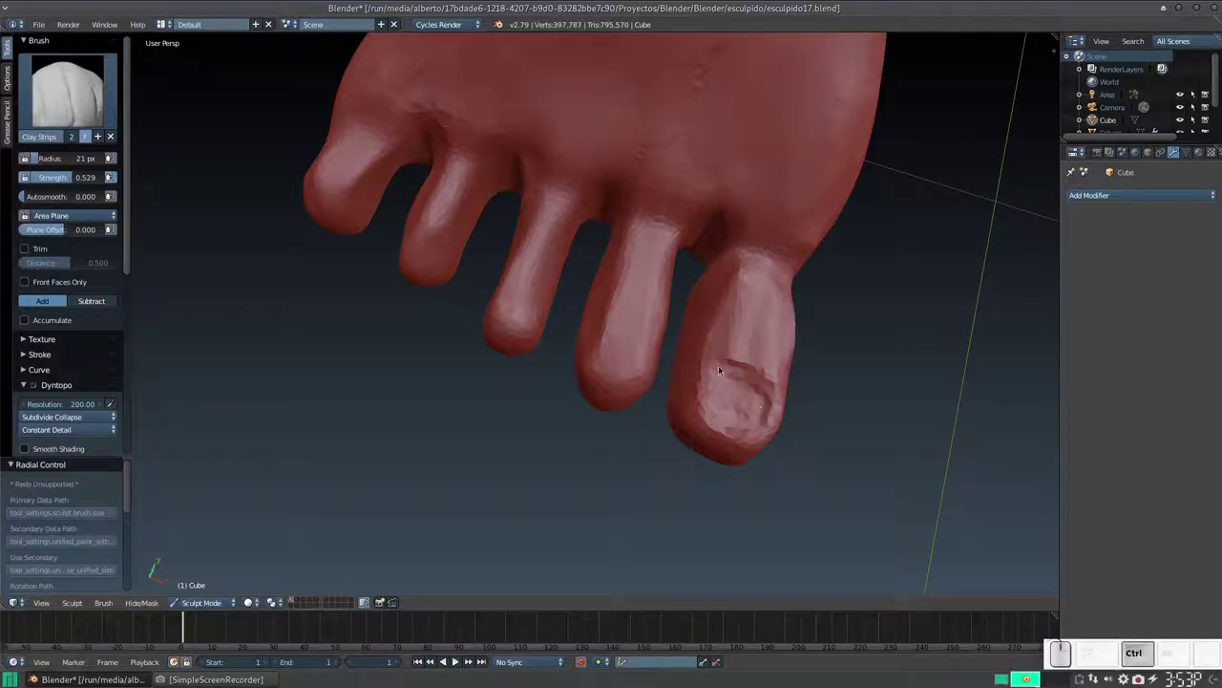
left_click(727, 355)
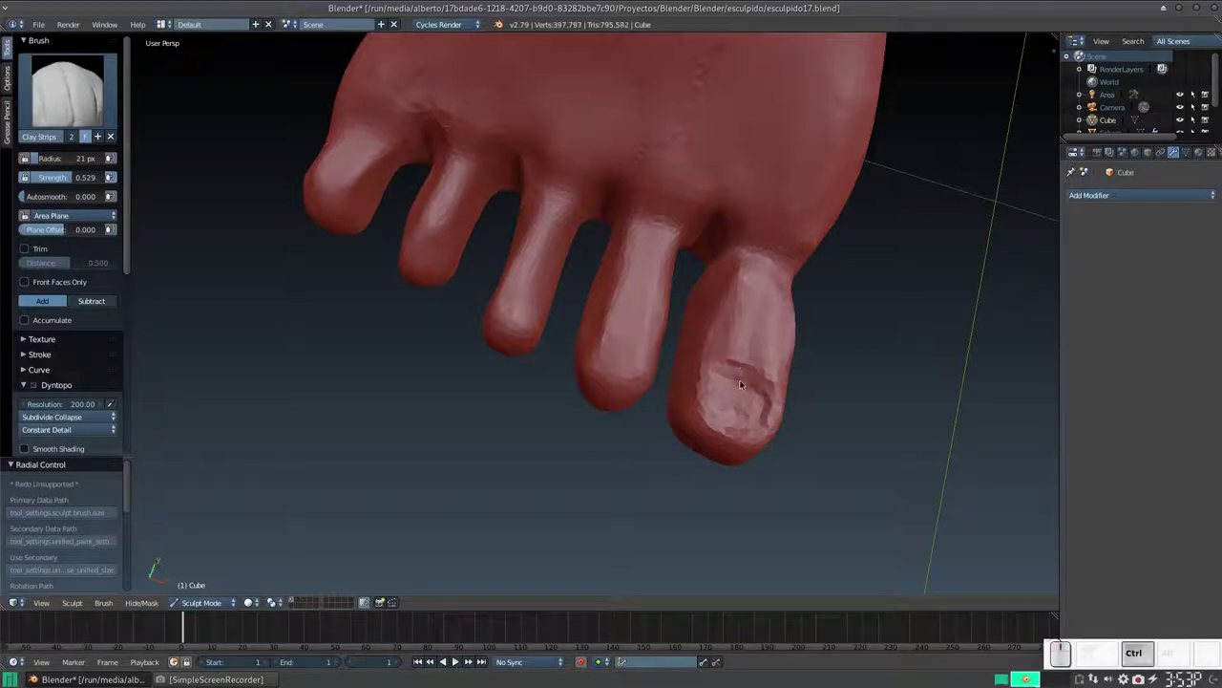
left_click_drag(720, 373, 741, 364)
left_click_drag(744, 357, 737, 361)
left_click_drag(730, 358, 753, 341)
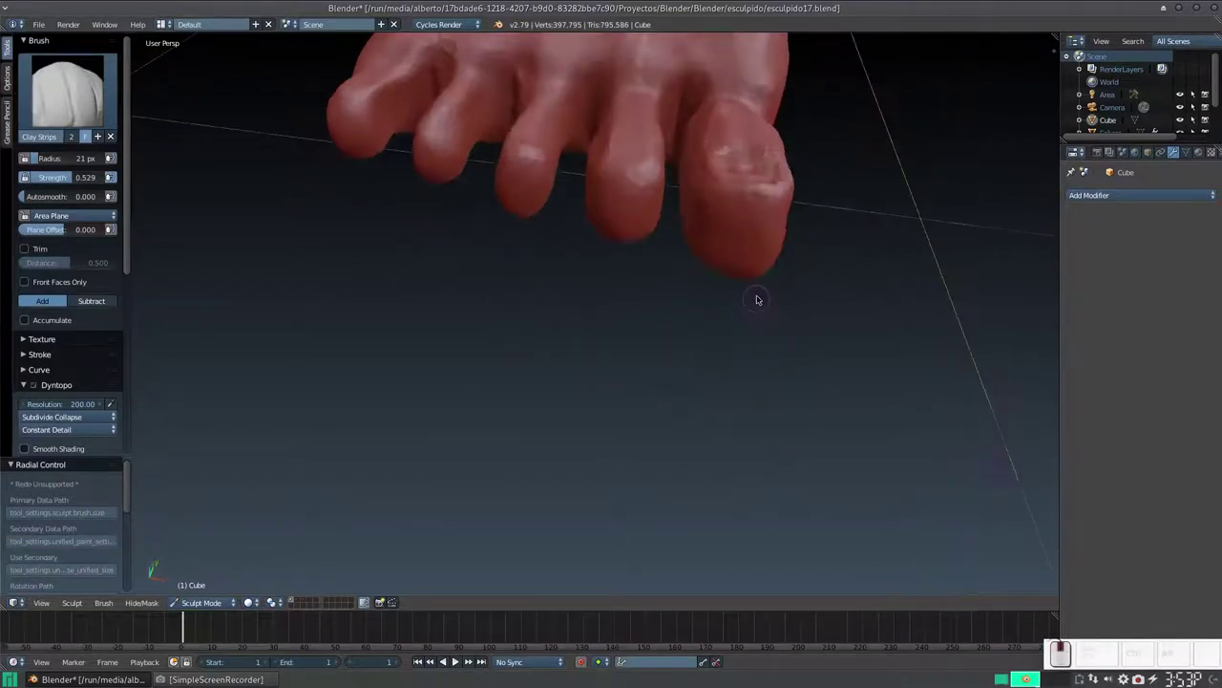
middle_click(744, 300)
left_click_drag(749, 358, 748, 336)
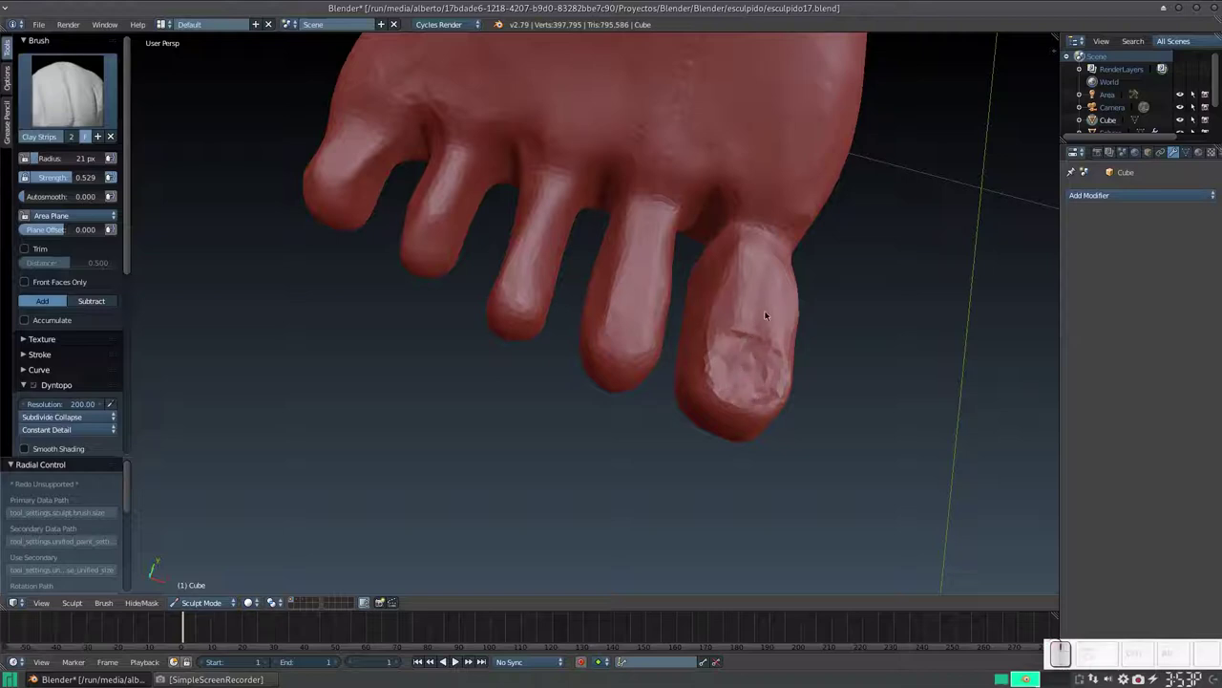
- Shrink the brush further and add fine nail detail on the big toe, then inspect it
key("f")
left_click(755, 313)
left_click_drag(753, 300, 771, 296)
left_click(734, 299)
left_click(744, 295)
left_click_drag(748, 294, 728, 296)
middle_click(728, 296)
middle_click(746, 299)
middle_click(755, 275)
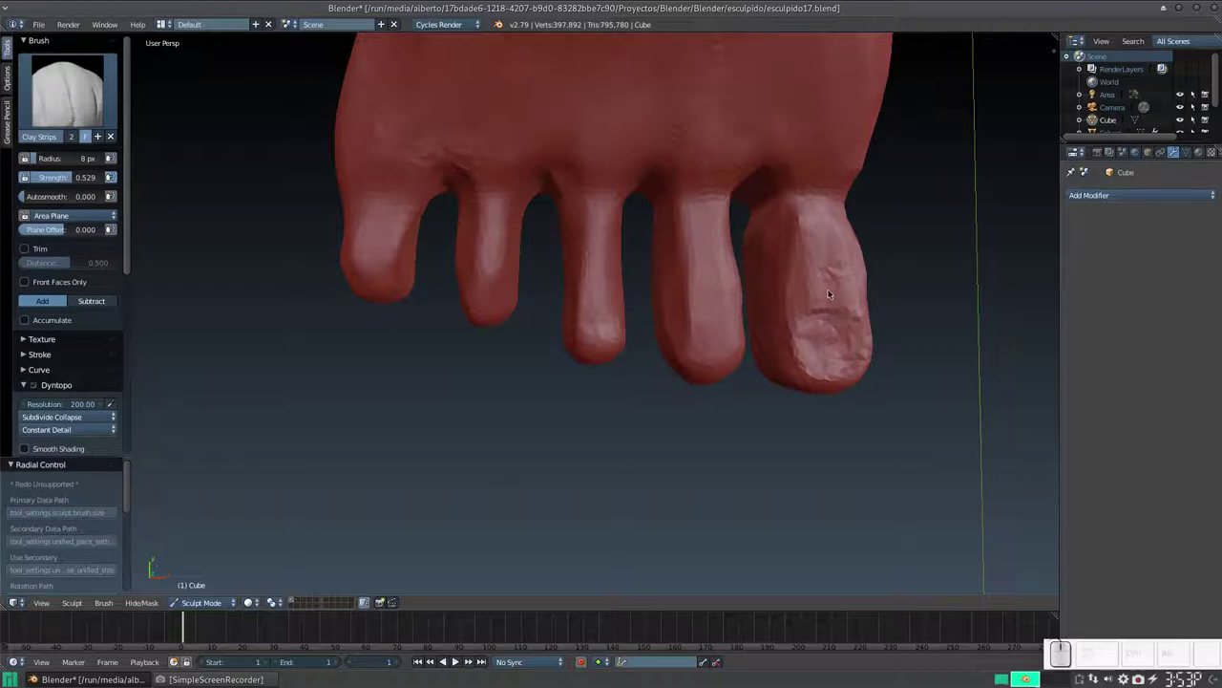
left_click_drag(129, 252, 276, 303)
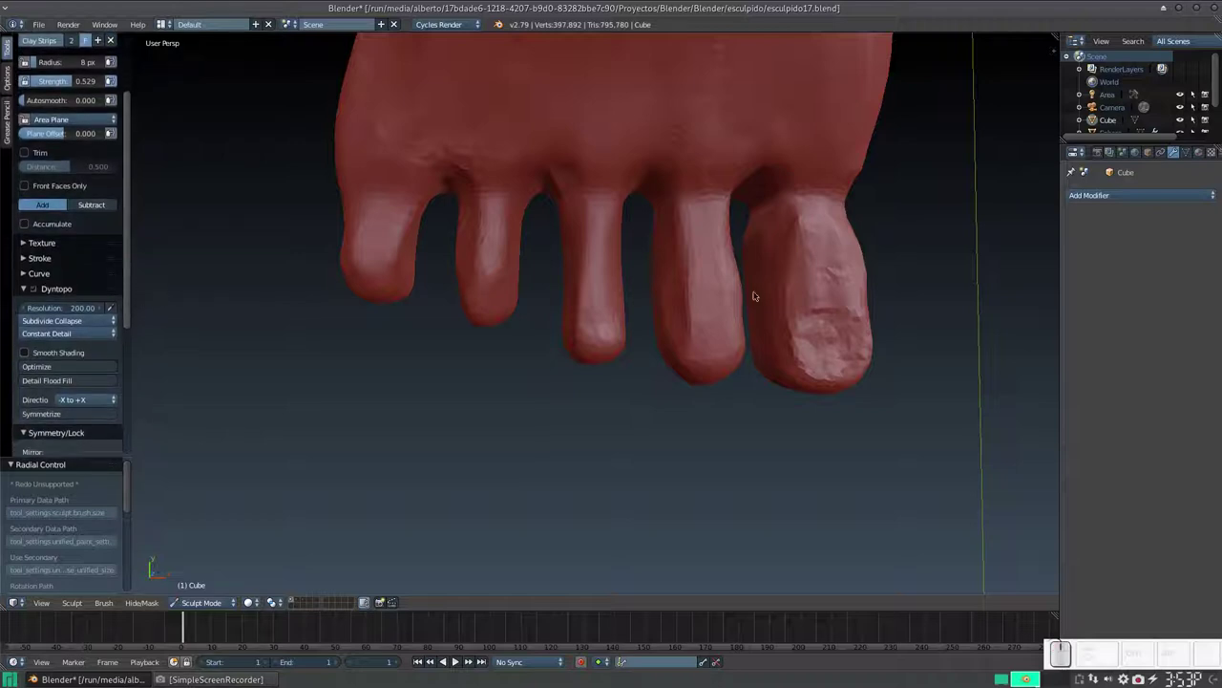
- Raise Dyntopo detail resolution to 225 and refine the nail on the big toe
key("KP_Subtract")
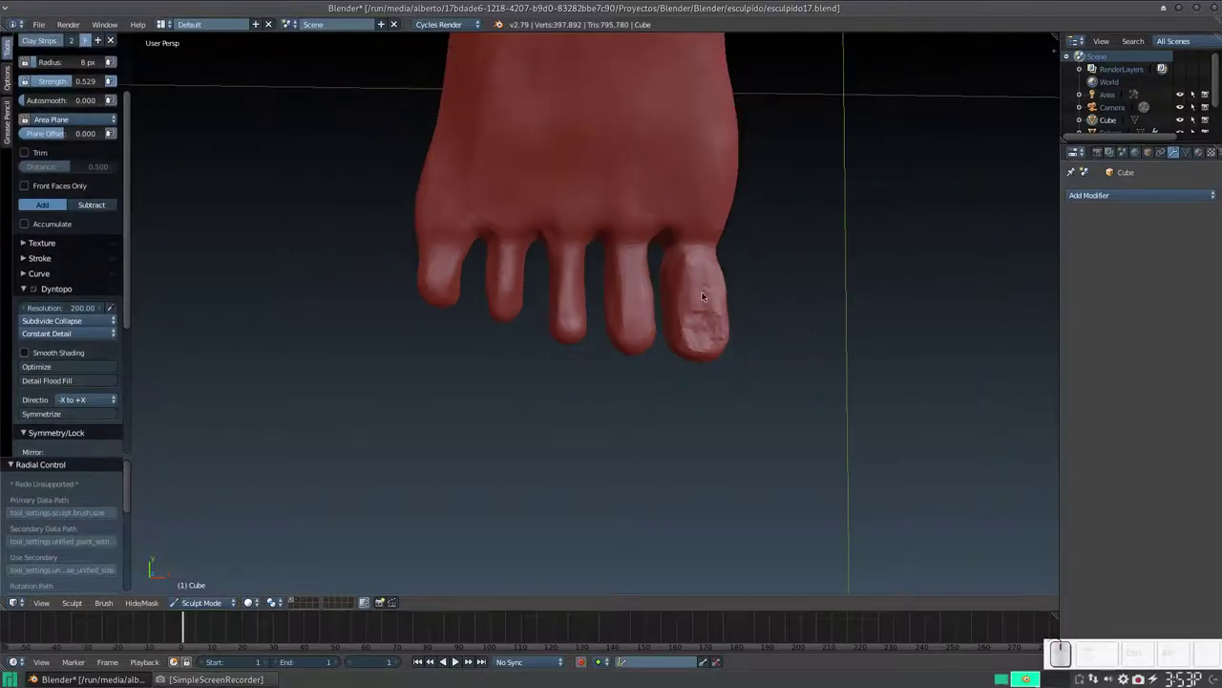
left_click_drag(705, 289, 732, 257)
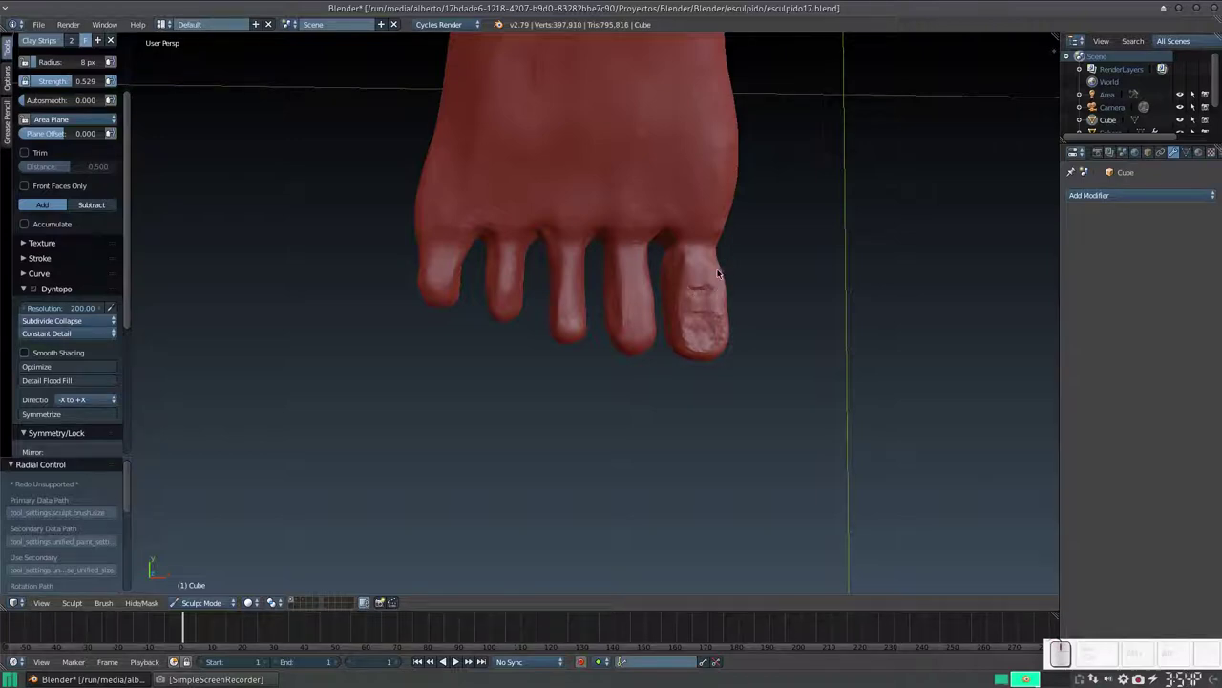
left_click(84, 308)
key("KP_2")
key("KP_5")
key("KP_Enter")
key("KP_Add")
middle_click(783, 294)
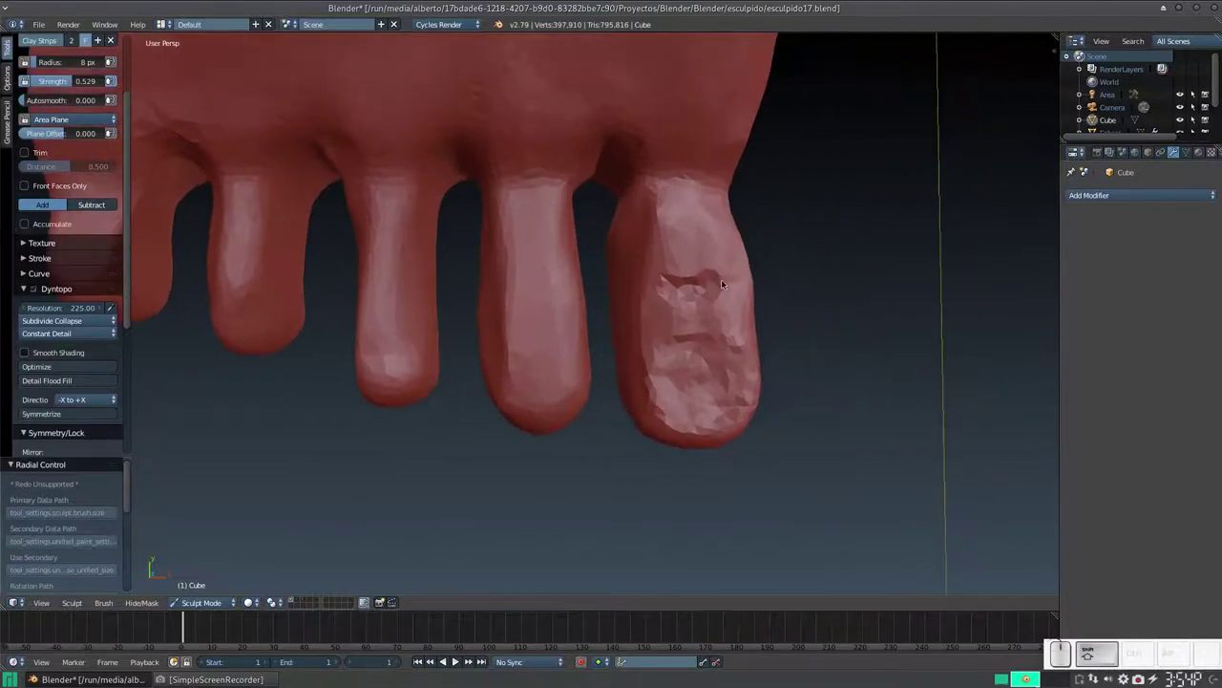
left_click_drag(657, 295, 620, 332)
- Enlarge the Clay Strips brush and carve toenails onto the second and third toes
left_click(557, 347)
key("ctrl+f")
left_click(522, 386)
left_click(532, 392)
left_click_drag(532, 348, 557, 344)
left_click_drag(527, 345, 498, 357)
left_click_drag(517, 360, 673, 313)
left_click_drag(614, 191, 600, 202)
middle_click(589, 211)
middle_click(634, 194)
left_click_drag(497, 354, 486, 351)
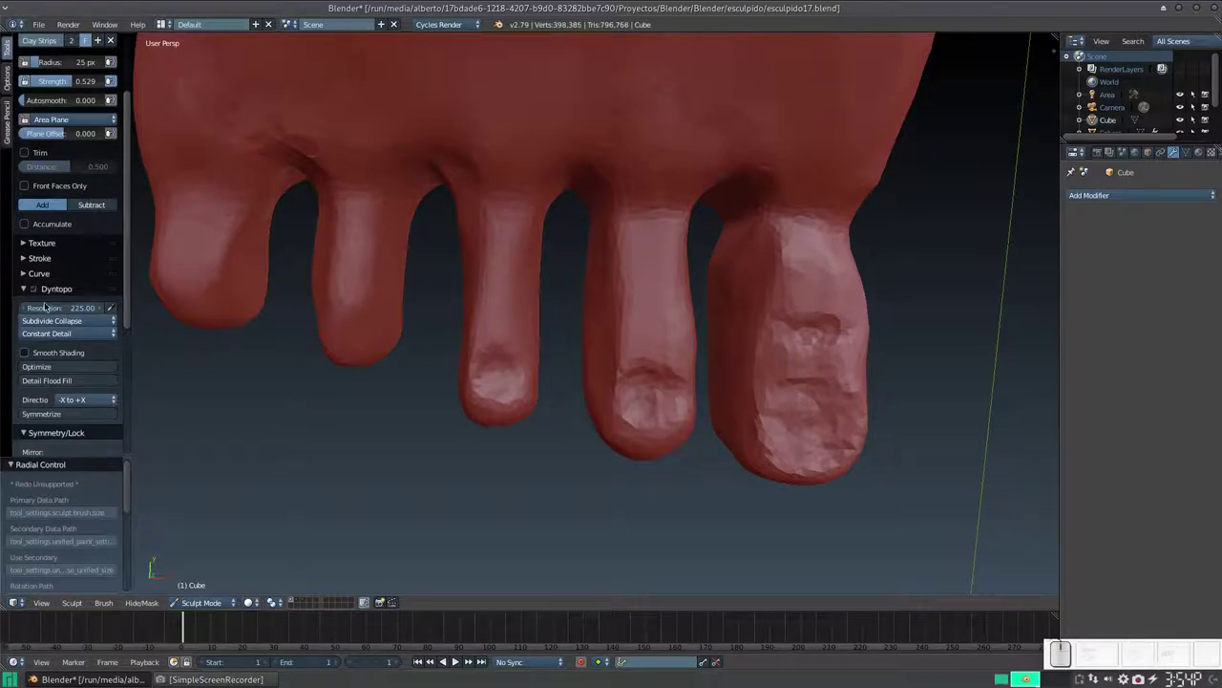
left_click_drag(349, 311, 330, 285)
- Carve and refine toenails on the fourth and little toes
middle_click(338, 280)
left_click_drag(577, 266, 592, 258)
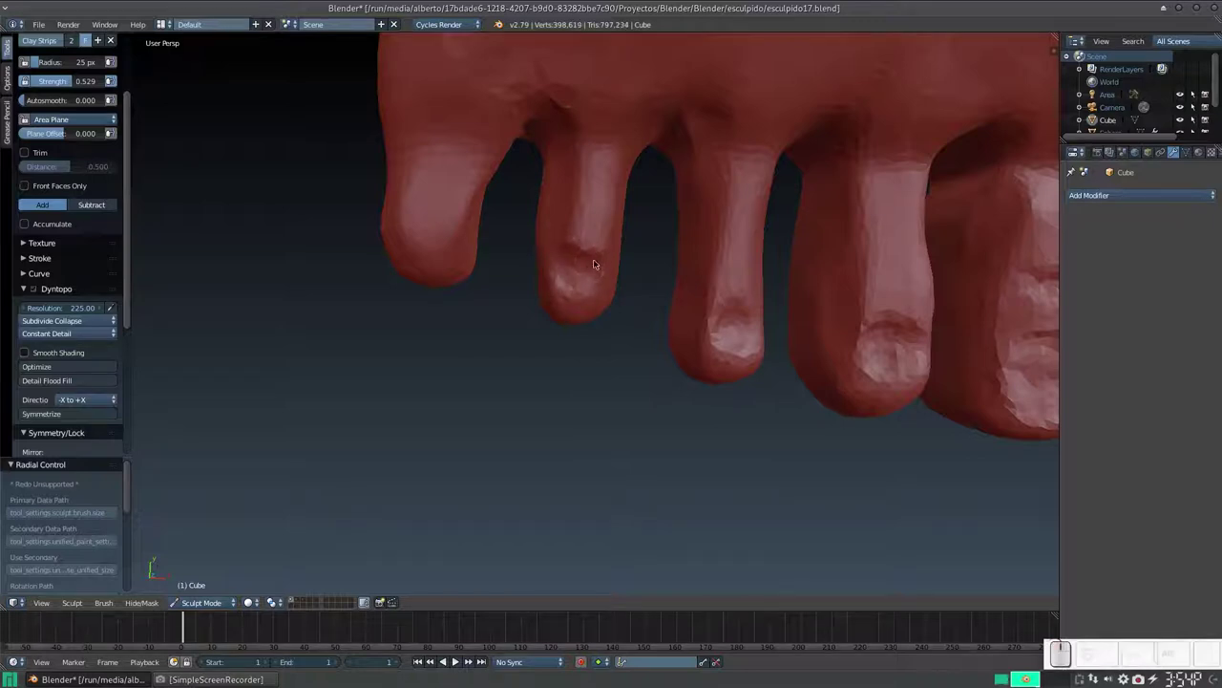
left_click(599, 258)
left_click_drag(572, 248, 525, 232)
left_click_drag(427, 225, 495, 241)
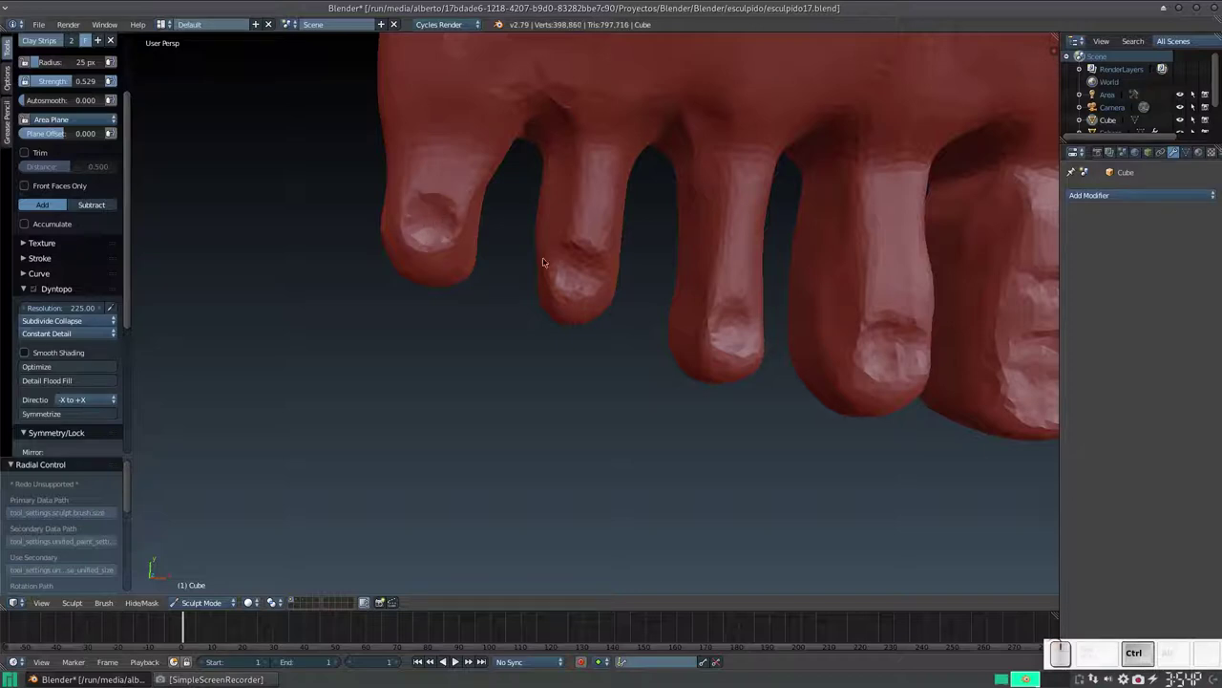
left_click_drag(424, 180, 522, 205)
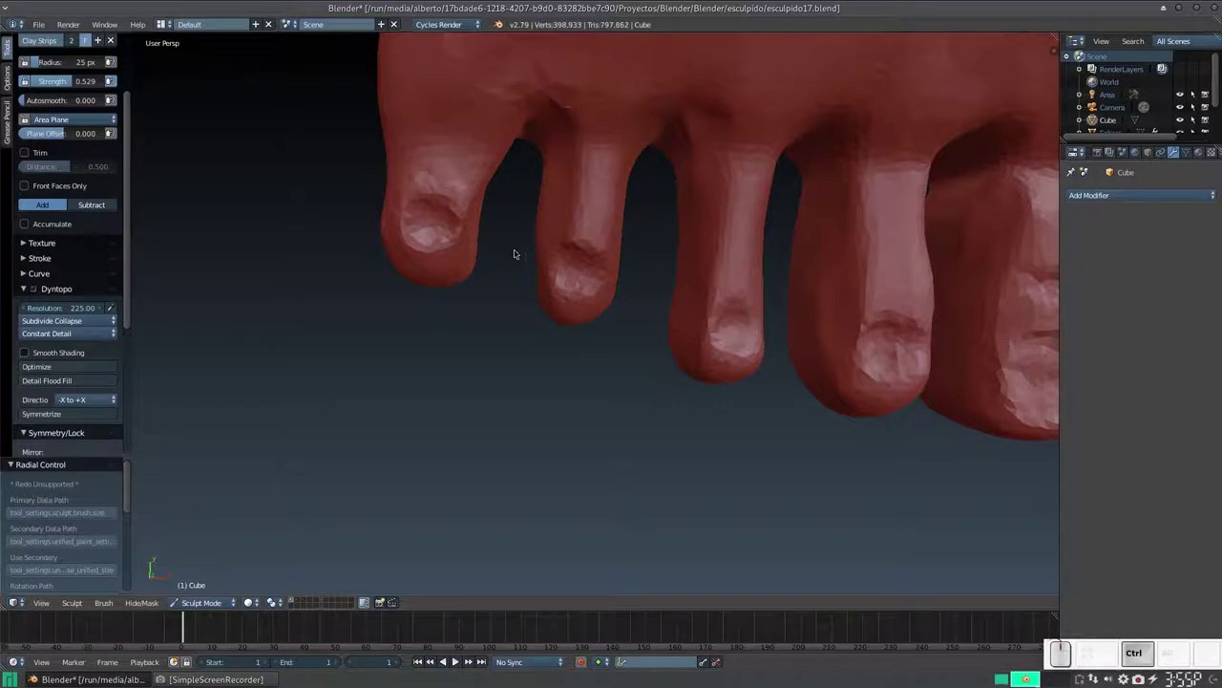
left_click_drag(426, 236, 432, 240)
middle_click(376, 218)
left_click_drag(485, 187, 435, 138)
middle_click(476, 145)
middle_click(484, 197)
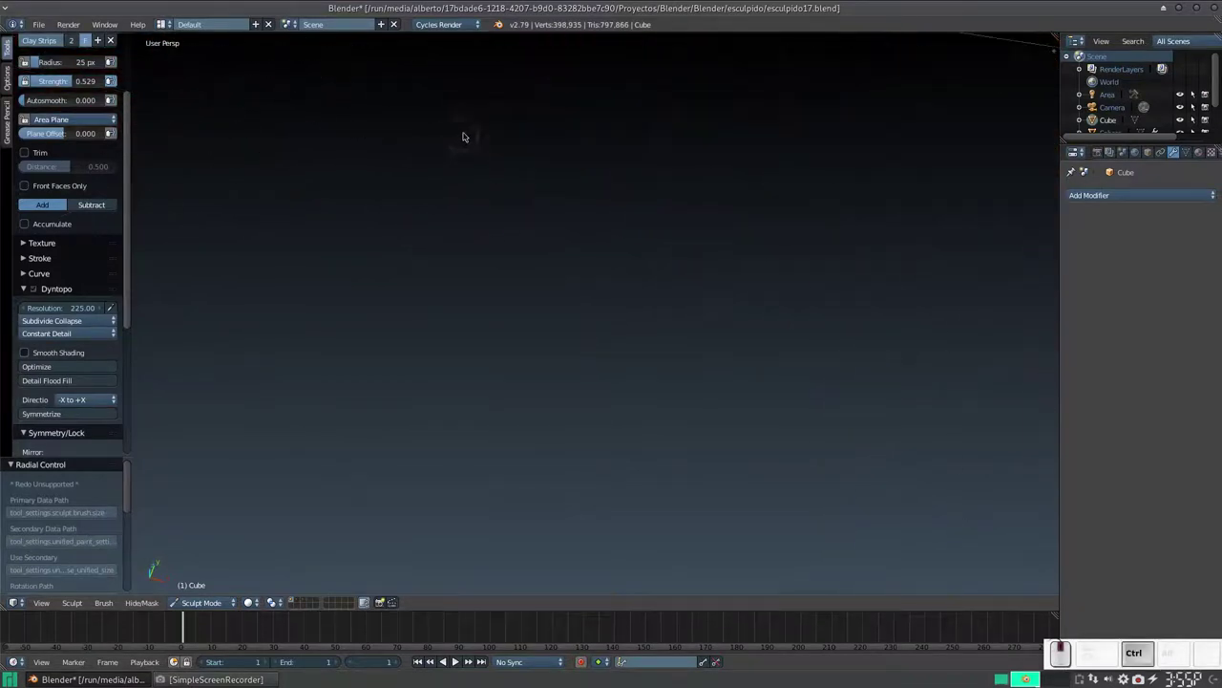
- Bring the hand into view and carve fingernail detail onto the fingertips with a larger brush
left_click_drag(500, 149, 587, 335)
middle_click(555, 335)
key("KP_Subtract")
middle_click(559, 325)
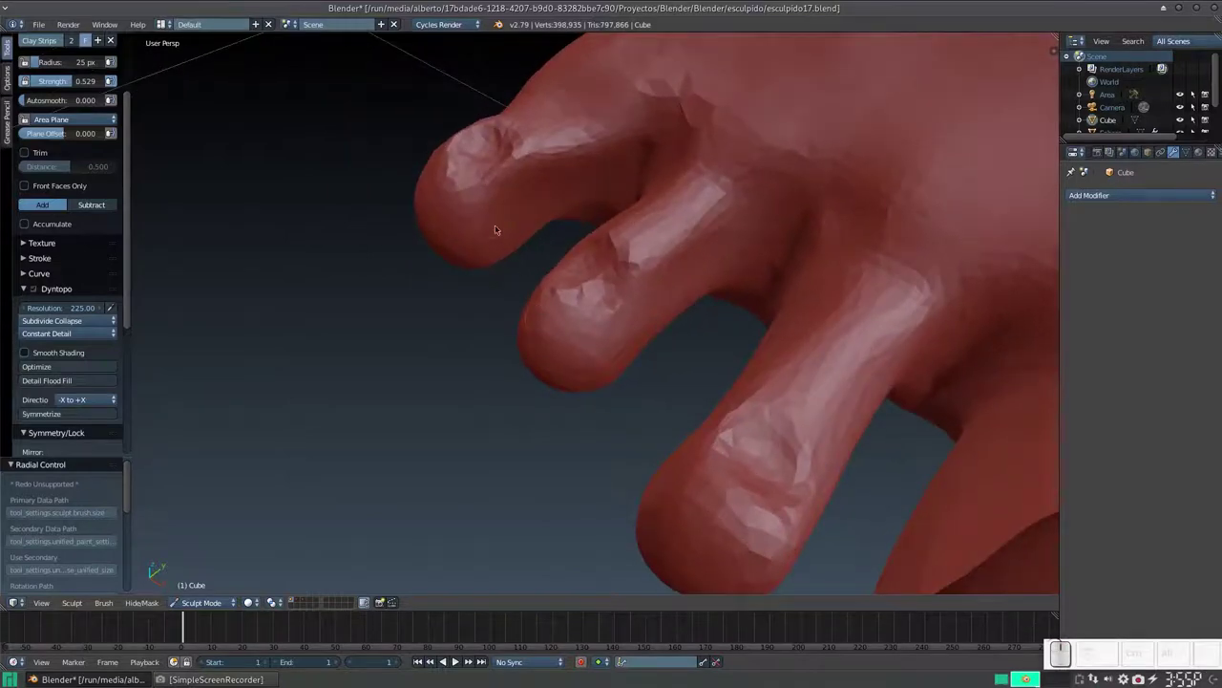
key("f")
left_click(524, 271)
left_click_drag(521, 237, 478, 232)
middle_click(506, 187)
left_click_drag(494, 94, 549, 80)
left_click_drag(521, 218, 489, 217)
left_click_drag(517, 220, 601, 167)
left_click_drag(606, 165, 616, 181)
middle_click(616, 168)
left_click_drag(598, 212, 607, 221)
middle_click(622, 225)
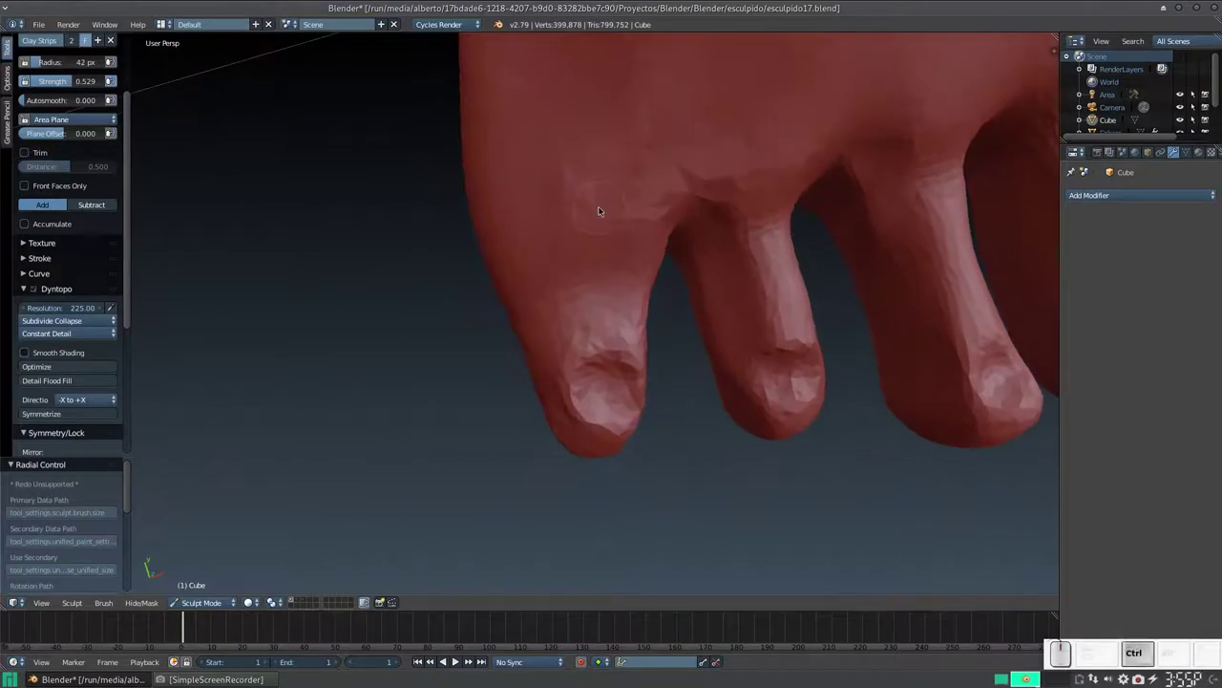
- Save the sculpt as the incremented version esculpido18.blend and refine a fingernail further
key("ctrl+shift+s")
key("KP_Add")
key("KP_Enter")
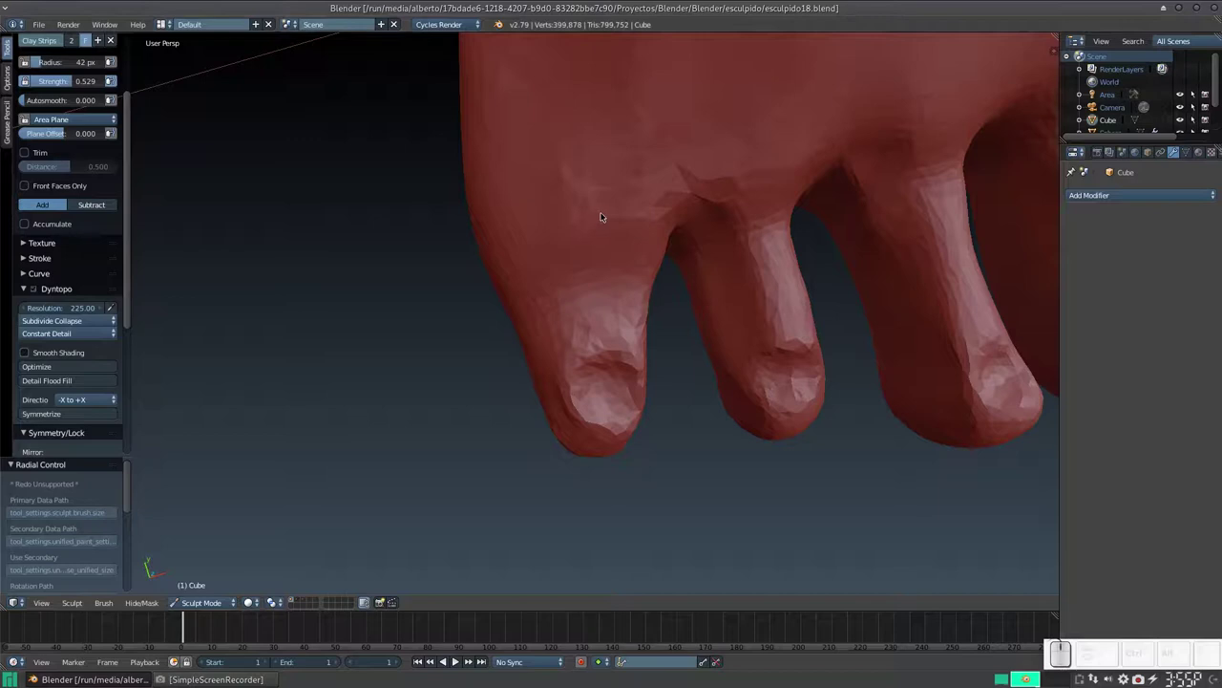
middle_click(630, 219)
left_click_drag(644, 224, 621, 247)
left_click_drag(621, 264, 639, 288)
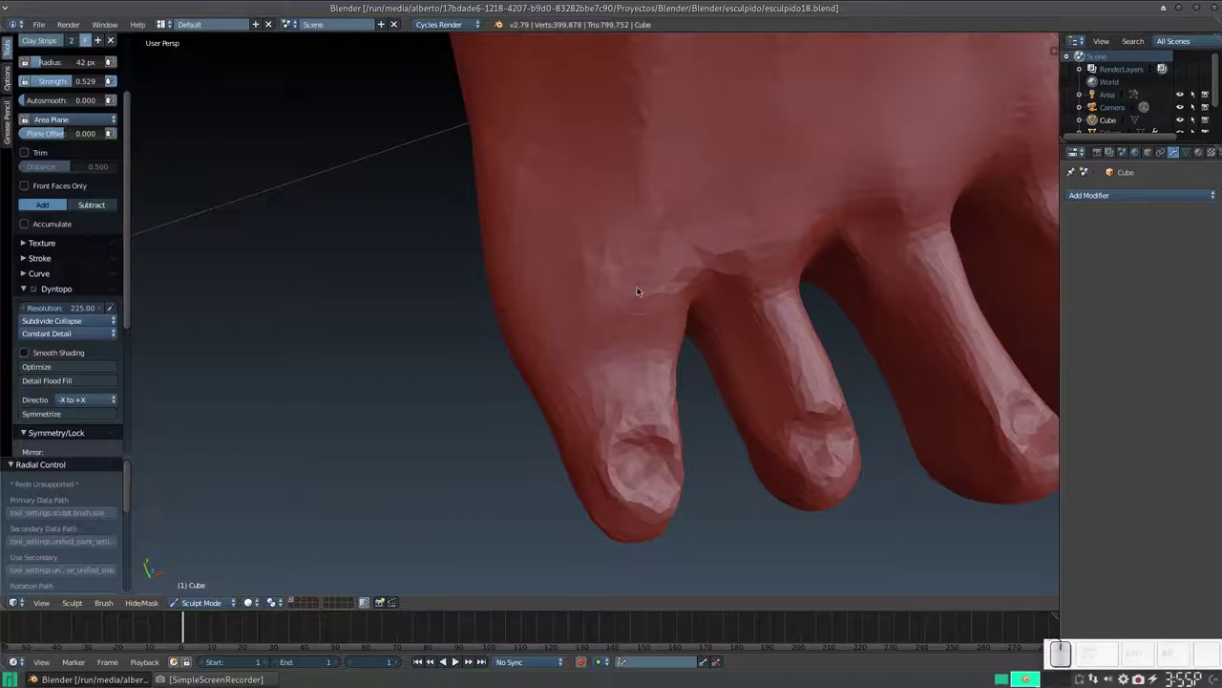
left_click_drag(656, 310, 544, 299)
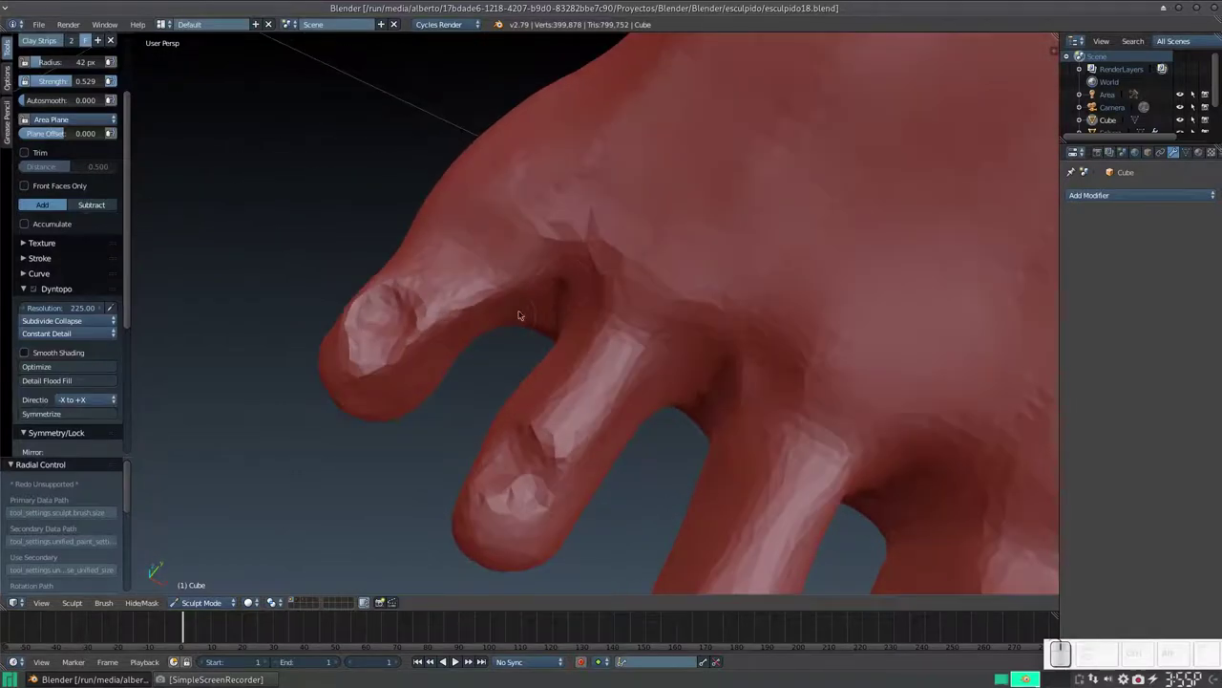
- Switch to the Grab brush and pull the skin between the fingers into shape
key("g")
key("f")
left_click(498, 350)
left_click(499, 320)
left_click(501, 314)
left_click(505, 303)
left_click(473, 330)
left_click(475, 329)
left_click_drag(526, 320, 548, 300)
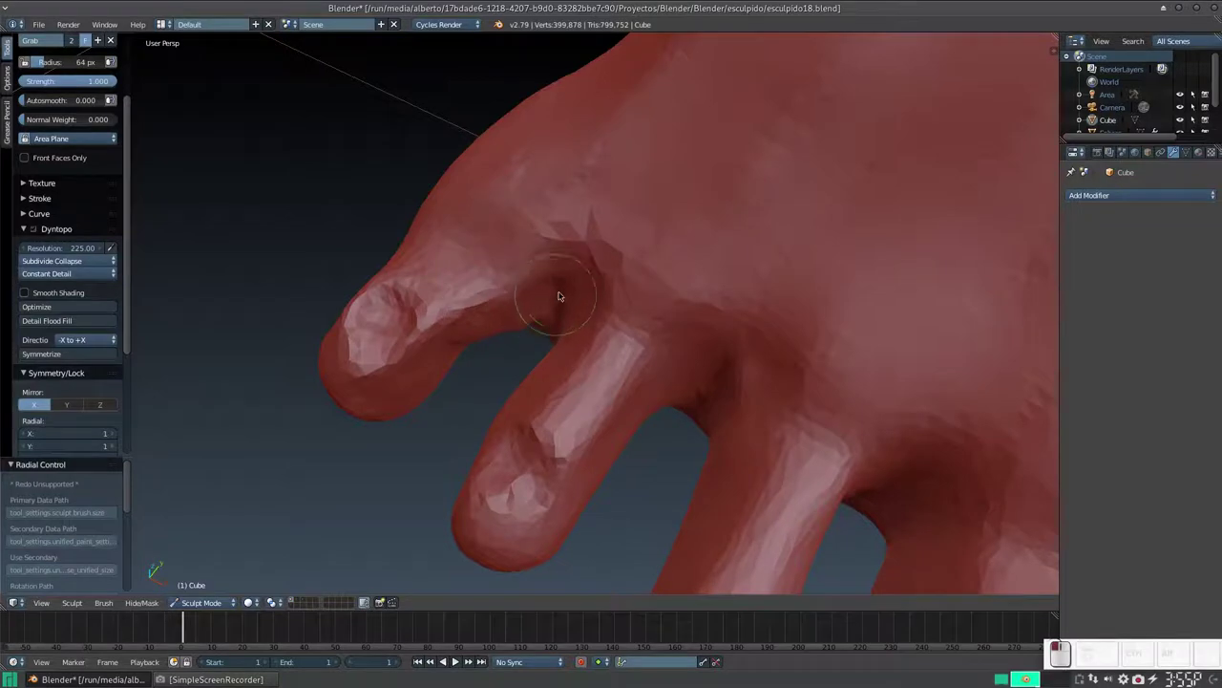
middle_click(541, 327)
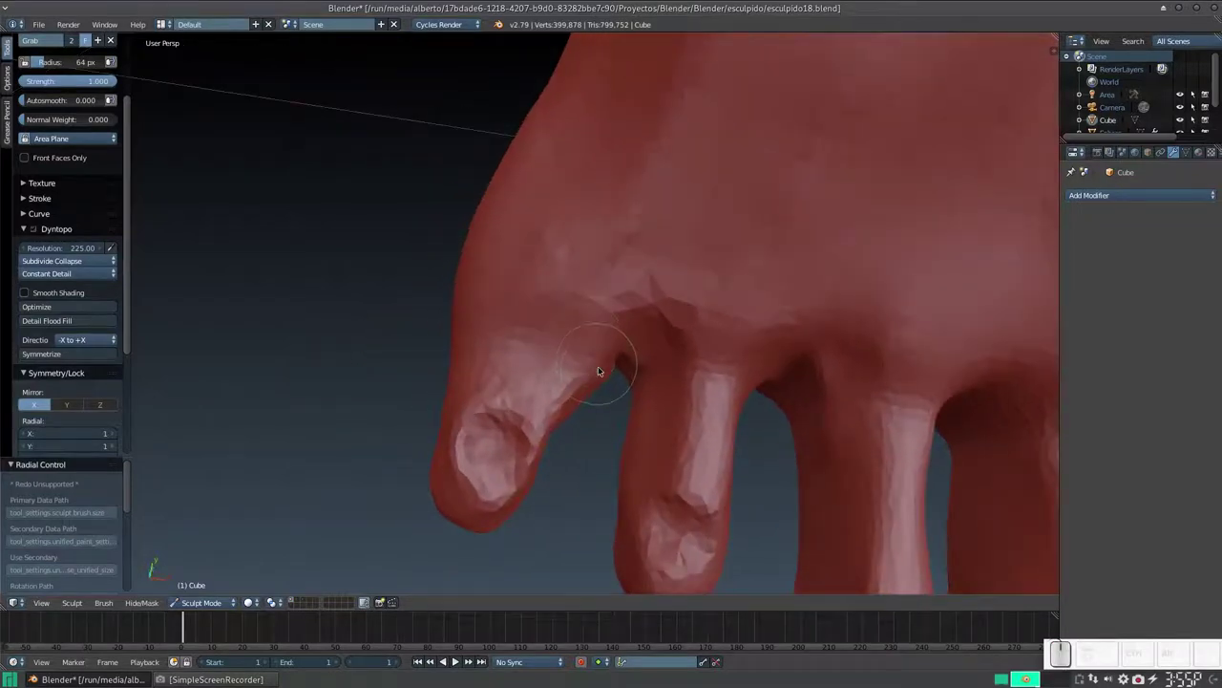
middle_click(611, 372)
- Reshape the gap between the fingers from other angles, then return to Clay Strips
left_click(663, 343)
left_click(650, 329)
left_click_drag(662, 375, 658, 368)
left_click(642, 446)
middle_click(638, 410)
left_click_drag(597, 373, 635, 363)
middle_click(635, 364)
middle_click(736, 377)
middle_click(712, 326)
middle_click(712, 344)
key("3")
middle_click(650, 305)
- Build up nail detail across the fingertips with Clay Strips strokes
left_click(694, 198)
left_click(694, 196)
left_click_drag(667, 186, 686, 186)
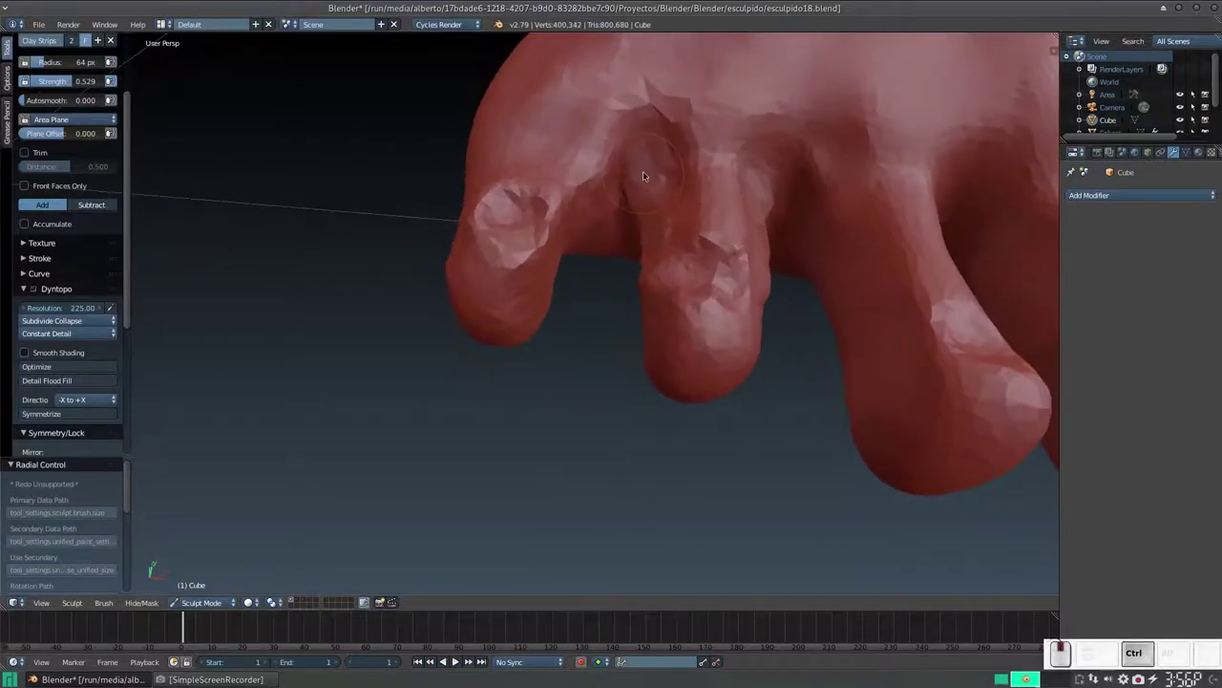
left_click(634, 171)
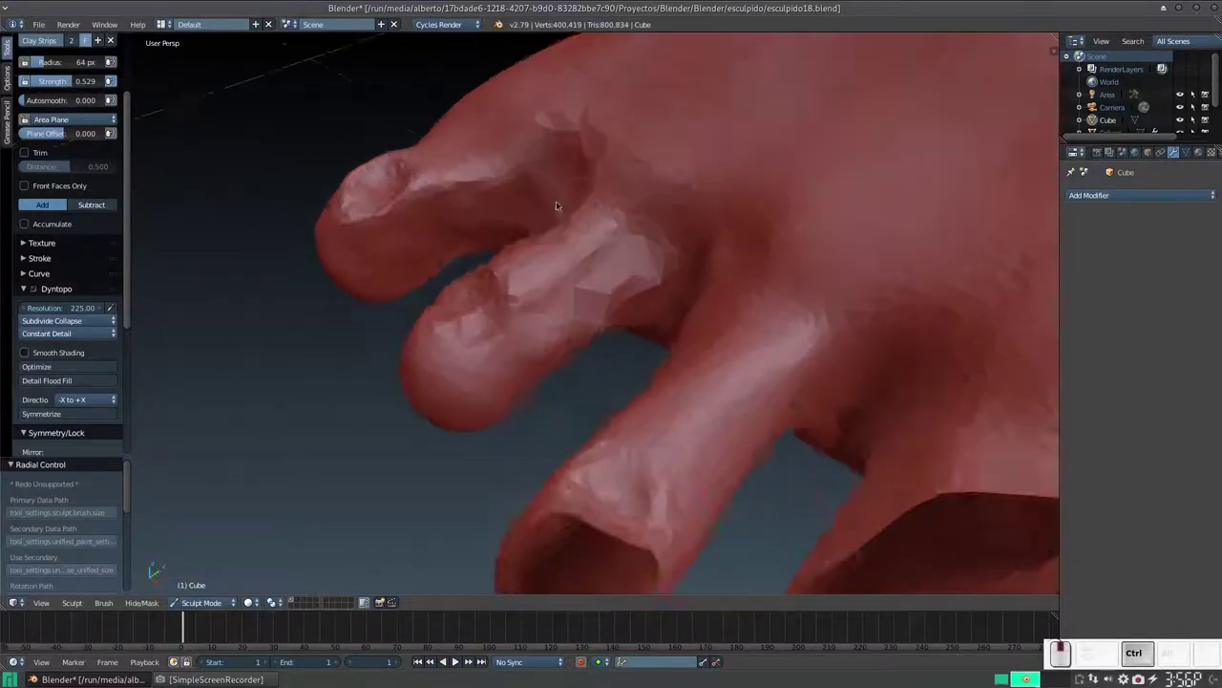
left_click(625, 258)
left_click_drag(559, 299, 559, 319)
left_click_drag(559, 319, 671, 267)
middle_click(664, 260)
middle_click(689, 225)
left_click(683, 150)
middle_click(698, 184)
left_click_drag(673, 292, 628, 282)
left_click(634, 283)
- Shrink the brush and sharpen the fingernails from new angles
middle_click(627, 287)
middle_click(666, 301)
middle_click(701, 285)
left_click_drag(751, 243, 650, 254)
key("f")
left_click(612, 289)
left_click_drag(596, 263, 626, 246)
middle_click(608, 264)
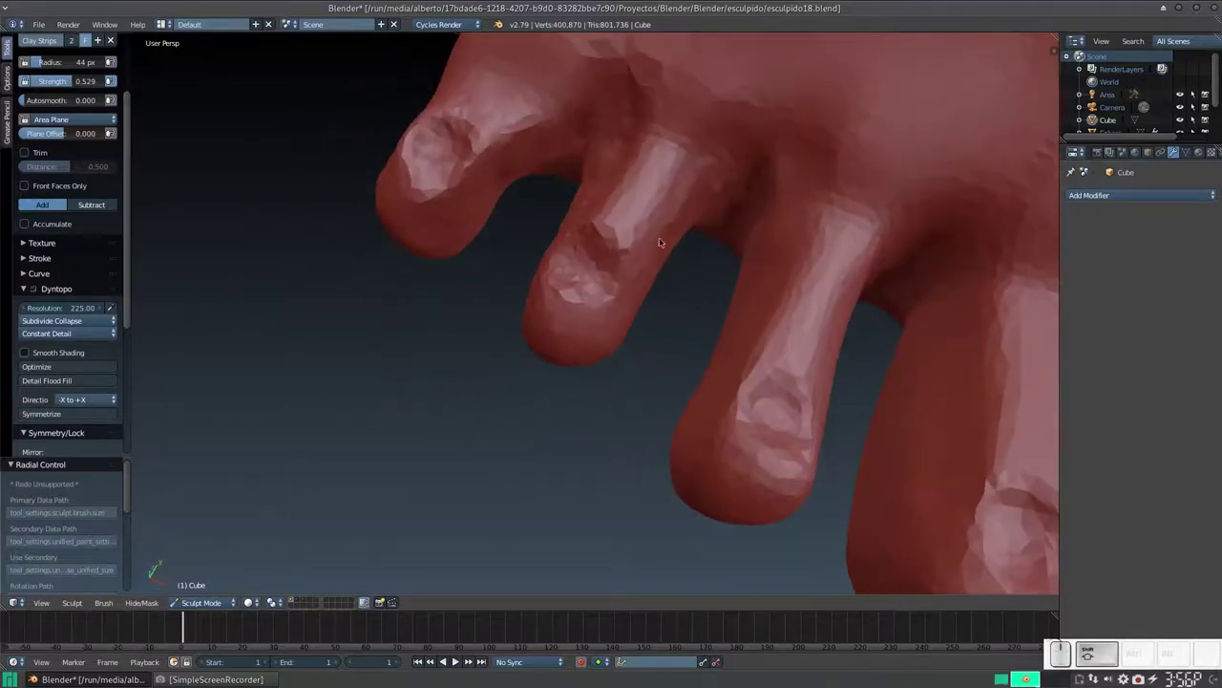
- Stroke nail and tip detail onto all five toes from below and the front
left_click_drag(700, 233, 756, 255)
middle_click(763, 263)
left_click_drag(765, 78, 681, 207)
left_click_drag(621, 262, 729, 195)
left_click_drag(736, 177, 759, 88)
left_click_drag(704, 41, 764, 112)
left_click_drag(758, 124, 587, 263)
left_click_drag(589, 264, 577, 308)
left_click_drag(585, 307, 632, 214)
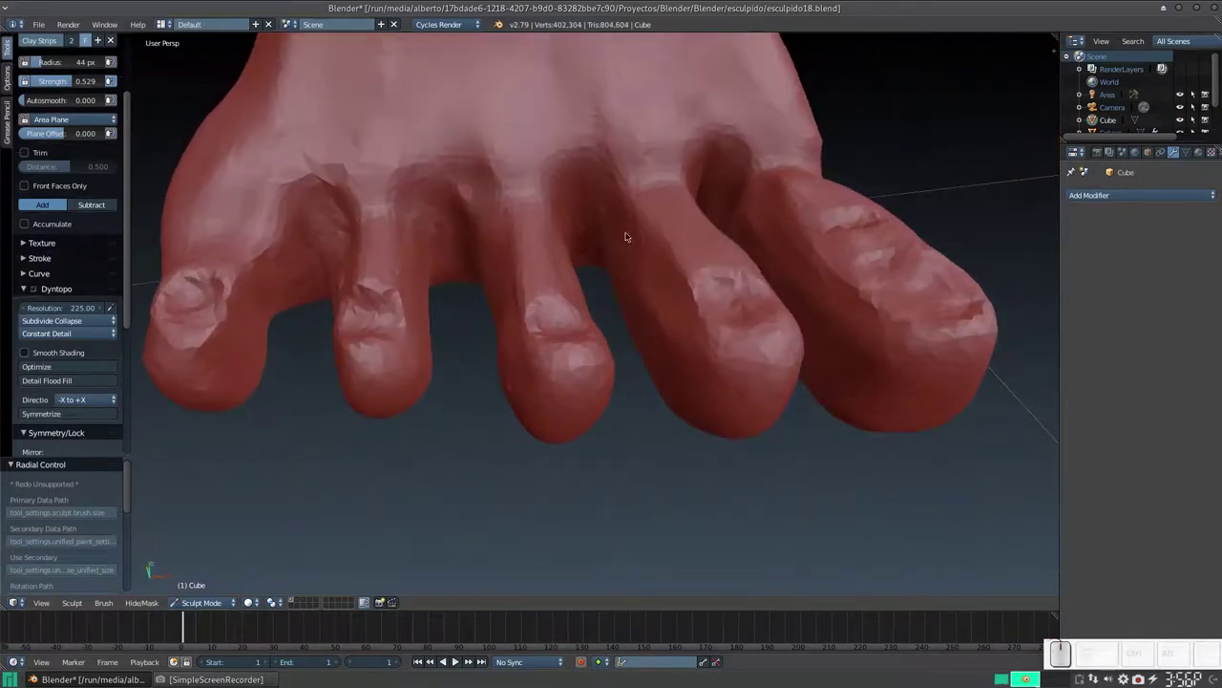
- Refine the toe shapes and nail detail while orbiting around the foot
left_click_drag(615, 236, 500, 260)
middle_click(630, 288)
left_click_drag(521, 238, 634, 246)
middle_click(624, 270)
left_click_drag(648, 242, 544, 389)
middle_click(544, 389)
left_click_drag(744, 153, 693, 239)
- Sculpt Clay Strips detail across the sole of the foot
middle_click(683, 173)
left_click_drag(705, 220, 555, 236)
left_click_drag(552, 208, 652, 175)
left_click_drag(672, 205, 463, 211)
left_click_drag(444, 212, 462, 233)
middle_click(488, 203)
left_click(346, 197)
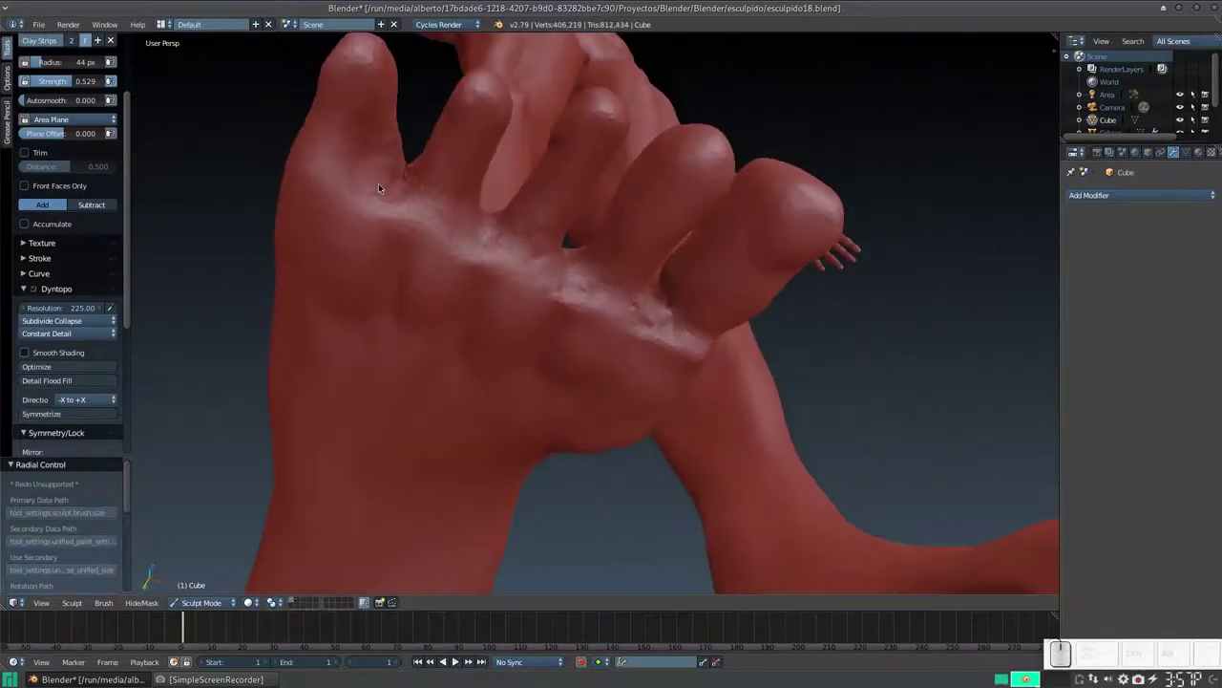
- Grab-reshape the sole beneath the toes, add Clay Strips detail at radius 30, and review both feet
key("g")
left_click(402, 141)
left_click(405, 140)
left_click_drag(403, 141, 405, 142)
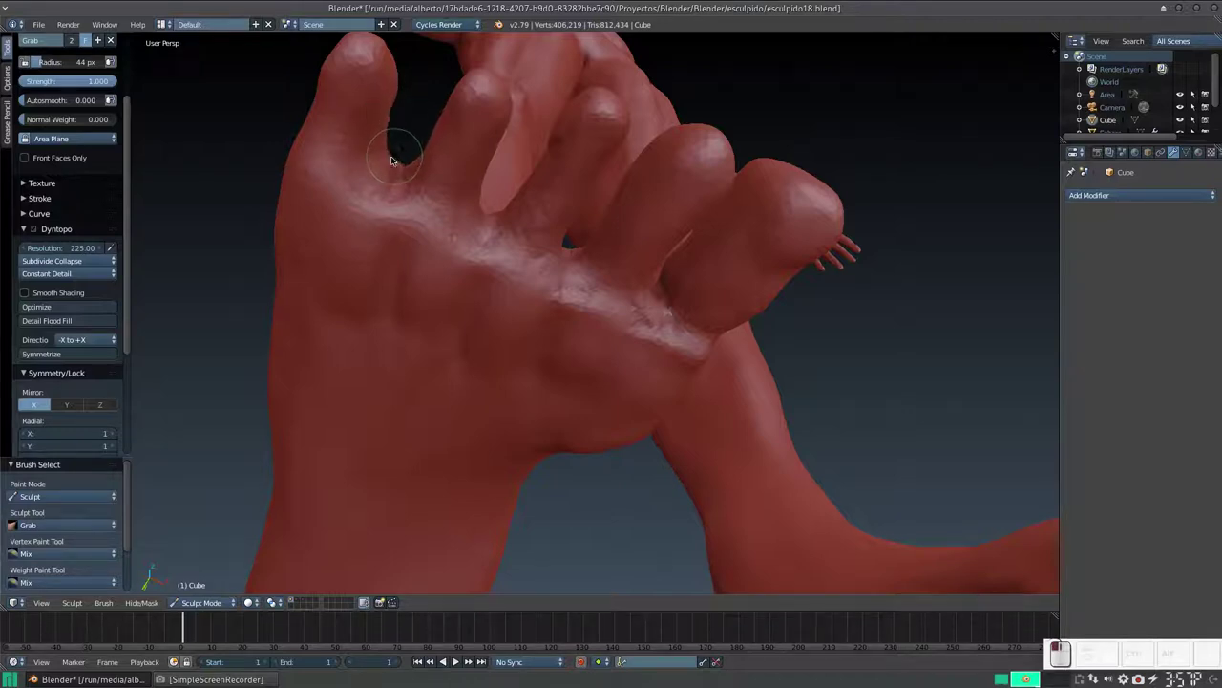
left_click(385, 144)
middle_click(379, 147)
middle_click(351, 198)
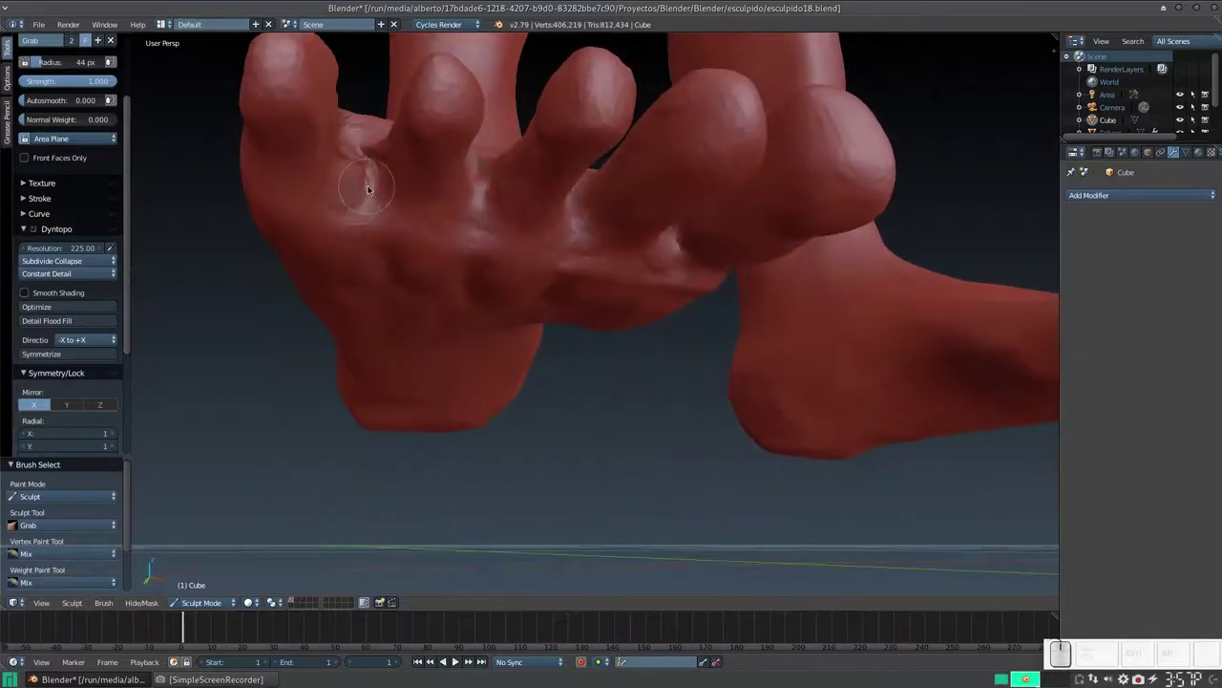
key("3")
key("f")
left_click_drag(358, 199, 439, 196)
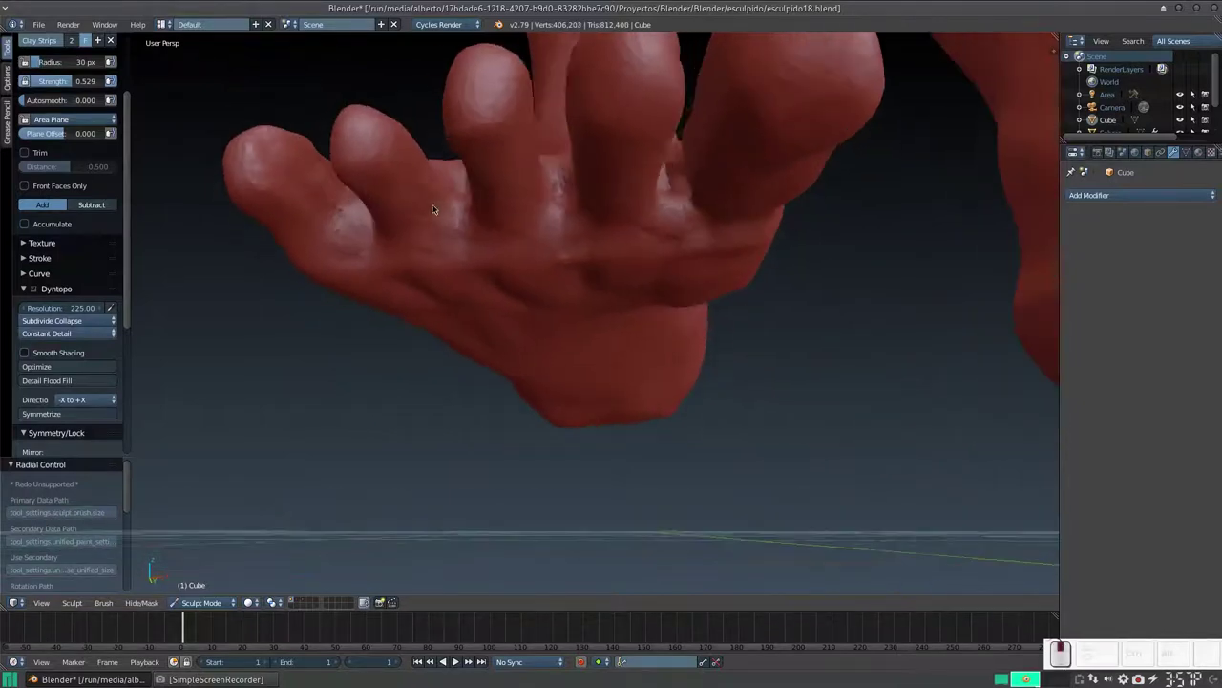
middle_click(455, 282)
key("KP_Subtract")
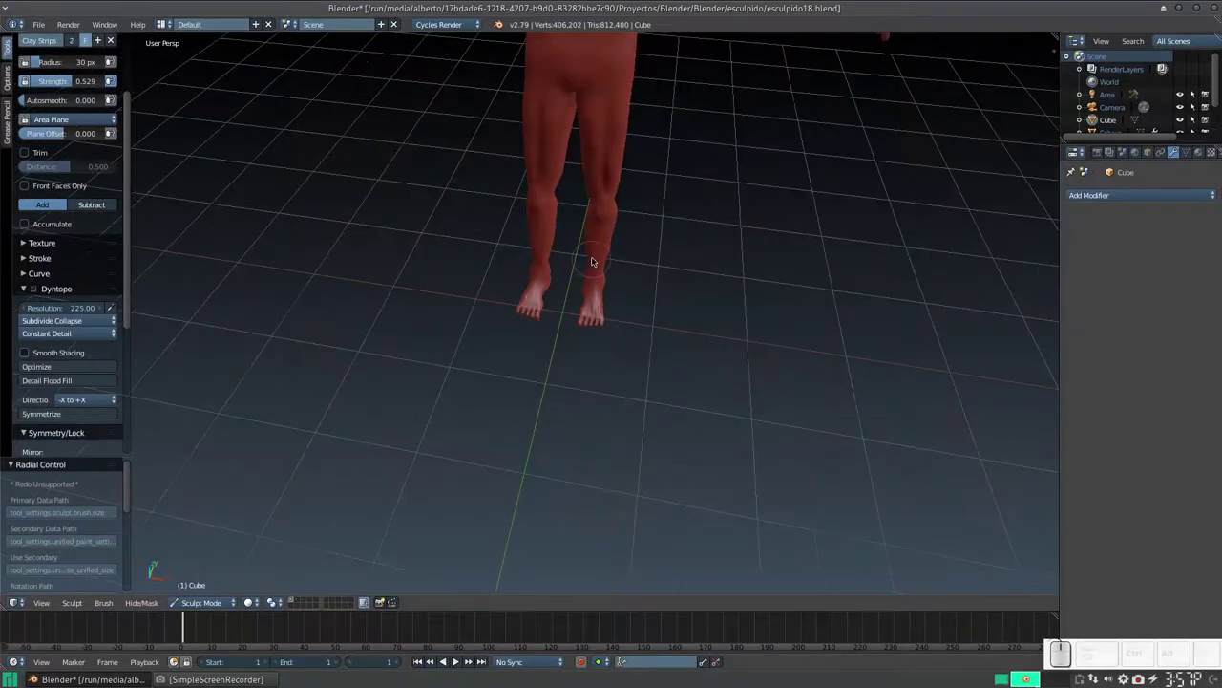
key("KP_Subtract")
left_click_drag(711, 182, 597, 162)
key("KP_Add")
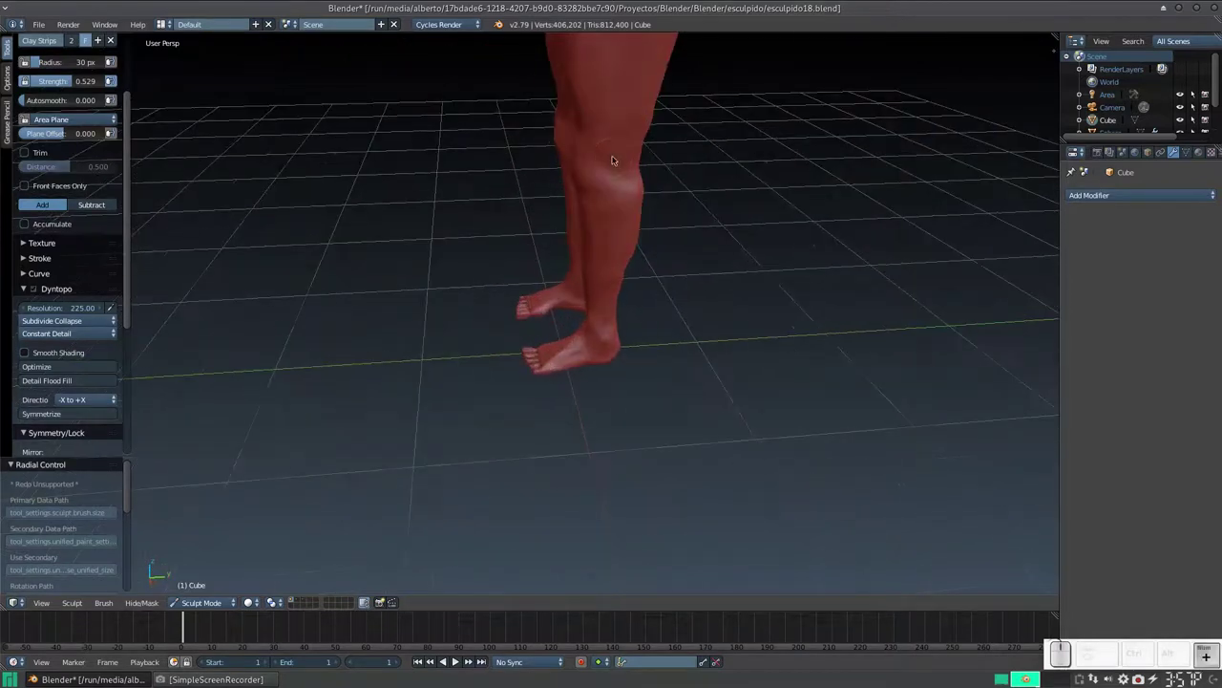
left_click_drag(666, 144, 815, 274)
left_click_drag(766, 267, 791, 255)
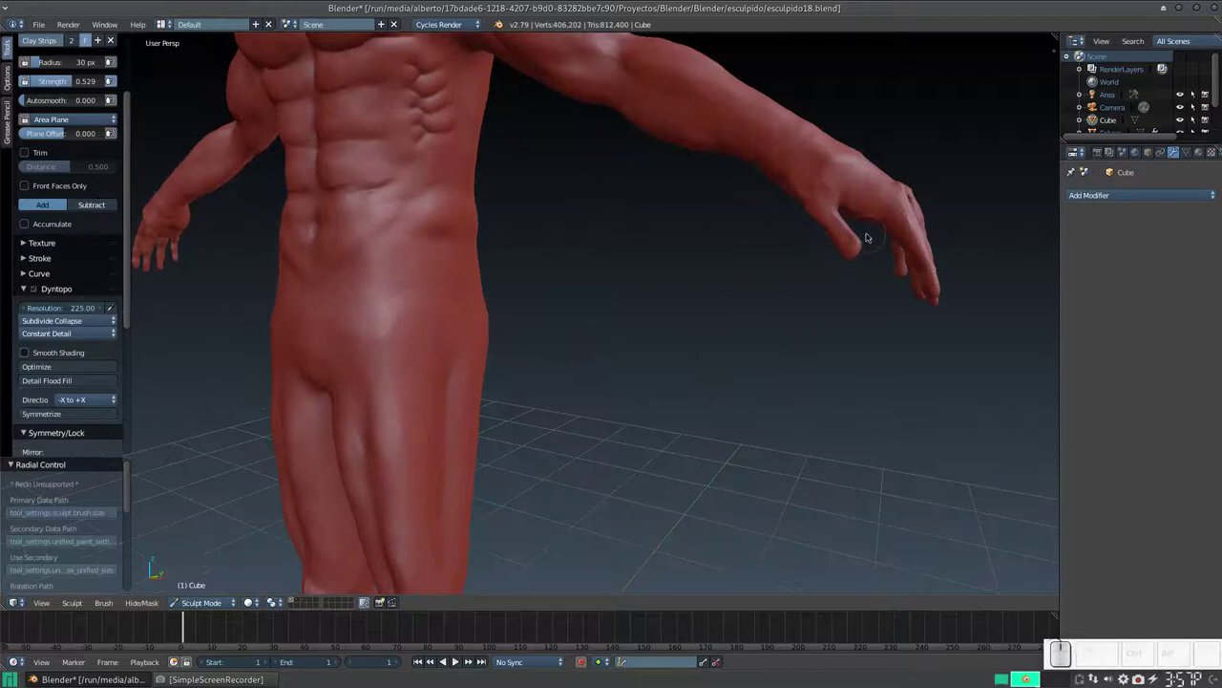
key("KP_Add")
left_click_drag(887, 224, 776, 266)
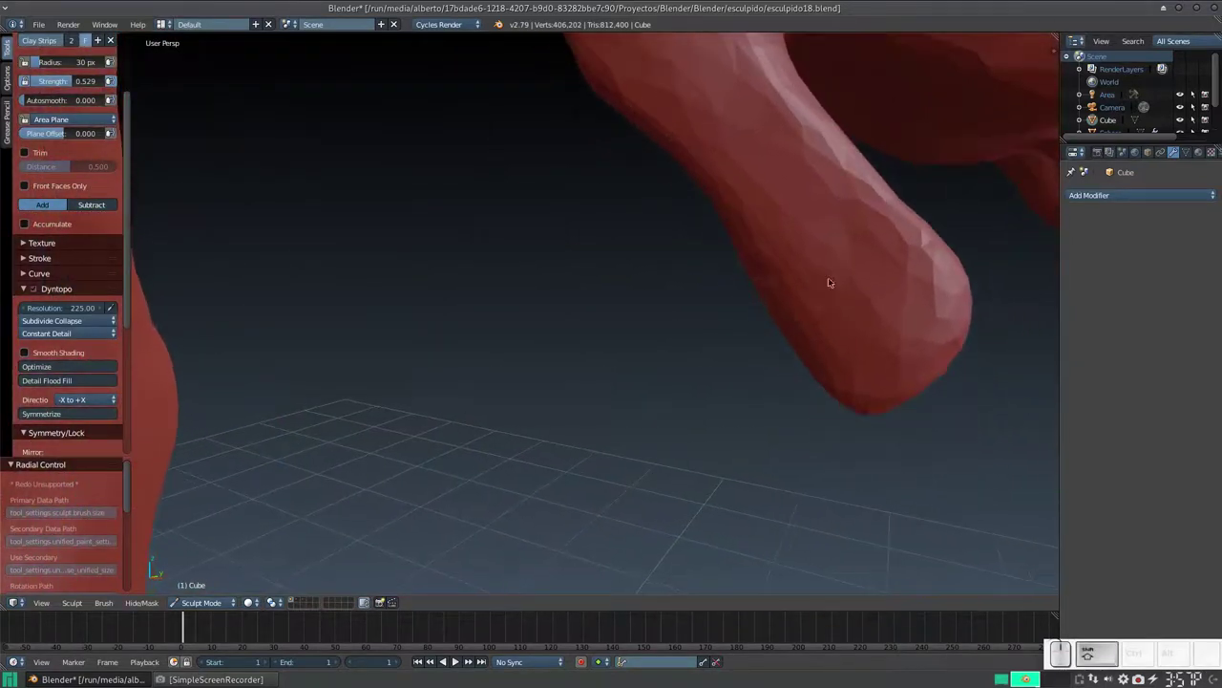
- Build up volume on the back of the hand and knuckles with Clay Strips dabs
left_click(846, 259)
left_click_drag(854, 251, 855, 263)
left_click_drag(854, 264, 847, 243)
middle_click(847, 251)
left_click_drag(833, 208, 798, 252)
- Add form along the fingers, orbiting around to view the fingertips
middle_click(797, 252)
middle_click(777, 261)
left_click_drag(888, 96, 918, 79)
left_click_drag(915, 74, 876, 99)
middle_click(829, 166)
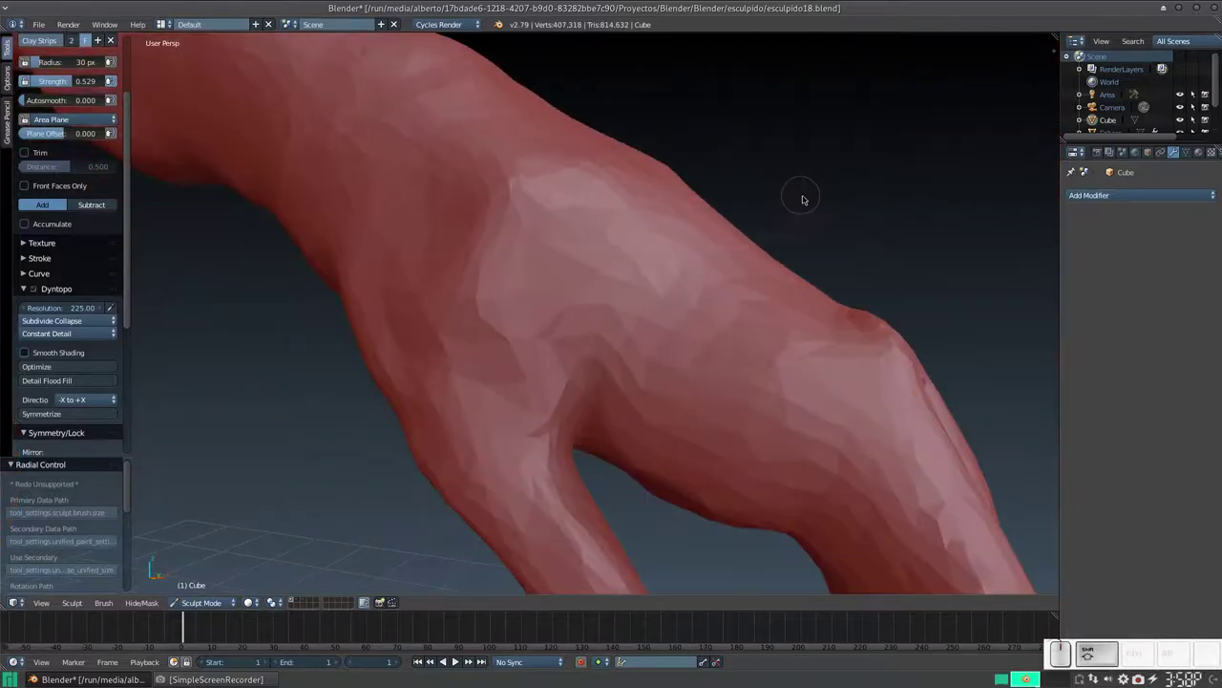
middle_click(814, 189)
middle_click(709, 255)
middle_click(759, 260)
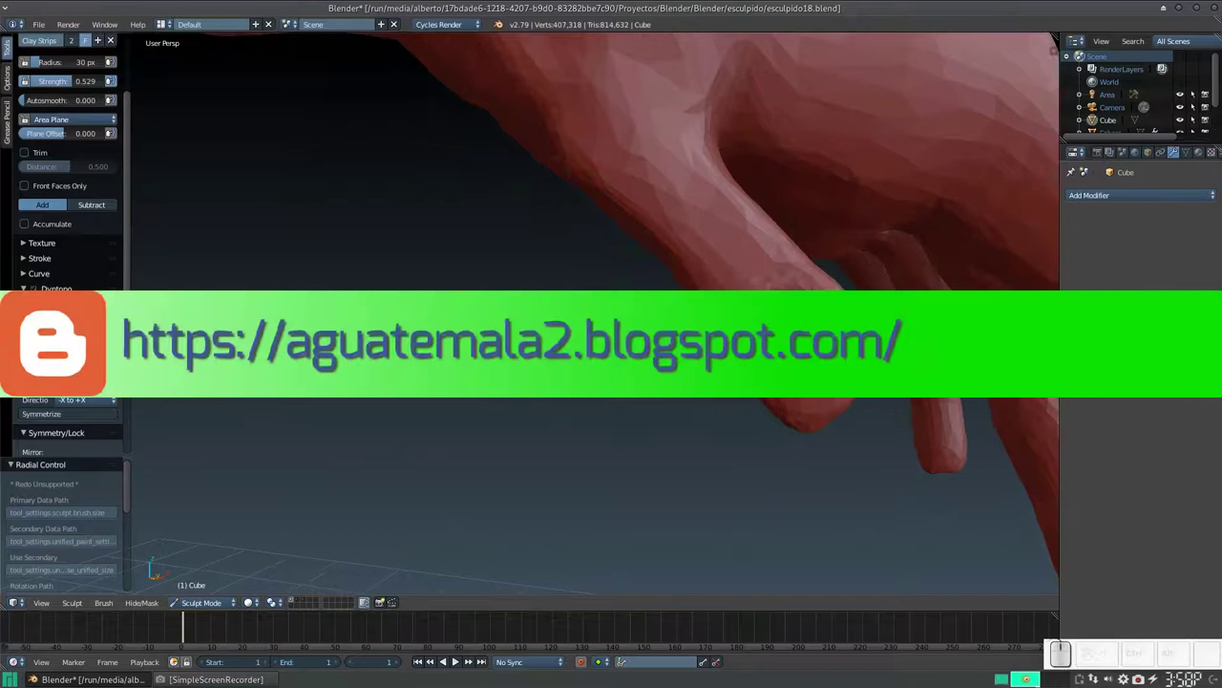
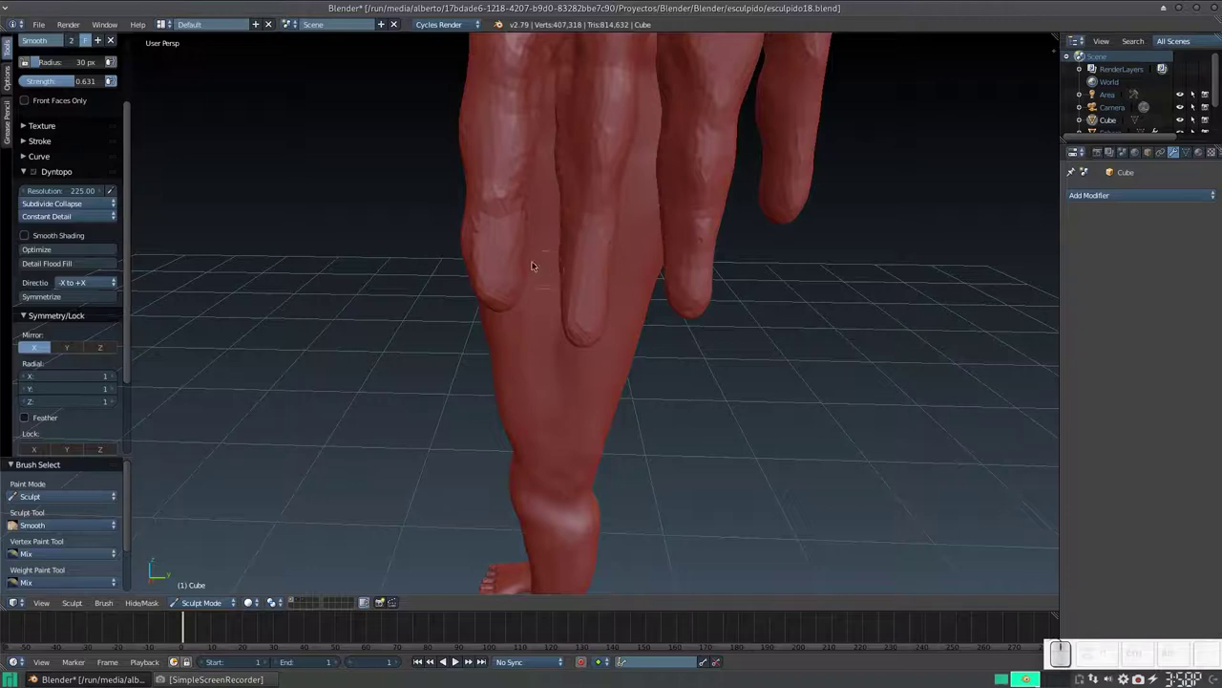
- Carve a fingernail into the first fingertip with a smaller Clay Strips brush
key("3")
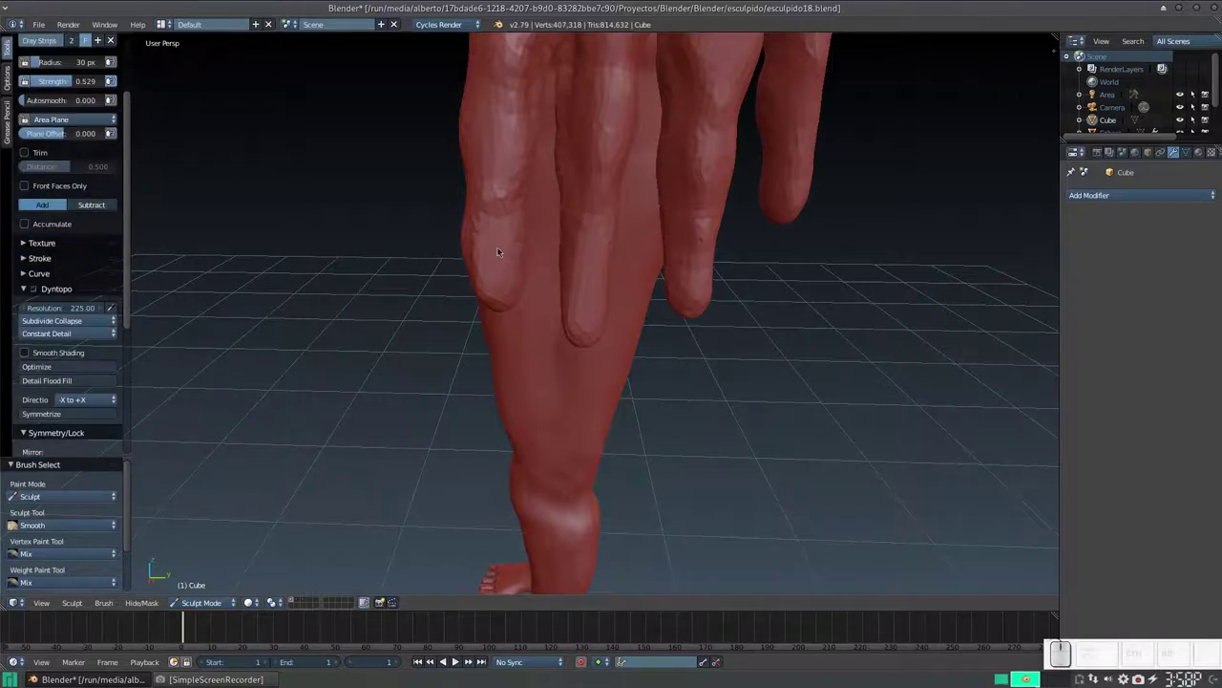
key("f")
left_click(495, 262)
left_click(496, 250)
left_click_drag(499, 249, 505, 259)
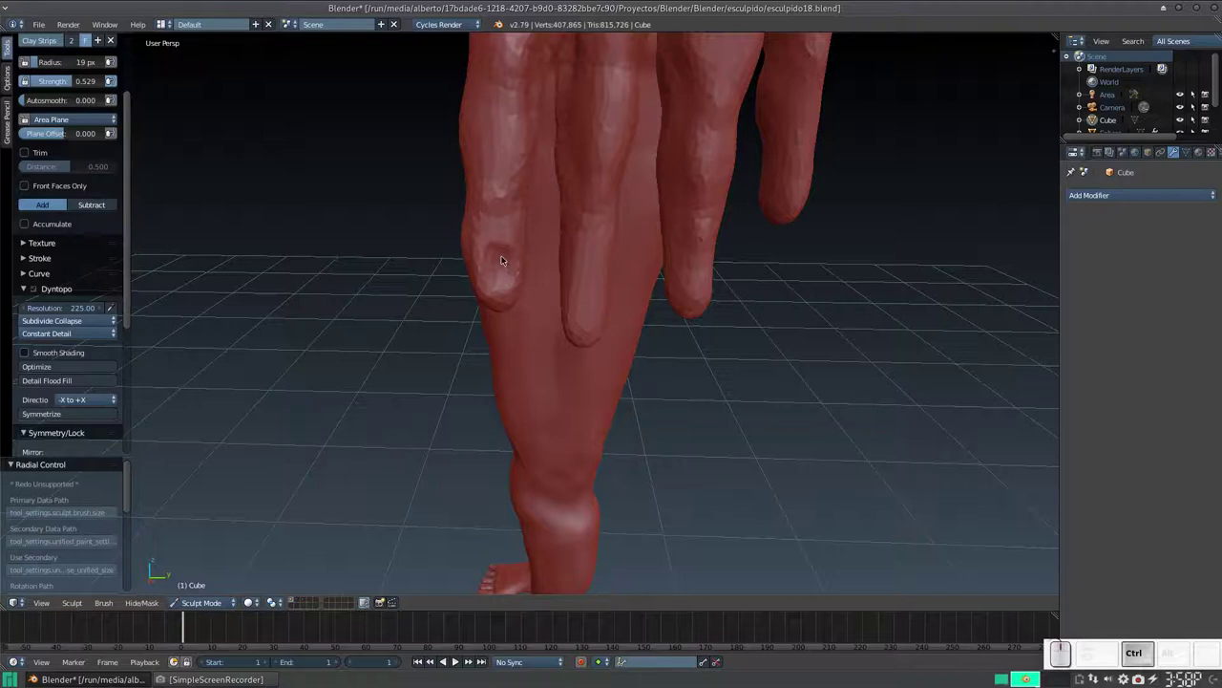
left_click(507, 251)
left_click(503, 267)
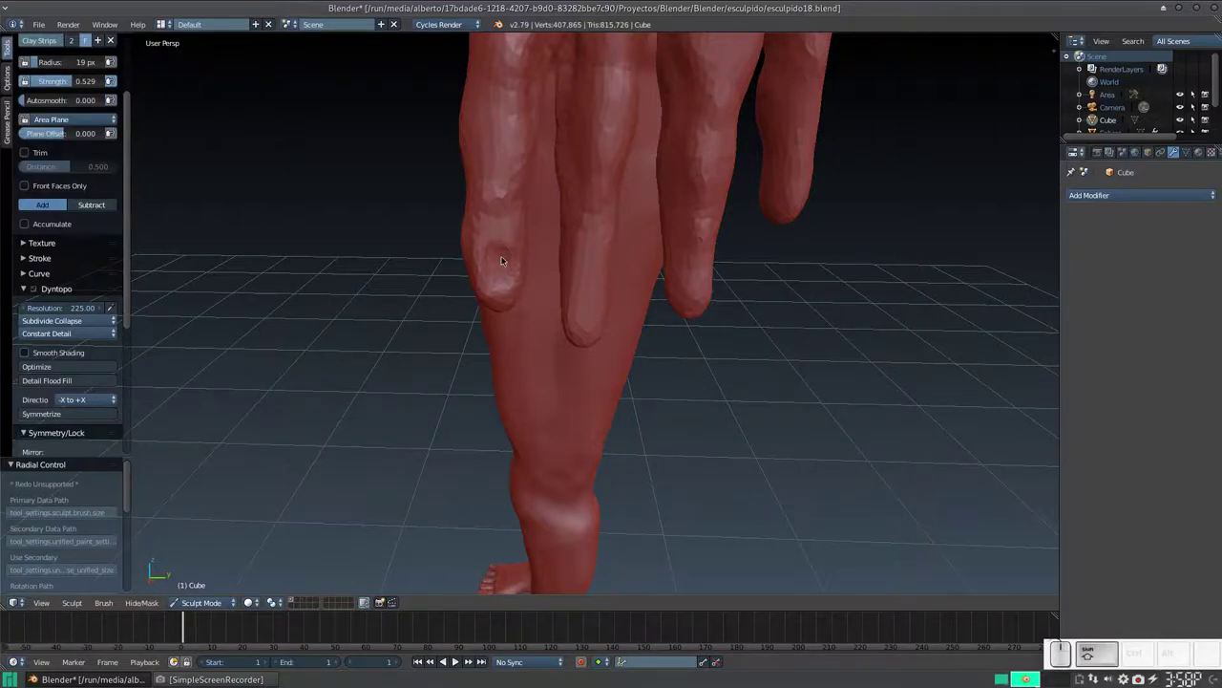
left_click(505, 257)
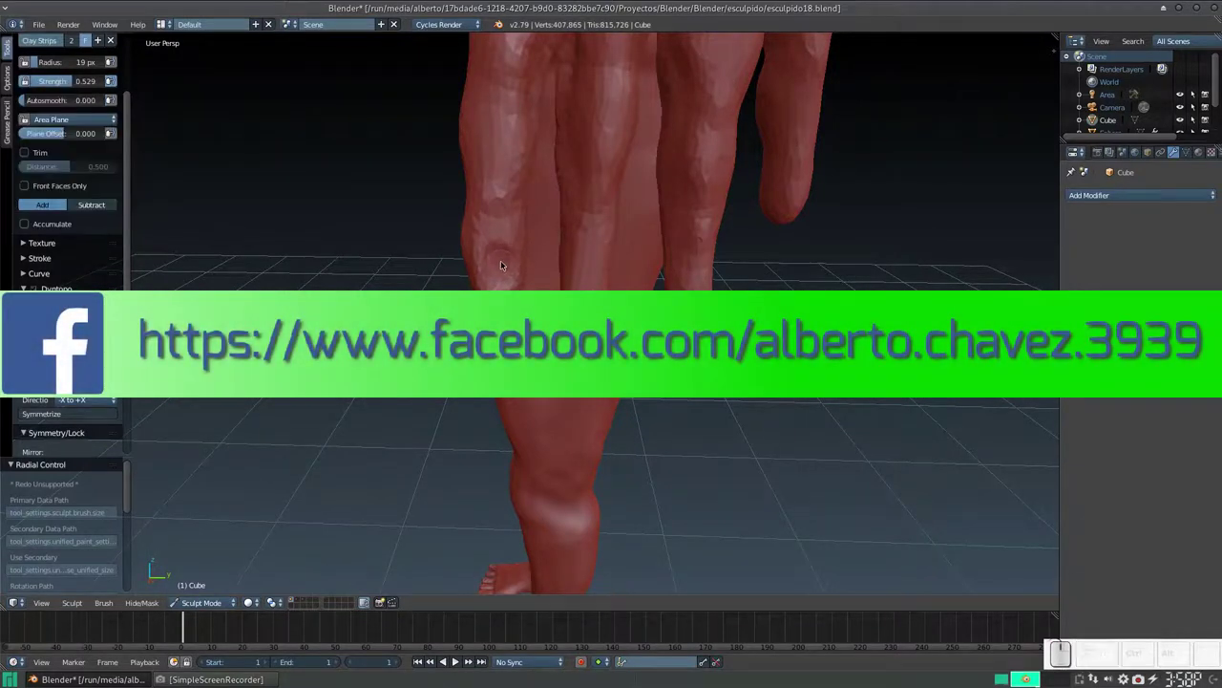
left_click_drag(508, 252, 555, 257)
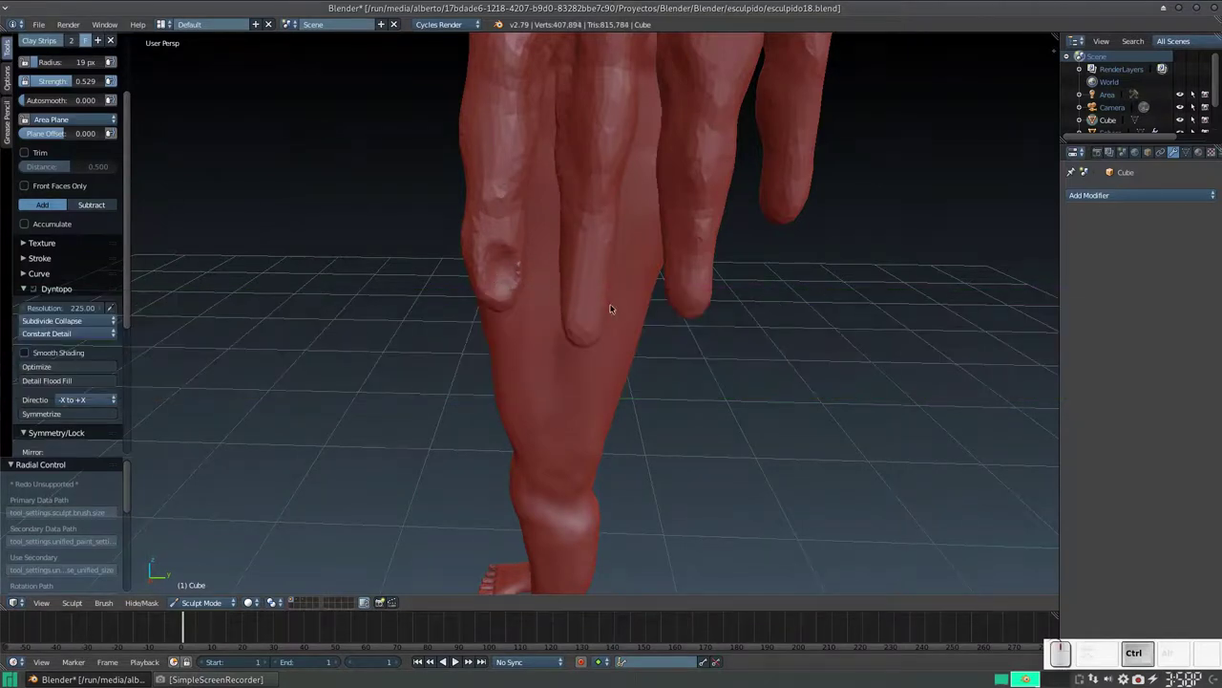
- Carve a nail into the next fingertip and inspect the fingers from other angles
left_click_drag(589, 291, 588, 287)
middle_click(581, 289)
middle_click(584, 270)
middle_click(579, 270)
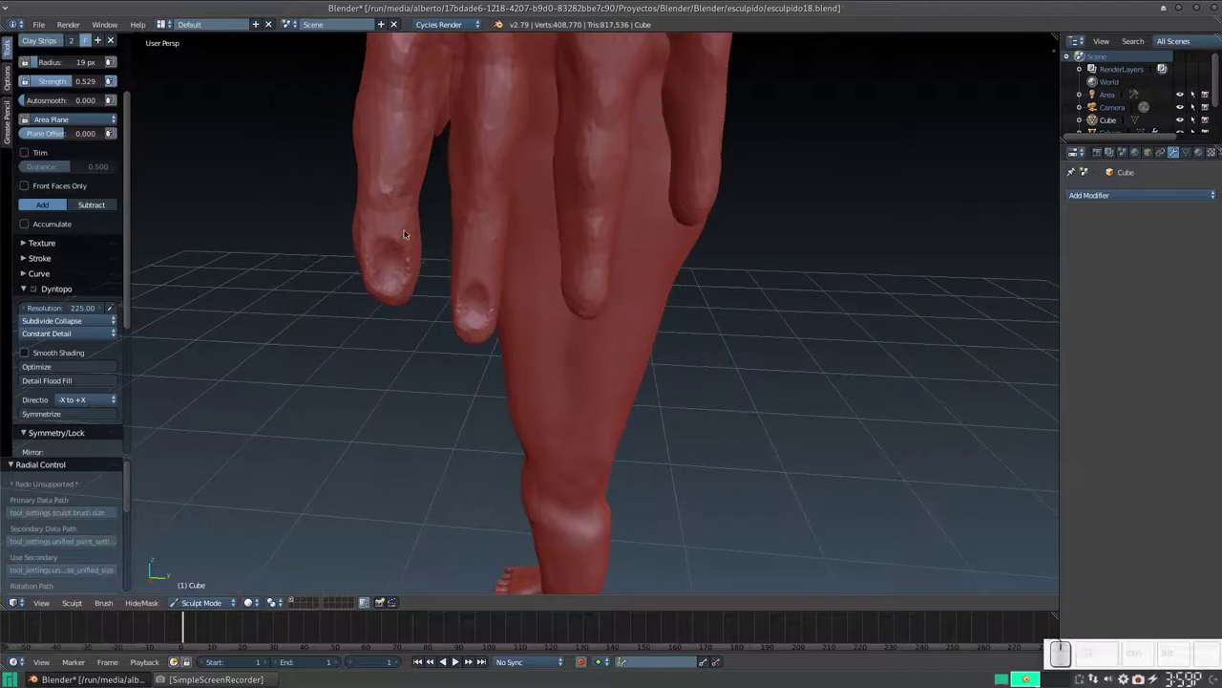
middle_click(417, 235)
middle_click(441, 238)
middle_click(441, 235)
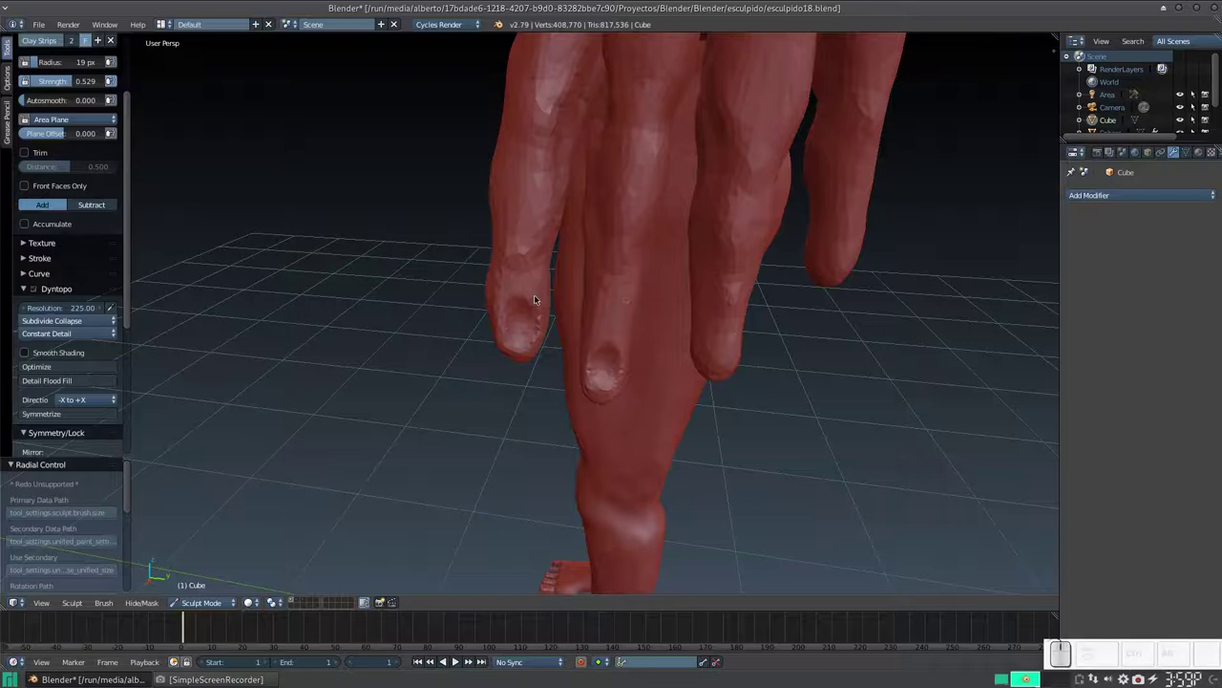
- Nudge and pull the fingertip into shape with a larger Grab brush
key("g")
key("f")
left_click(550, 348)
left_click(550, 287)
left_click(554, 278)
left_click(554, 301)
left_click_drag(552, 313, 499, 337)
left_click_drag(497, 337, 492, 275)
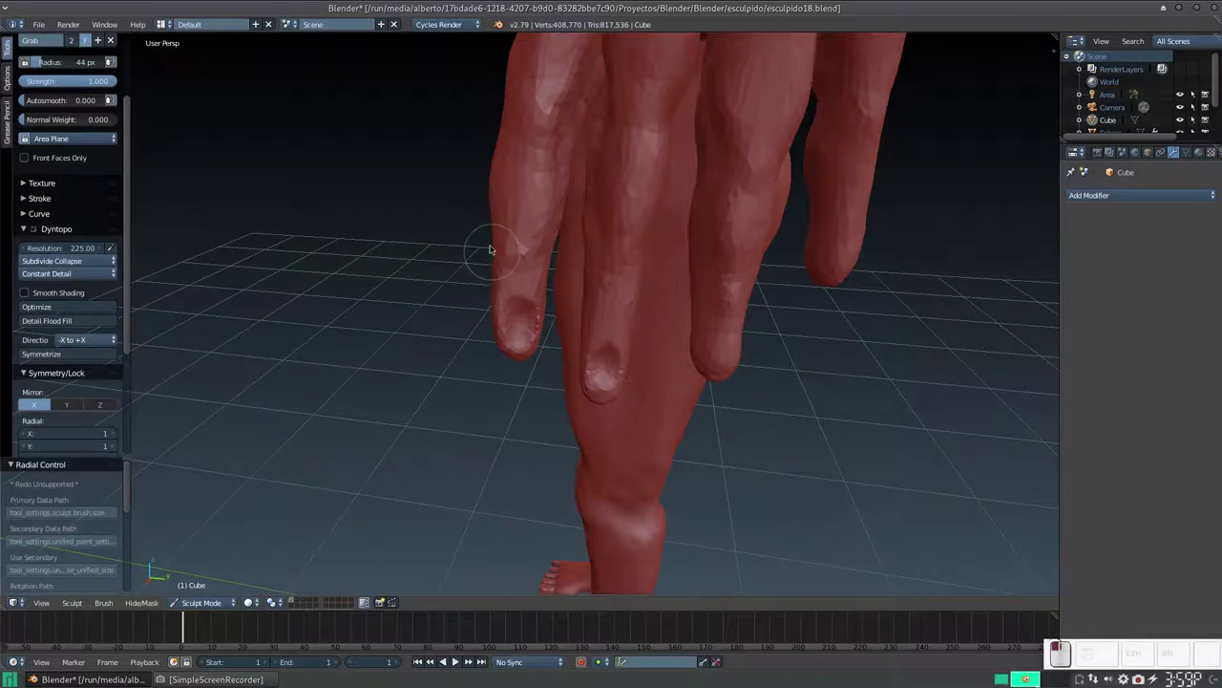
- Reshape the fingertips with Grab pulls and nudges, moving on to another finger
left_click_drag(482, 182, 488, 170)
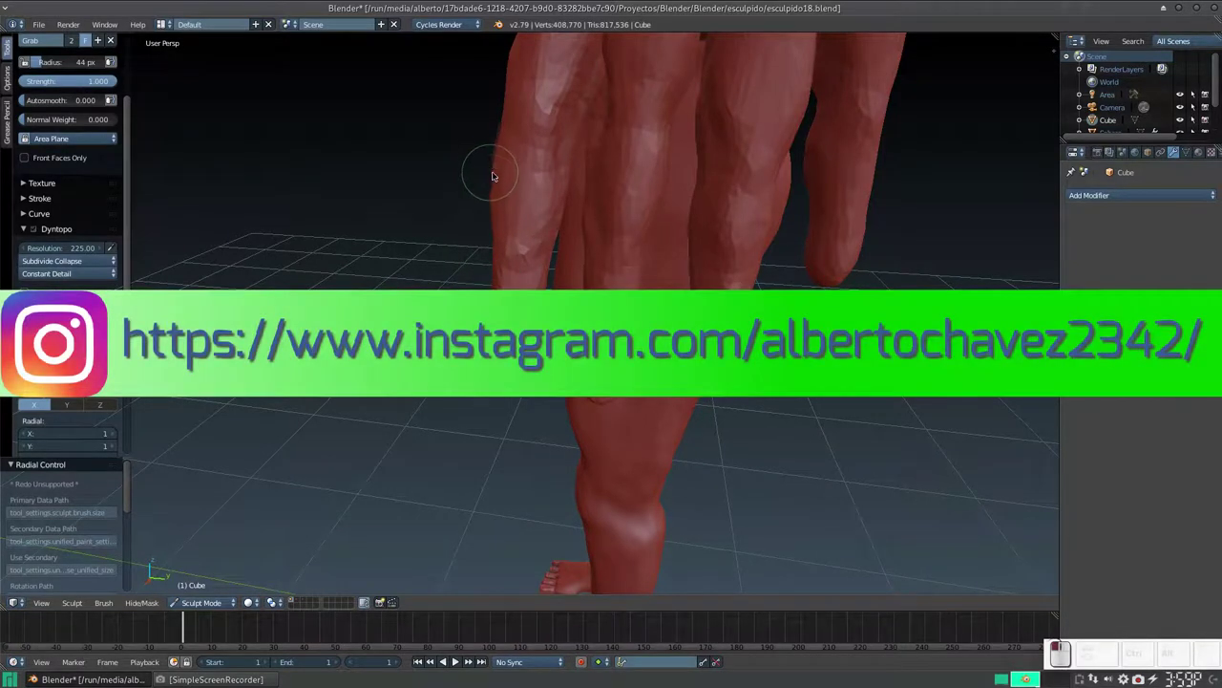
left_click_drag(495, 185, 500, 223)
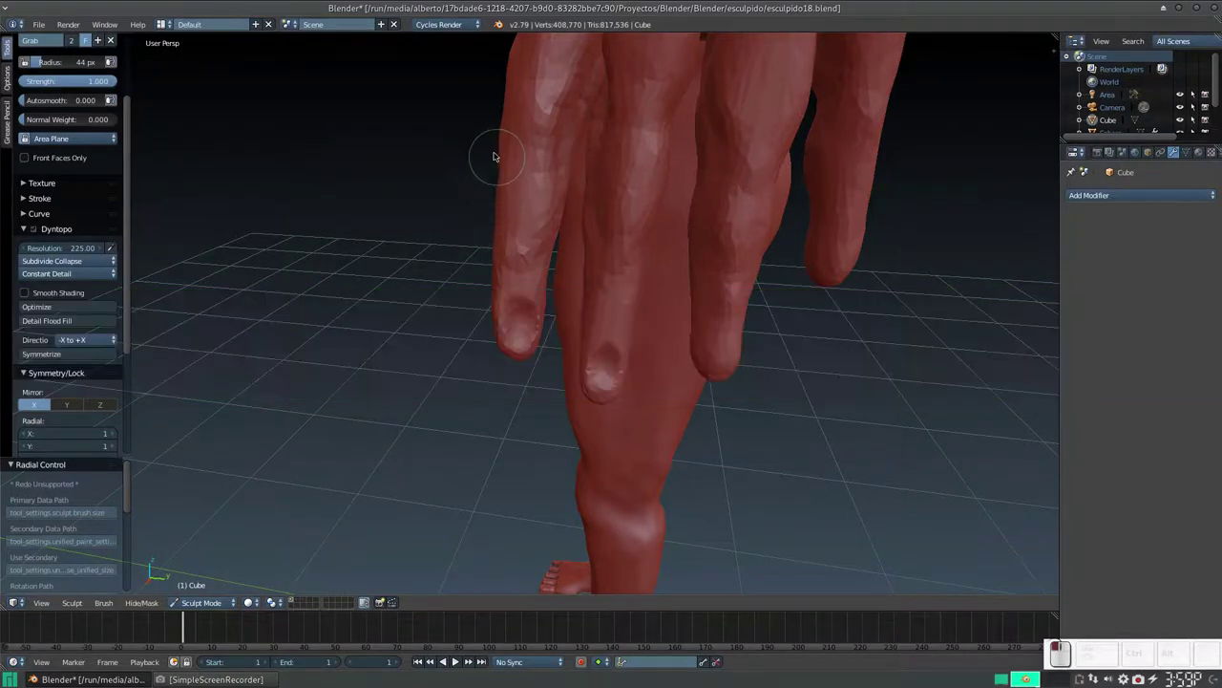
double_click(515, 114)
left_click(500, 251)
left_click(527, 257)
left_click(494, 250)
left_click(491, 259)
middle_click(691, 320)
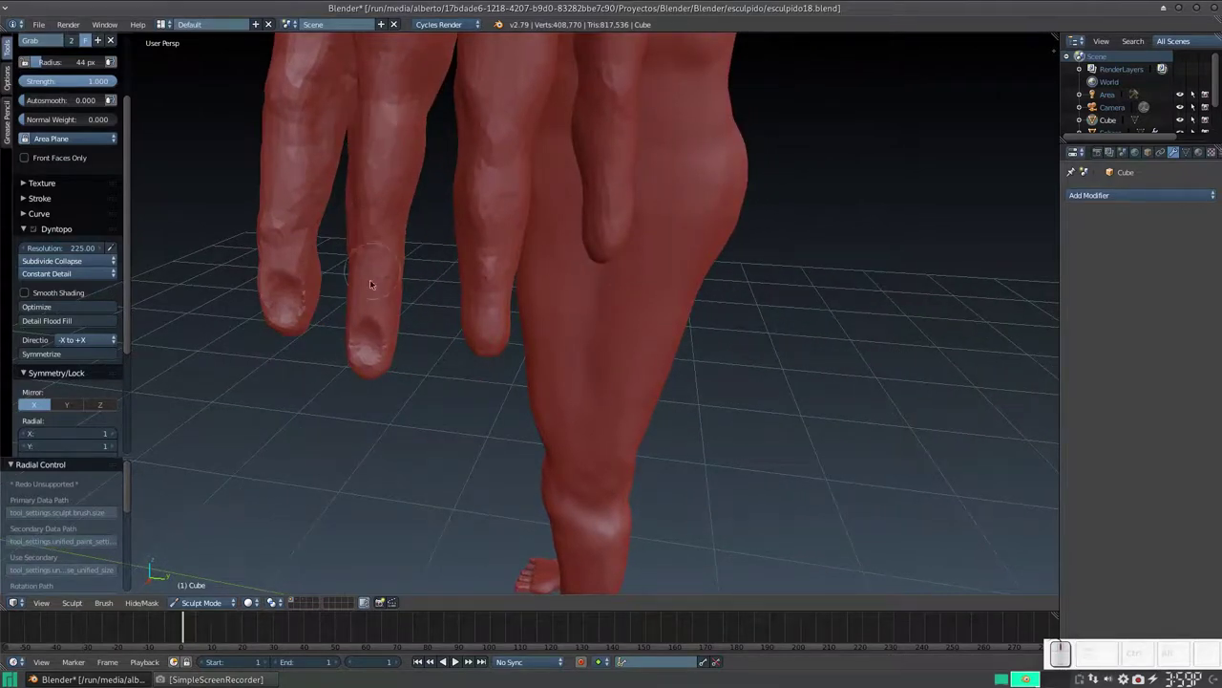
left_click(498, 353)
- Carve a nail into another fingertip with a smaller Clay Strips brush
key("3")
key("f")
left_click(481, 372)
middle_click(481, 367)
key("f")
left_click(606, 309)
left_click_drag(629, 294, 722, 242)
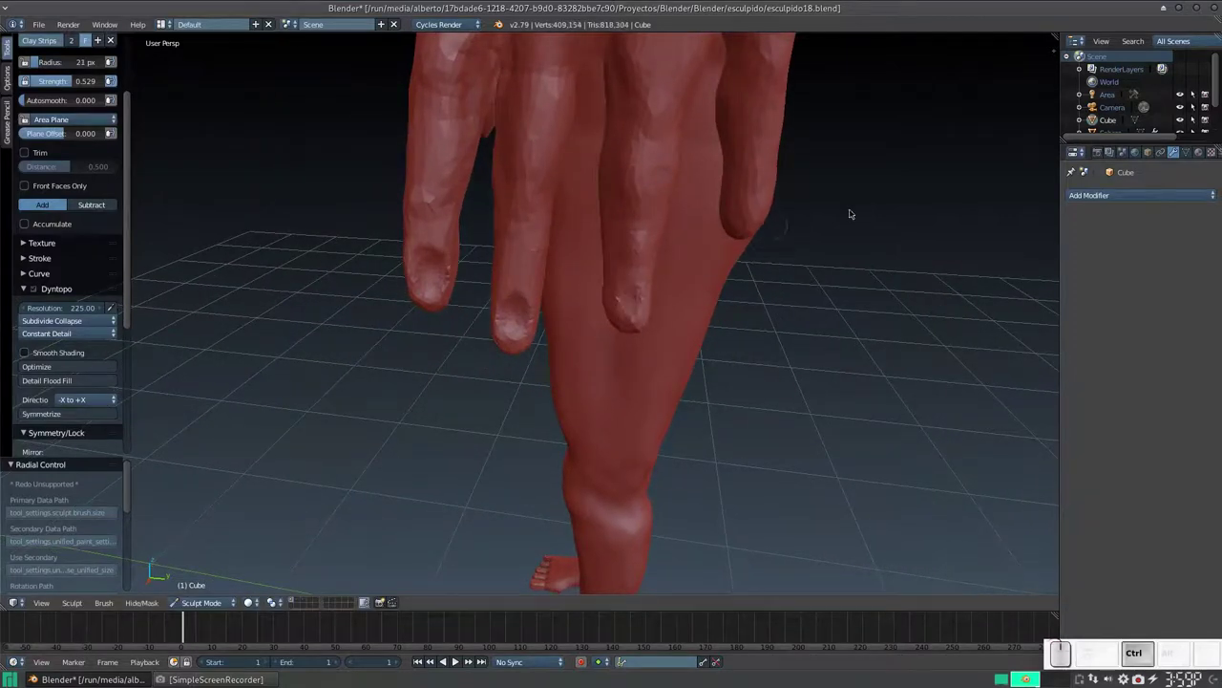
- Add a Decimate modifier to the figure from the modifier list
left_click(1172, 196)
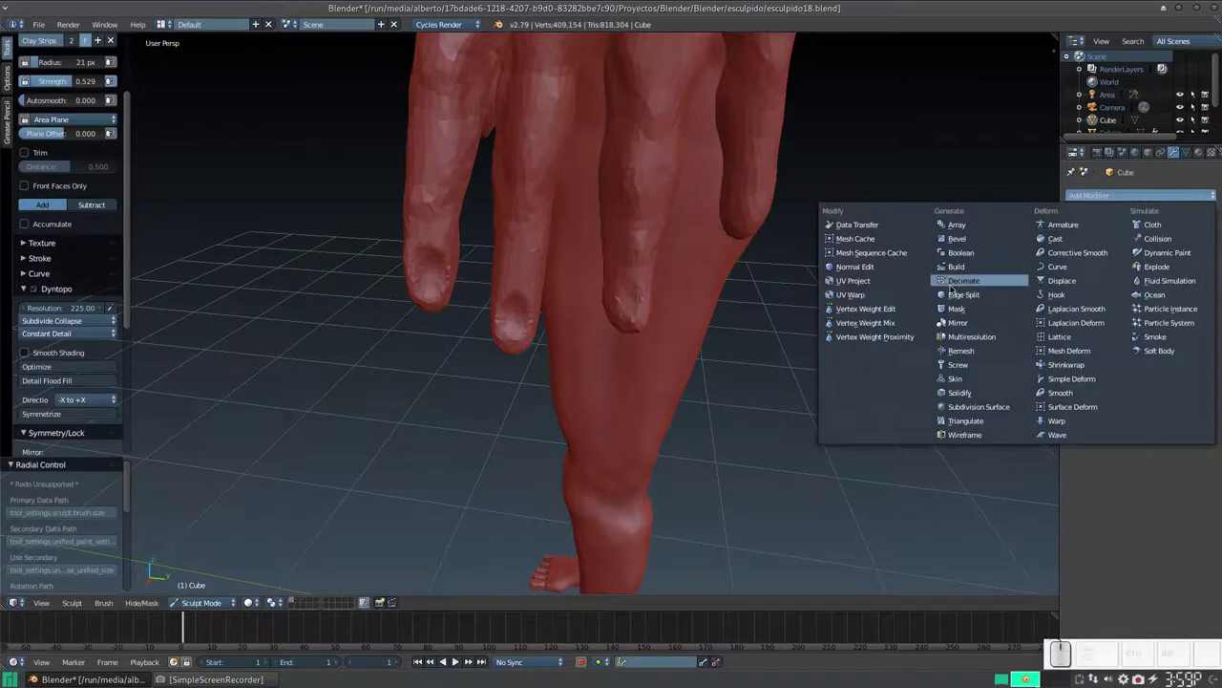
left_click(980, 282)
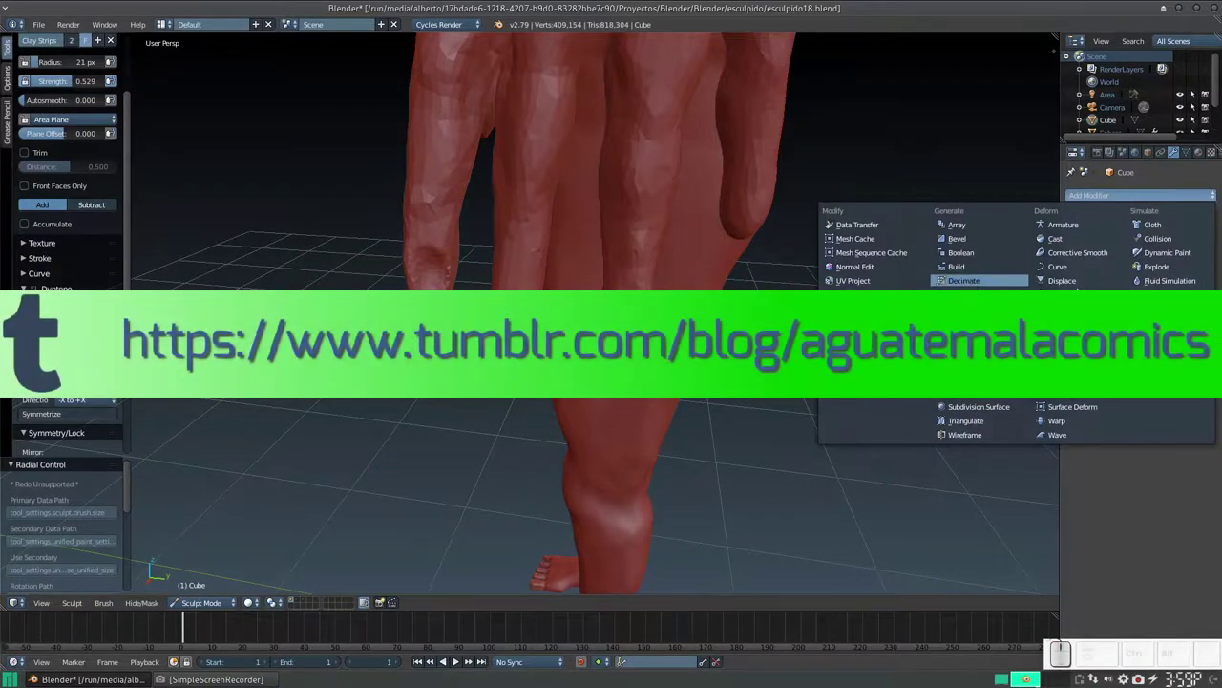
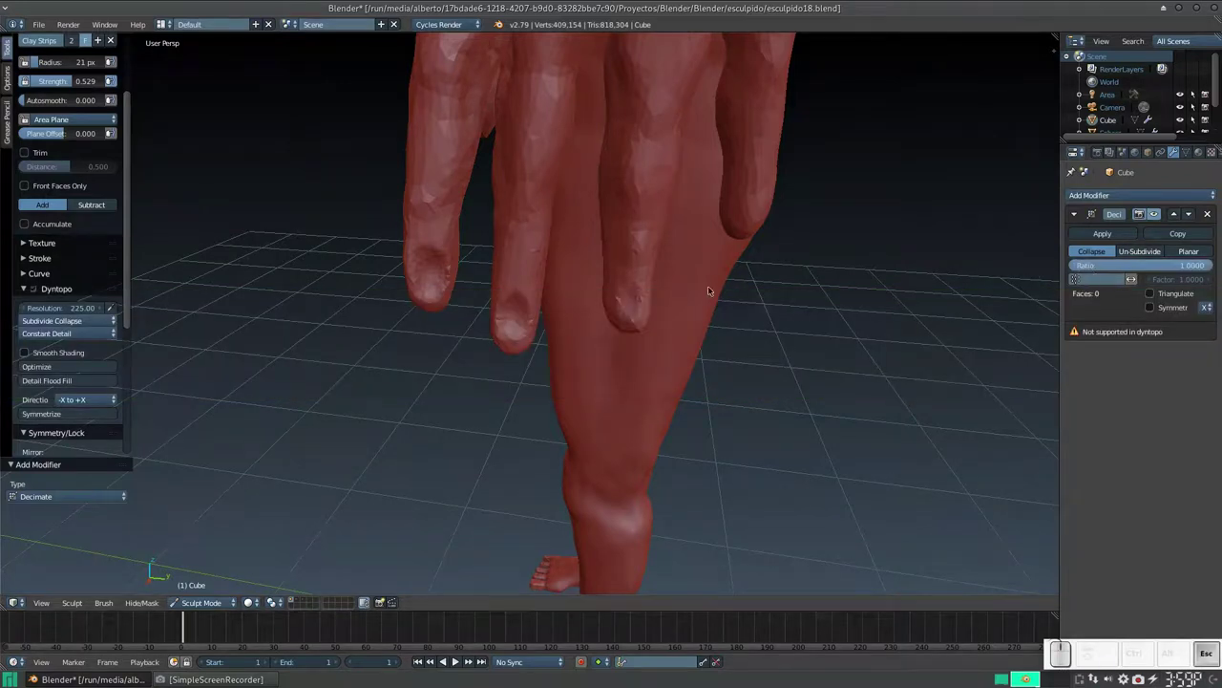
- Carve and deepen nails into the remaining fingertips so three fingers carry nails
left_click_drag(635, 287, 620, 285)
left_click(616, 287)
left_click_drag(632, 294, 628, 282)
left_click_drag(628, 278, 651, 282)
left_click(654, 287)
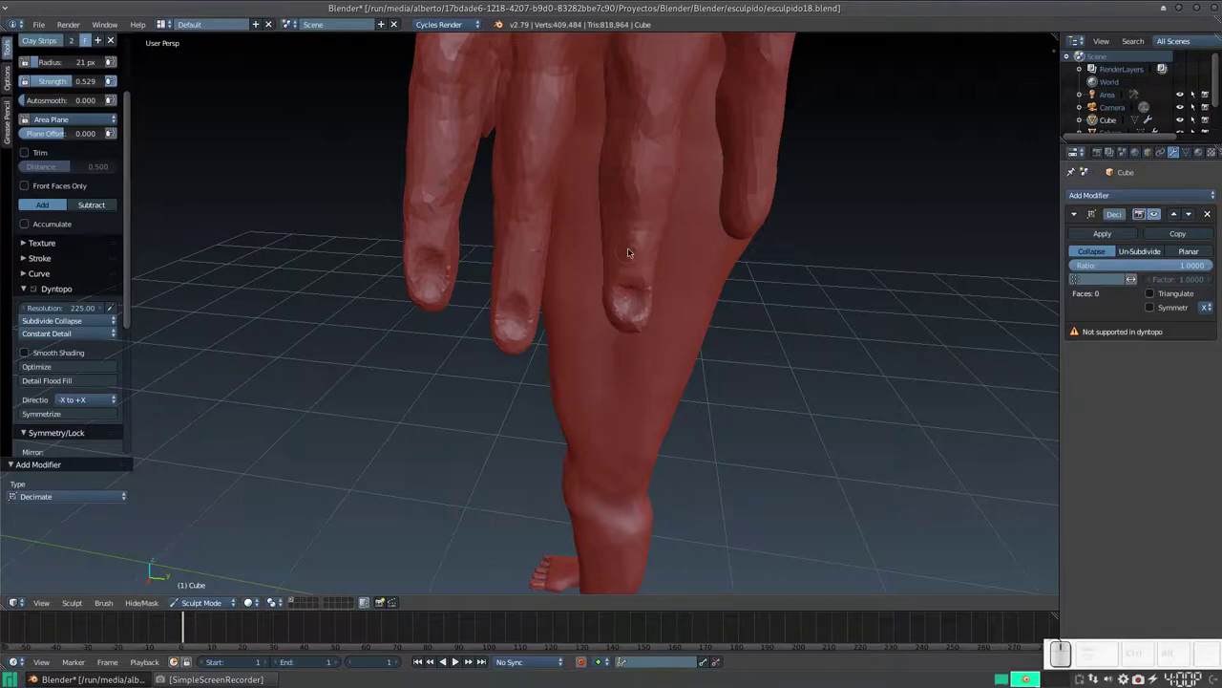
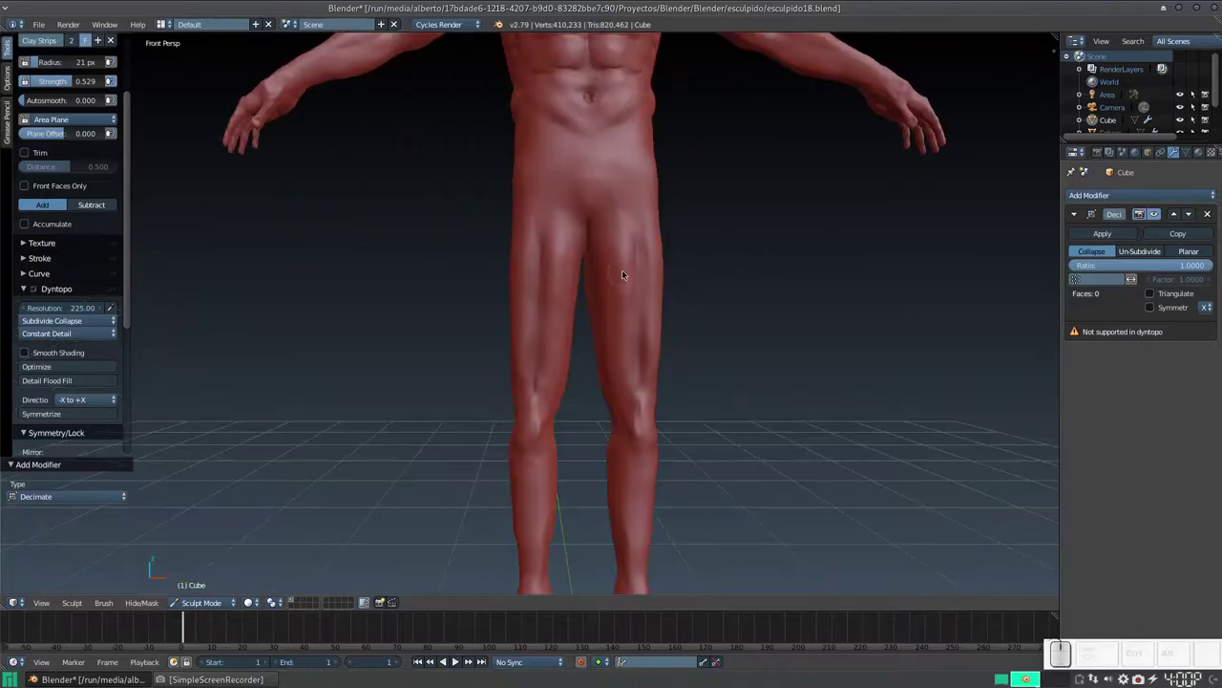
key("KP_Subtract")
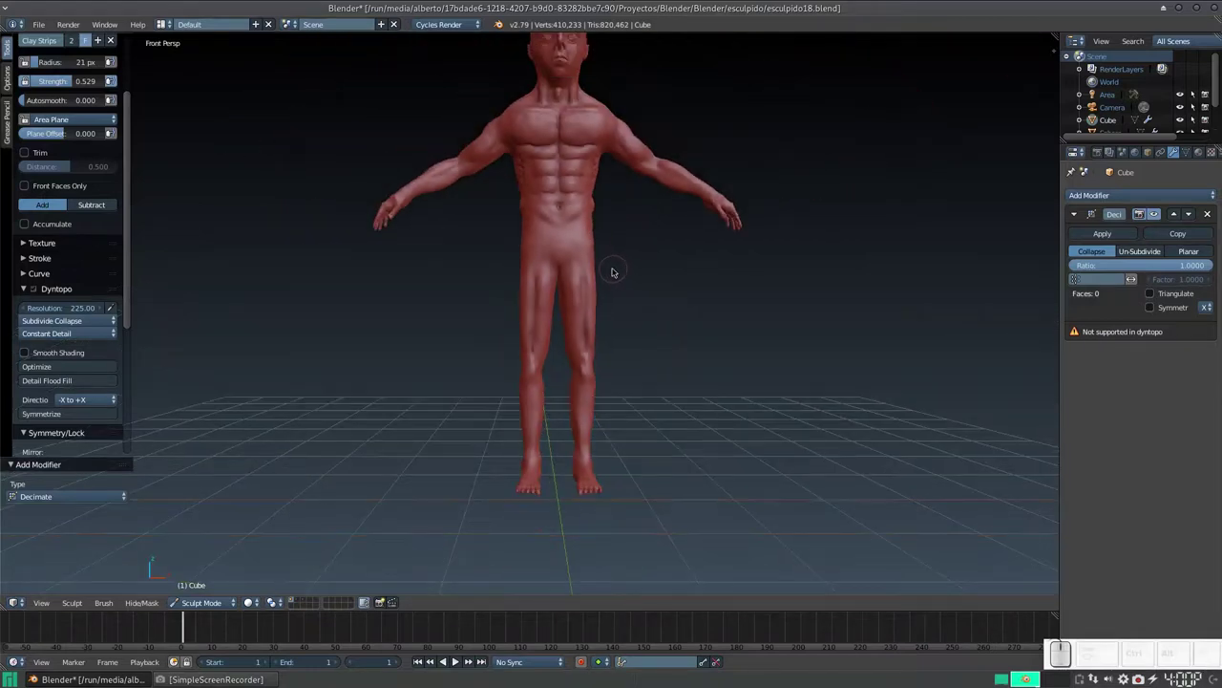
left_click(587, 271)
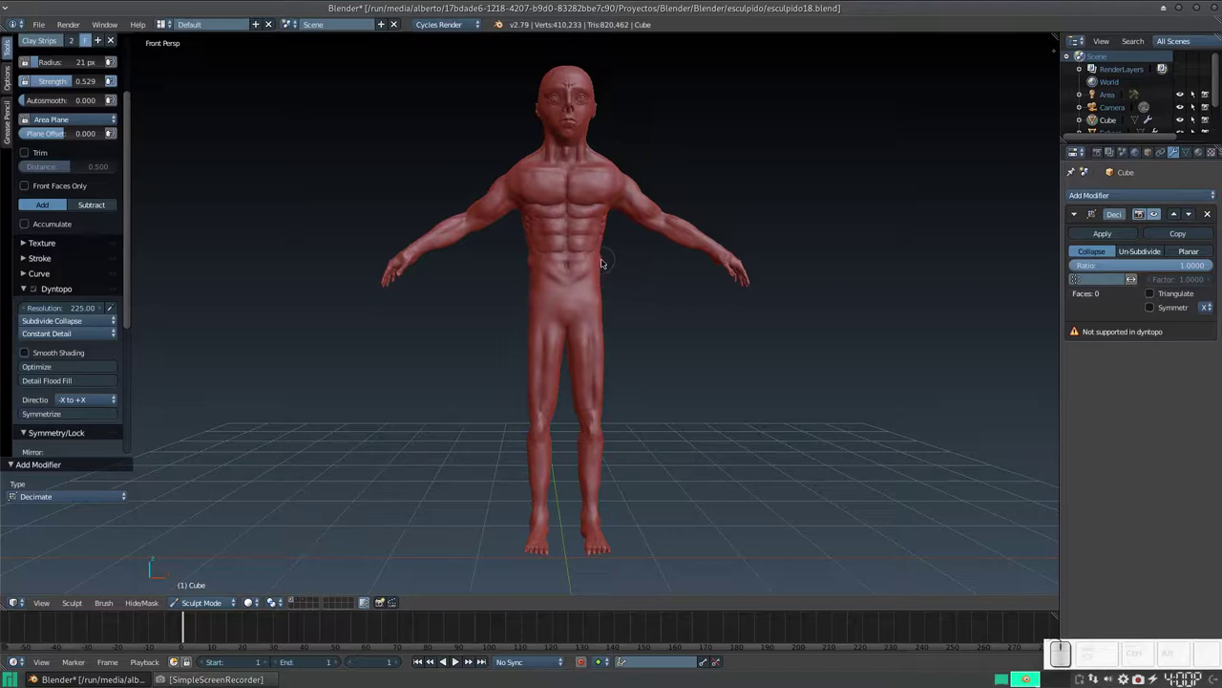
middle_click(603, 277)
left_click(590, 324)
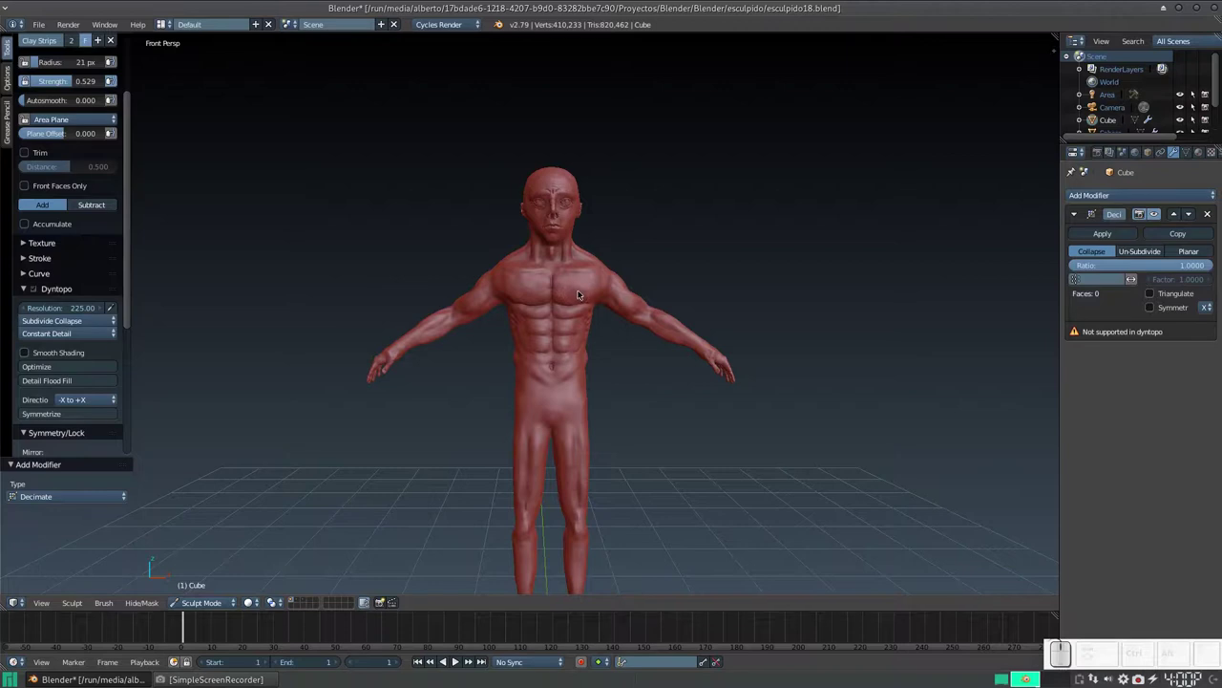
left_click(578, 291)
left_click_drag(547, 304, 354, 299)
middle_click(472, 311)
middle_click(584, 323)
middle_click(593, 297)
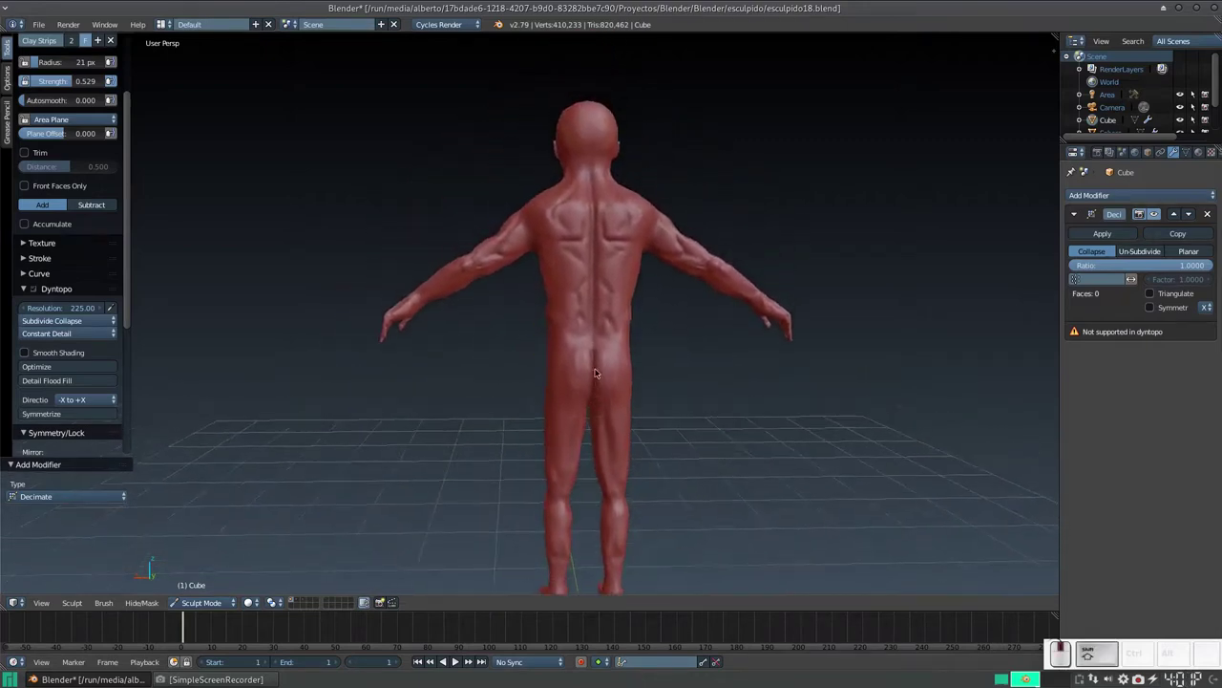
middle_click(586, 304)
middle_click(648, 320)
- Deepen the torso muscle lines with the Crease brush, undoing a stray stroke first
key("3")
left_click(618, 318)
key("ctrl+z")
key("ctrl+z")
key("s")
left_click_drag(616, 325, 593, 335)
middle_click(642, 317)
middle_click(568, 368)
middle_click(541, 366)
middle_click(632, 332)
middle_click(609, 346)
- Crease the abdominal and chest muscle grooves toward the groin
key("KP_Add")
key("4")
left_click(689, 323)
left_click(682, 335)
left_click(621, 360)
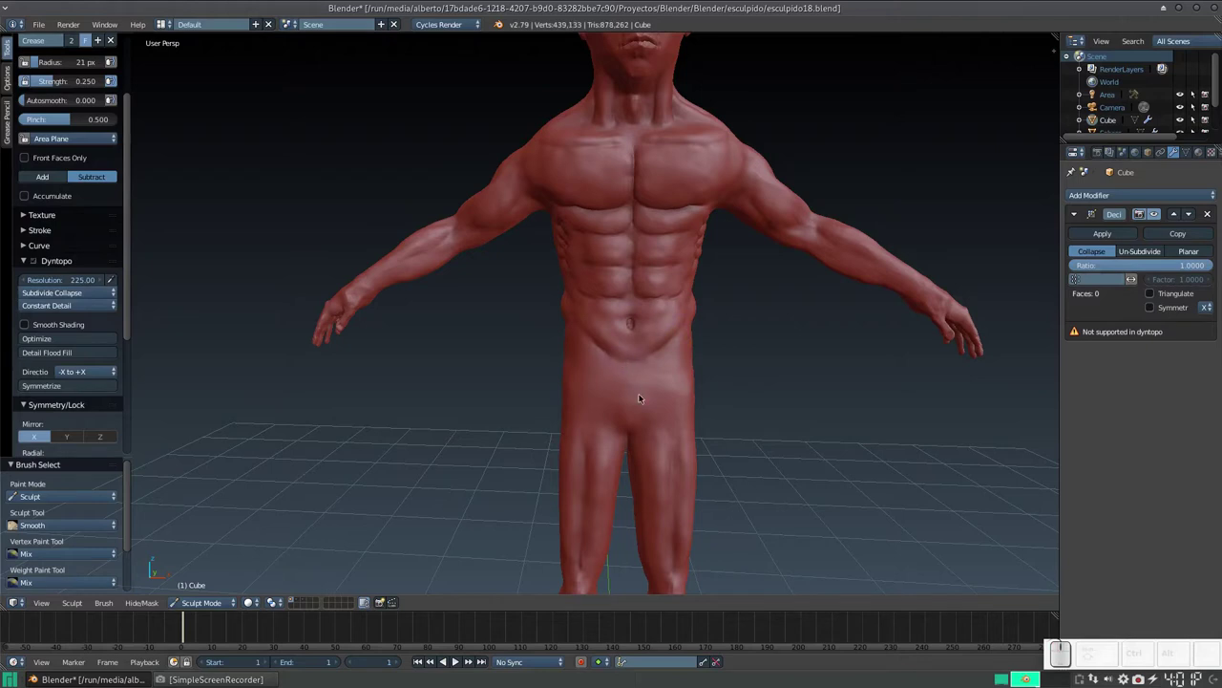